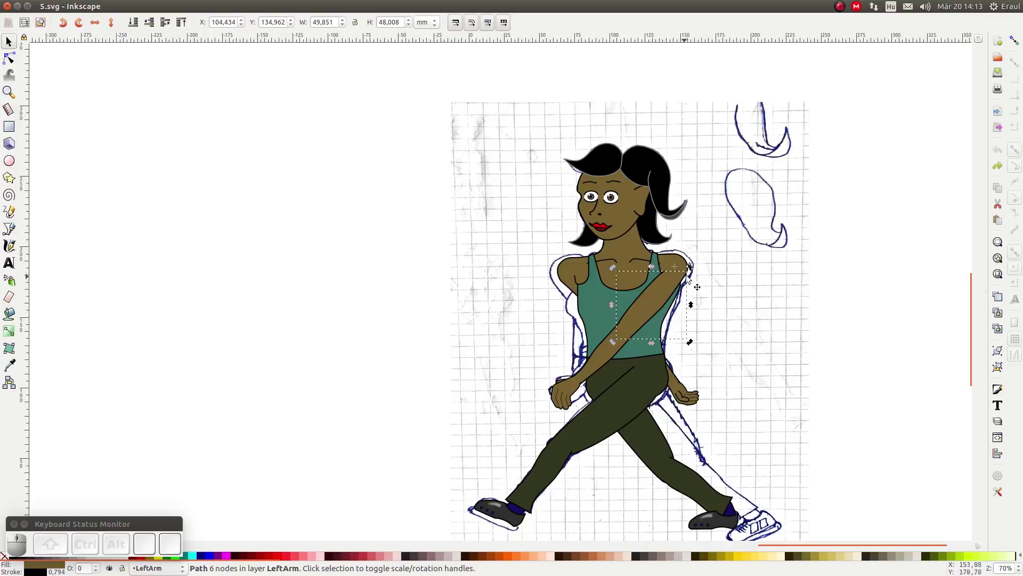
# - Nudge the upper arm piece beside the torso, then undo the stray drag
pyautogui.moveTo(691, 273); pyautogui.dragTo(726, 248)
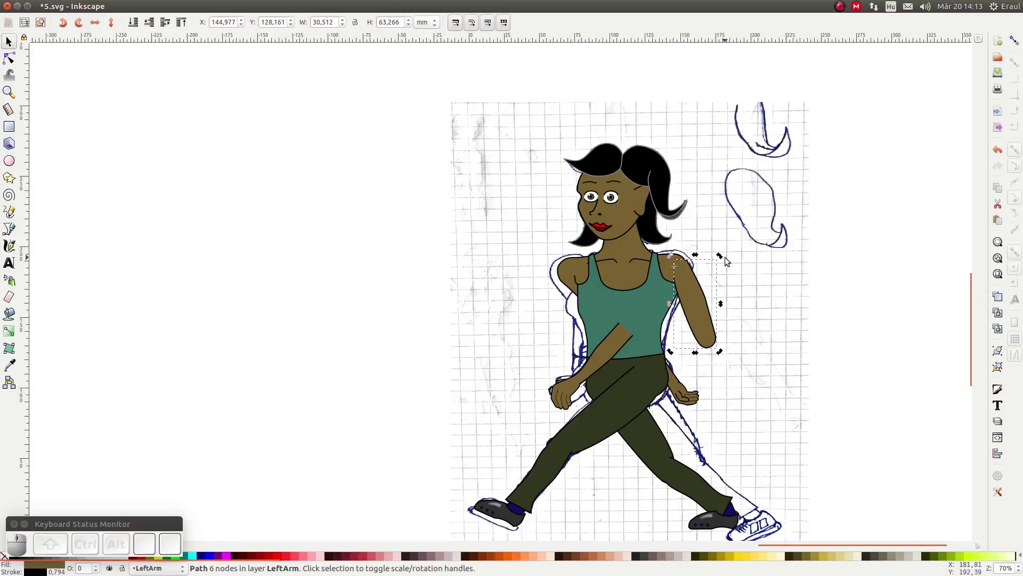
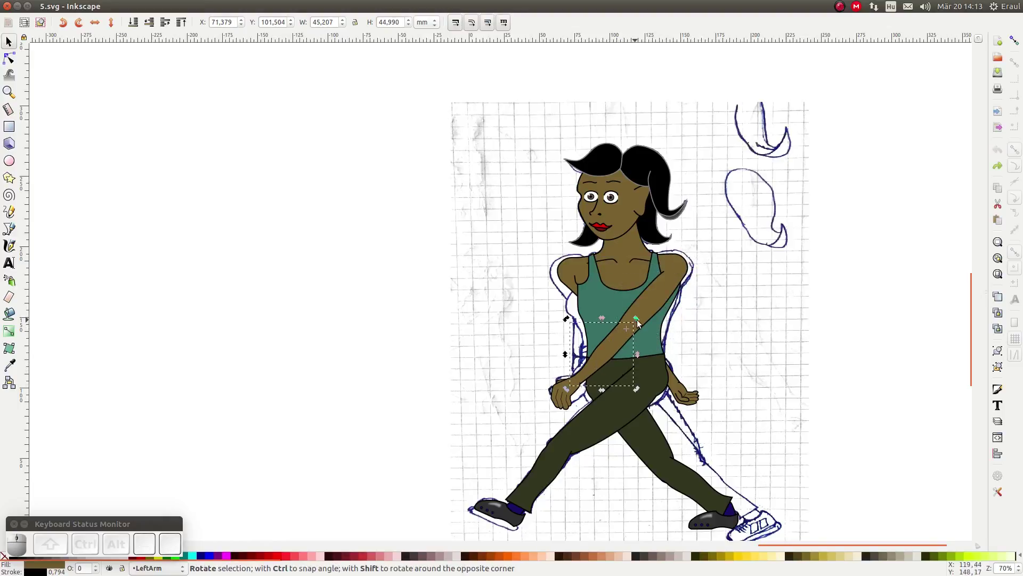
pyautogui.moveTo(641, 323); pyautogui.dragTo(911, 463)
pyautogui.press('ctrl+z')
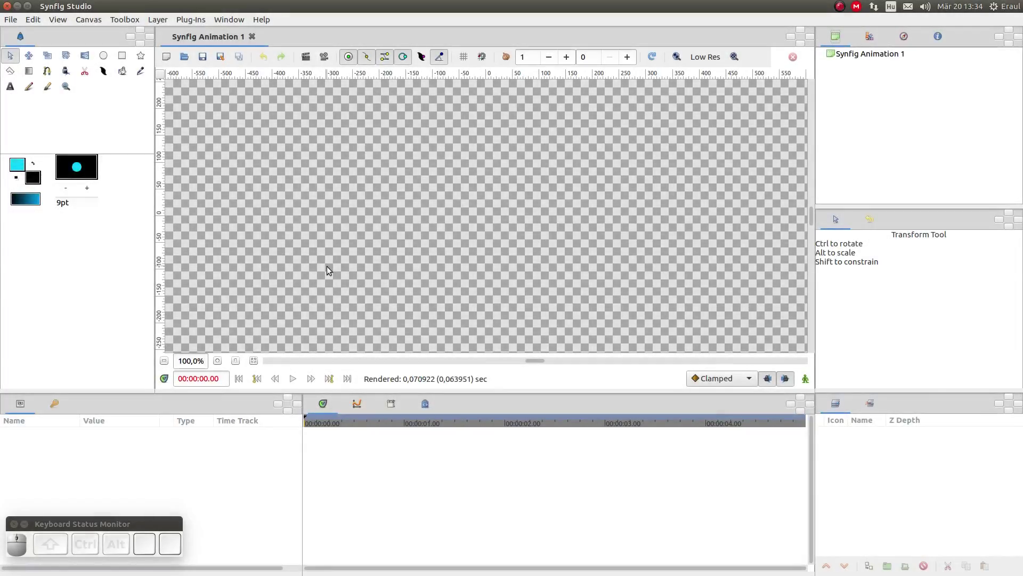
# - Check the program's version information from the Help menu and close it
pyautogui.click(263, 22)
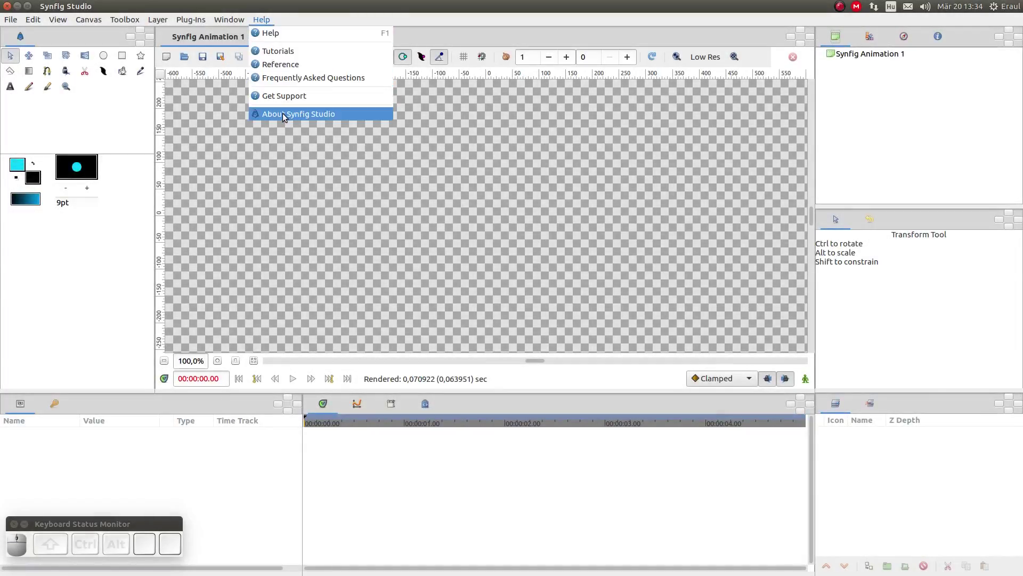
pyautogui.moveTo(286, 118); pyautogui.dragTo(488, 313)
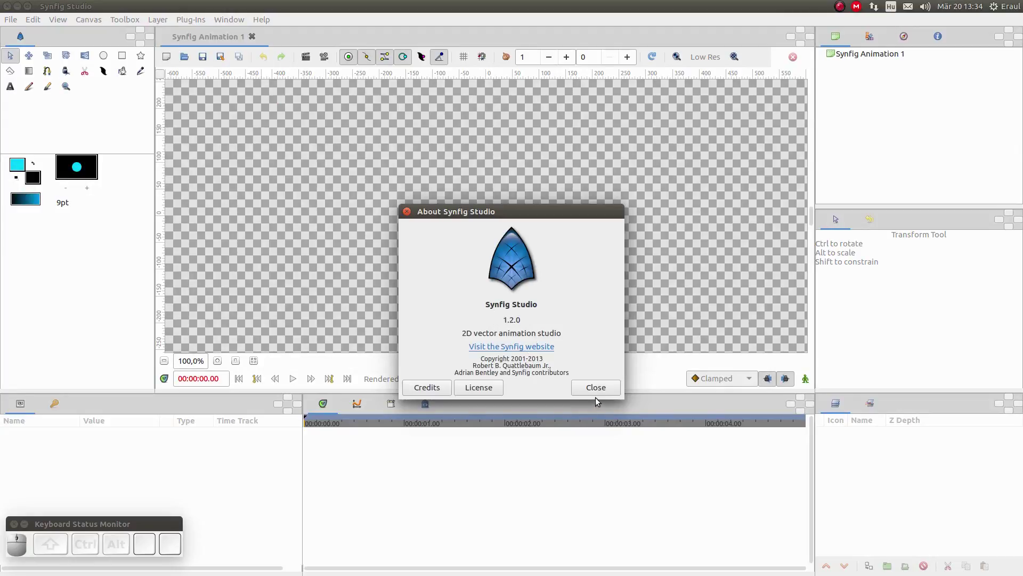
pyautogui.click(595, 389)
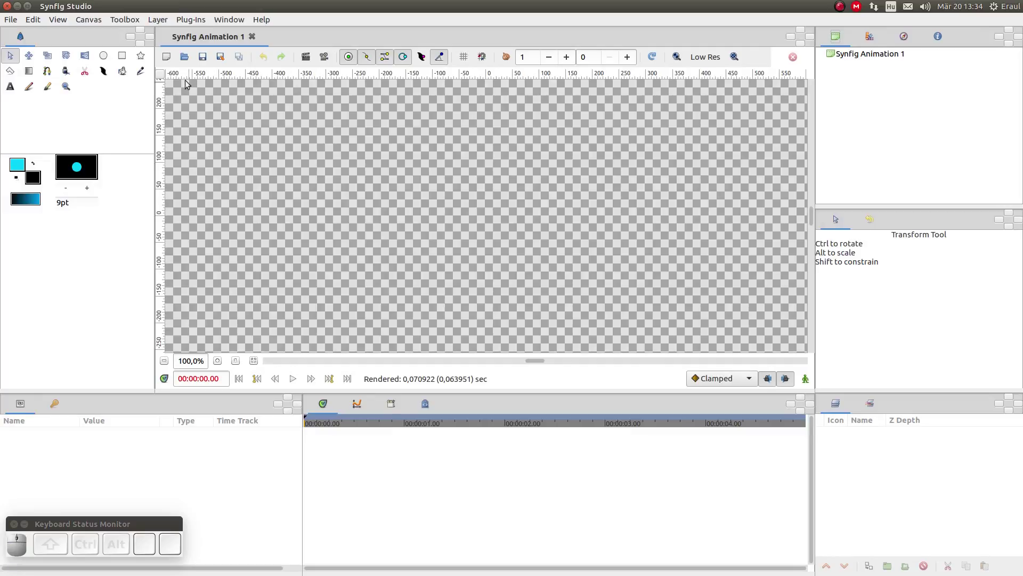
# - Import 5.sif into the animation, dismiss the layer-blur warning and review the imported layers
pyautogui.click(11, 25)
pyautogui.click(26, 140)
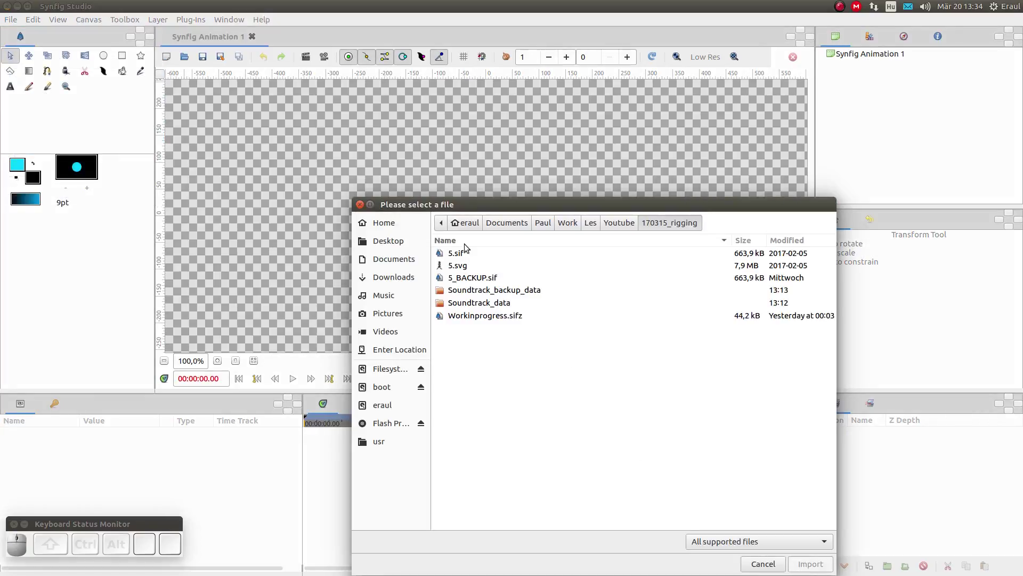
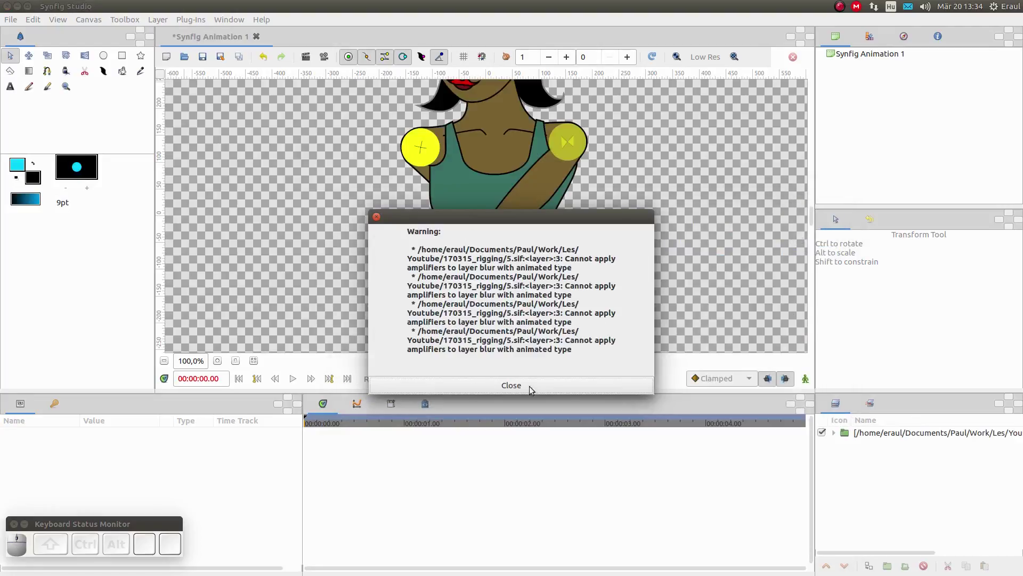
pyautogui.click(542, 384)
pyautogui.scroll(-3)
pyautogui.scroll(-3)
pyautogui.scroll(3)
pyautogui.scroll(3)
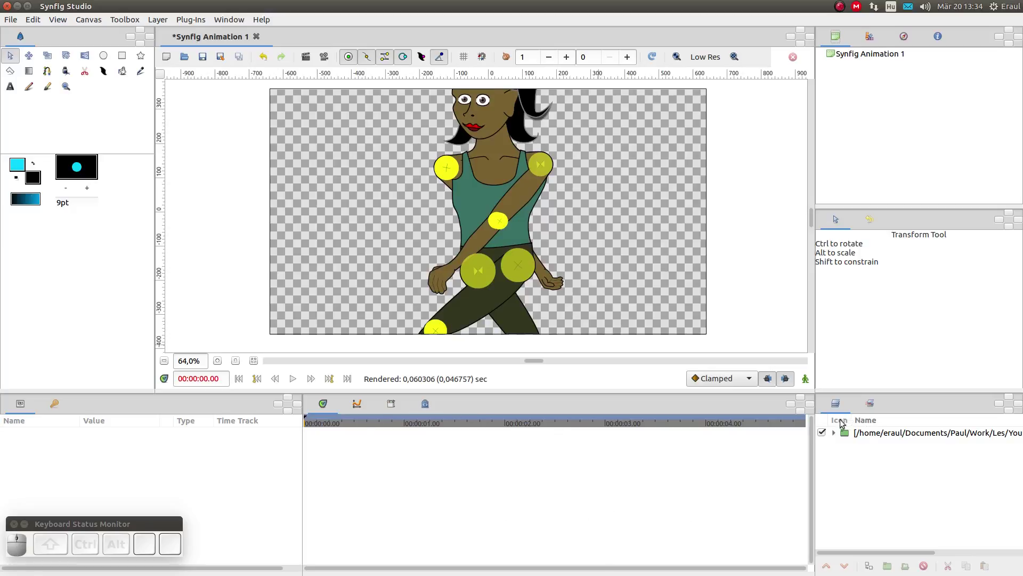
pyautogui.click(836, 439)
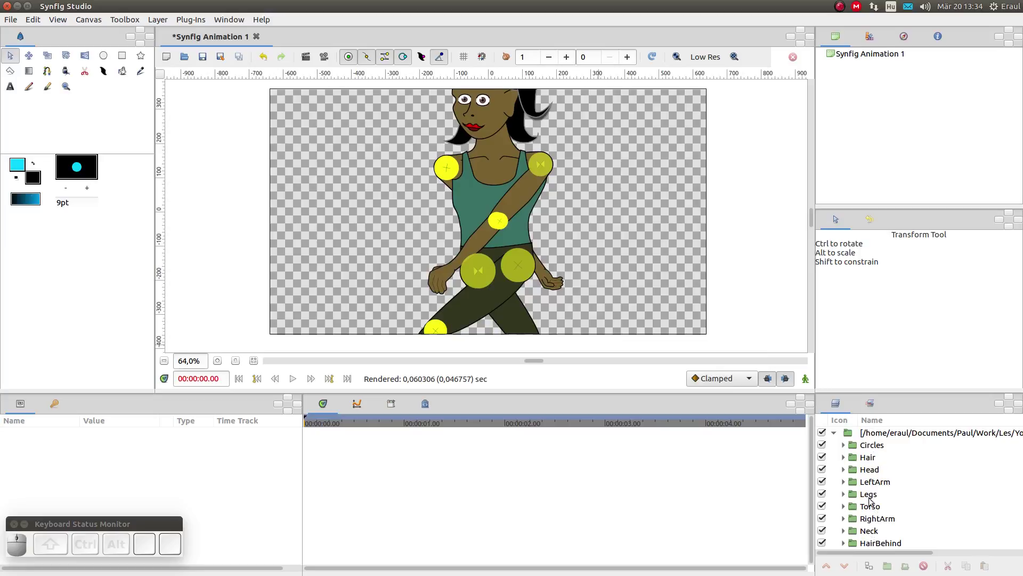
pyautogui.click(870, 461)
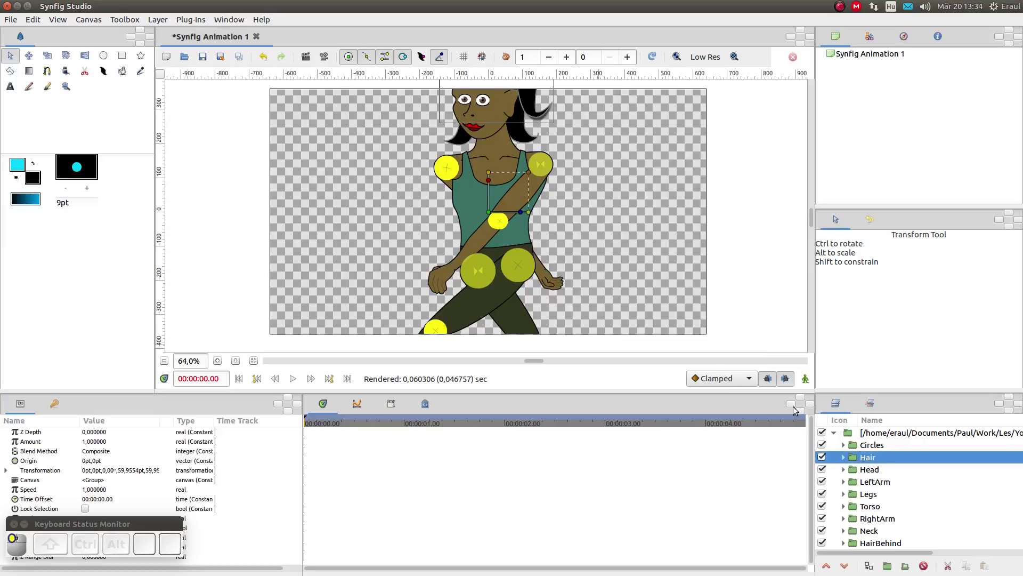
pyautogui.moveTo(490, 218); pyautogui.dragTo(468, 293)
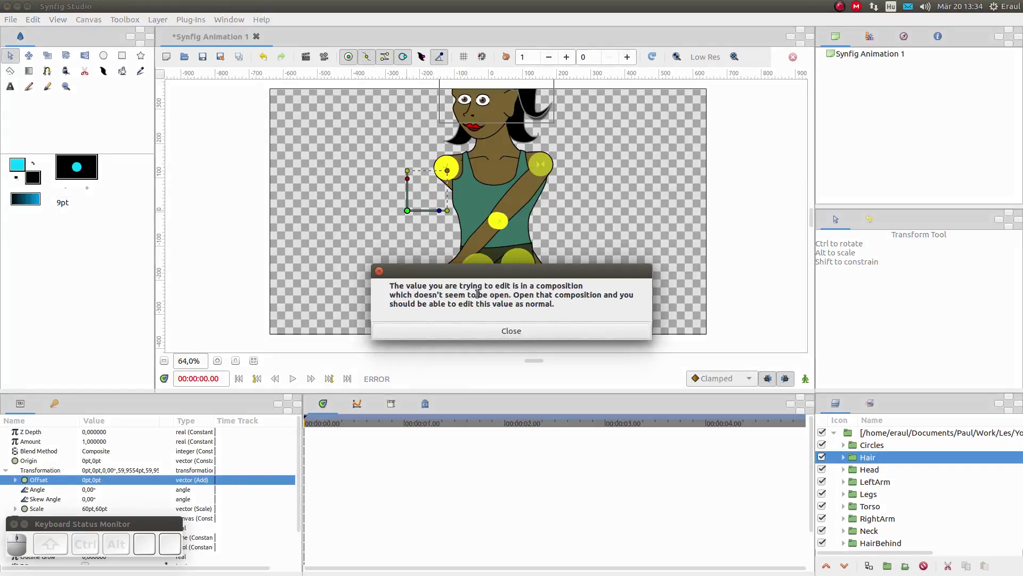
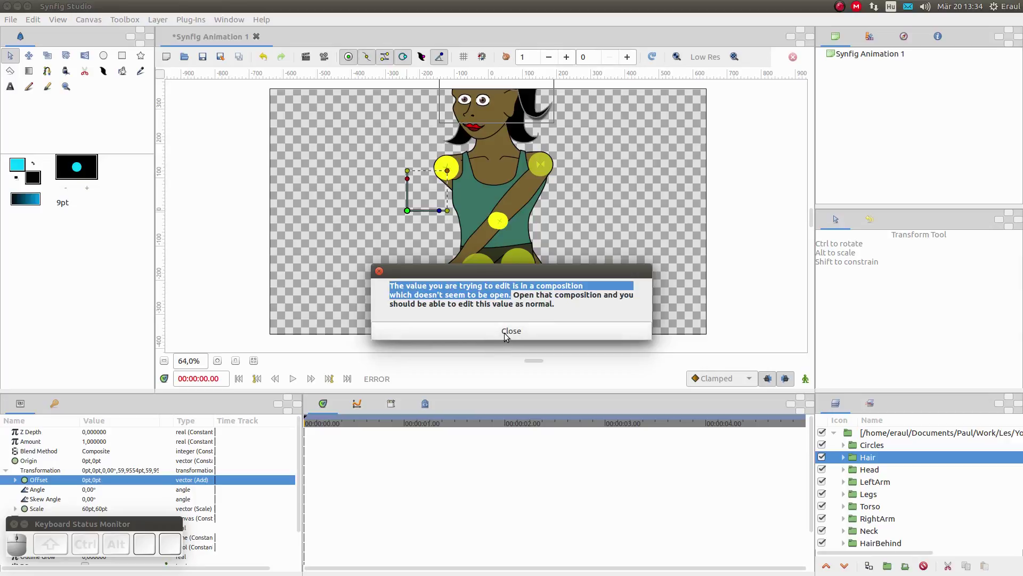
pyautogui.click(508, 336)
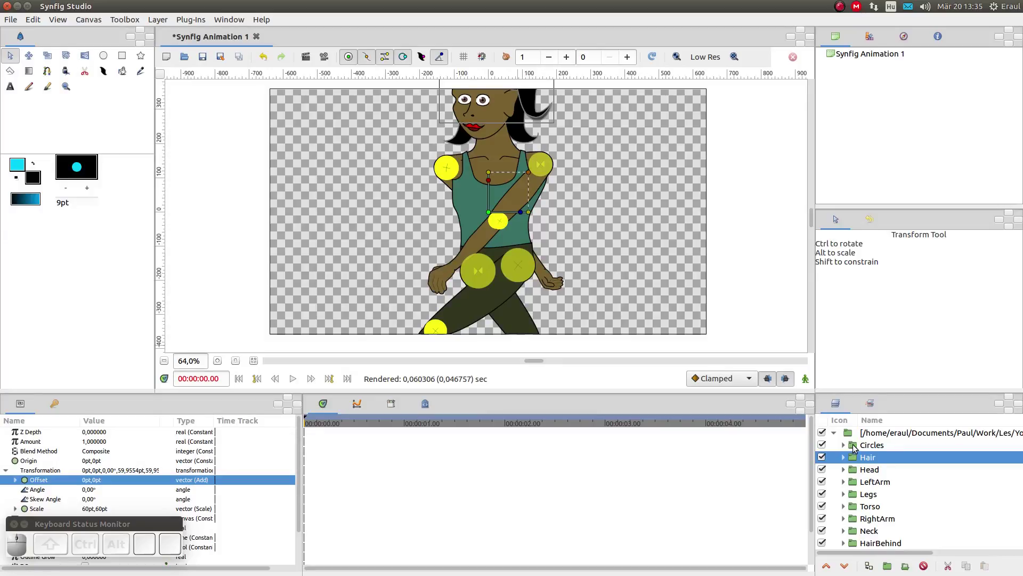
# - Select the layers from Circles through HairBehind and lift them out of the imported group
pyautogui.click(858, 447)
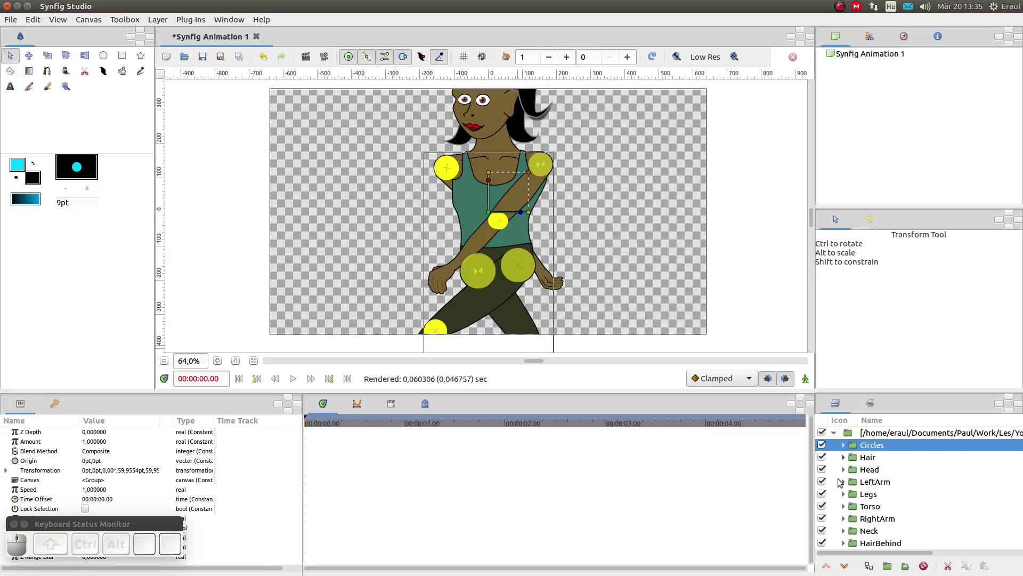
pyautogui.scroll(-3)
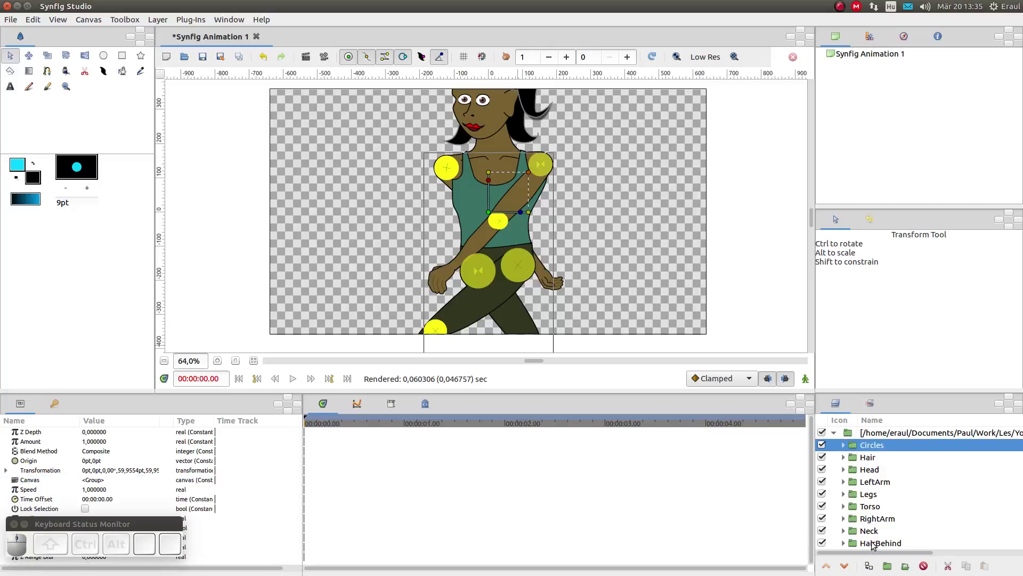
pyautogui.click(876, 545)
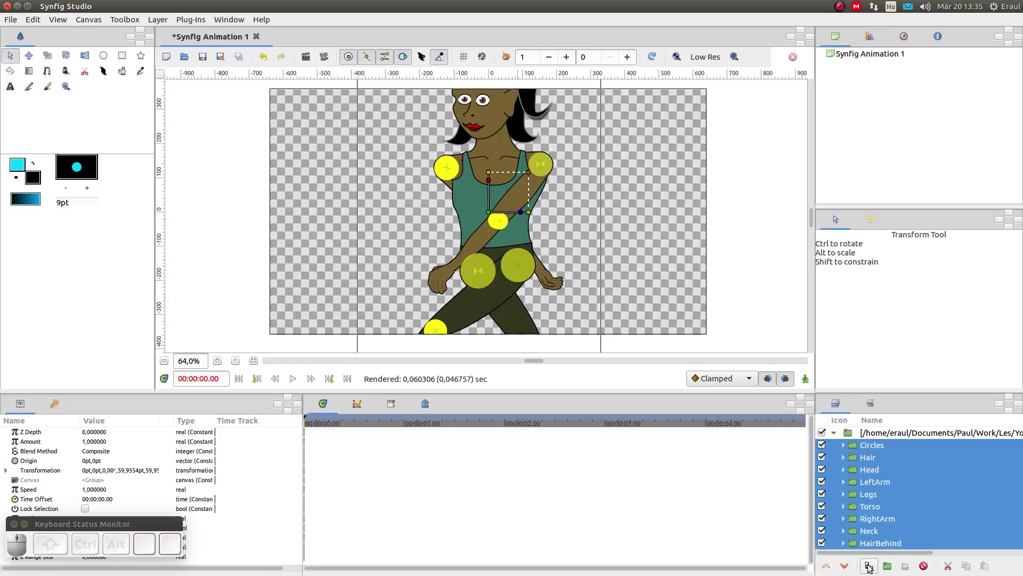
pyautogui.click(361, 72)
# - Move the remaining layers up so every body part sits at the top level
pyautogui.click(883, 435)
pyautogui.click(983, 568)
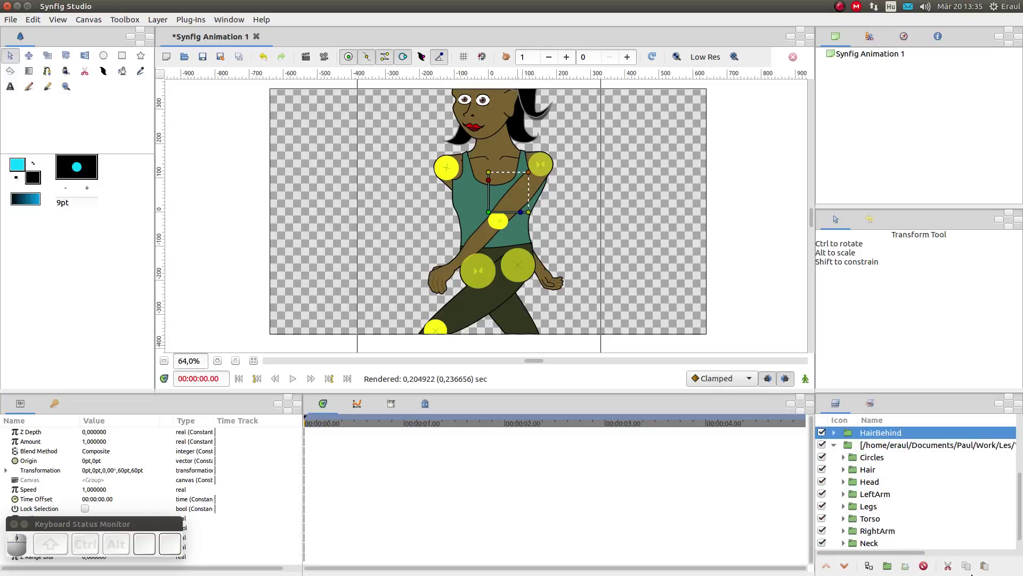
pyautogui.scroll(3)
pyautogui.moveTo(935, 482); pyautogui.dragTo(876, 544)
pyautogui.click(876, 544)
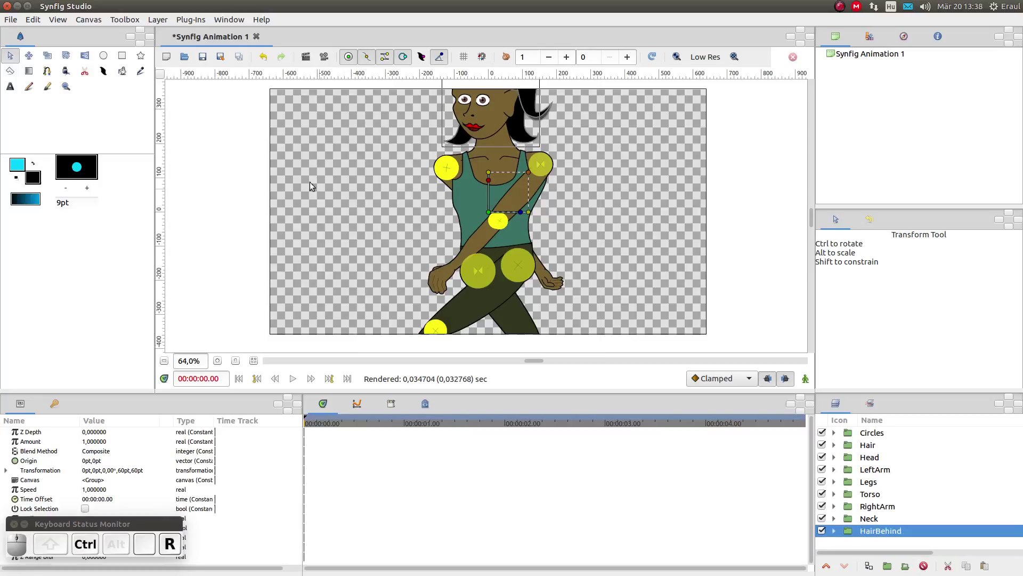
# - Save the animation as 5.sifz in the 170315_rigging folder
pyautogui.moveTo(9, 24); pyautogui.dragTo(38, 82)
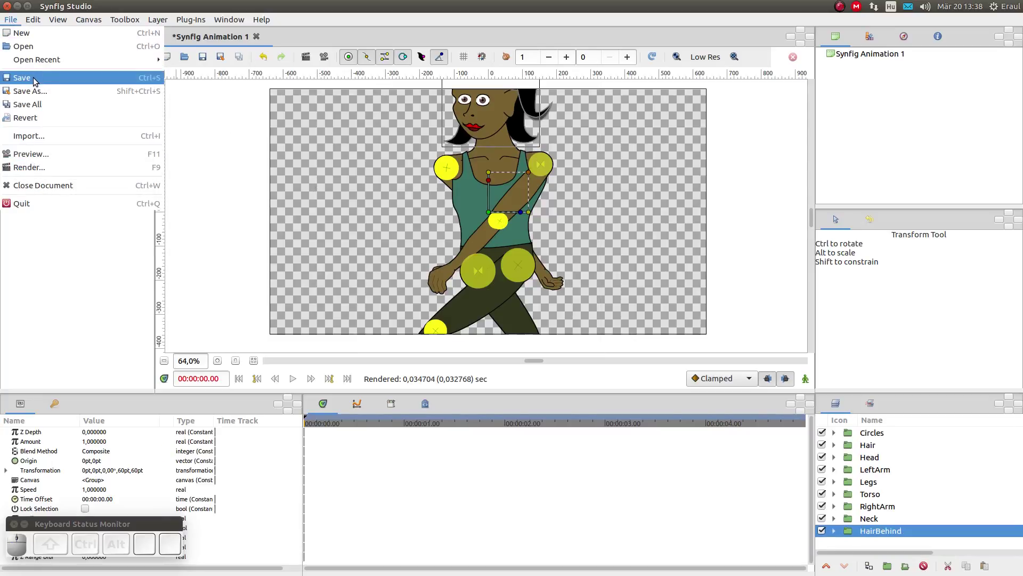
pyautogui.click(37, 80)
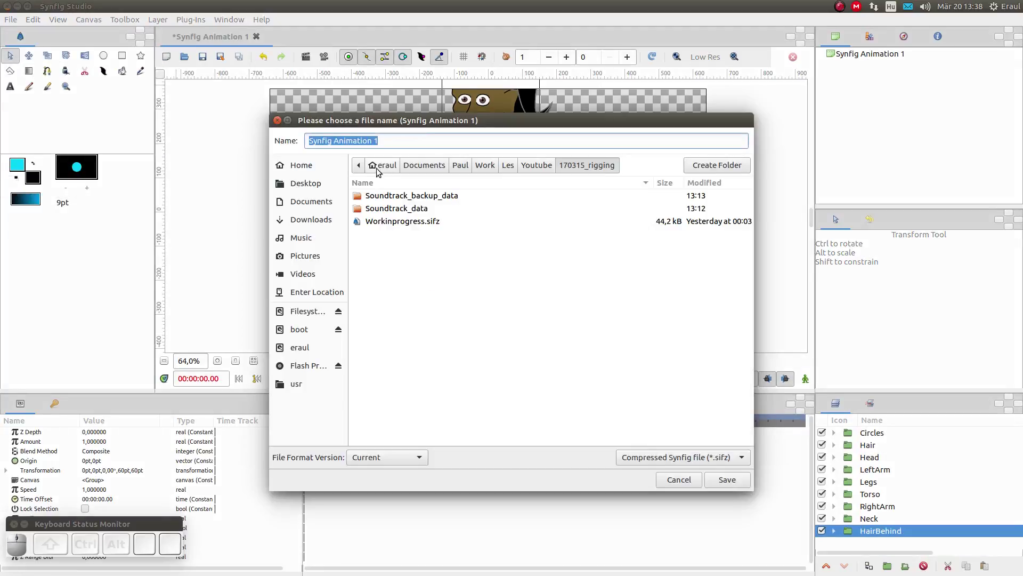
pyautogui.press('5')
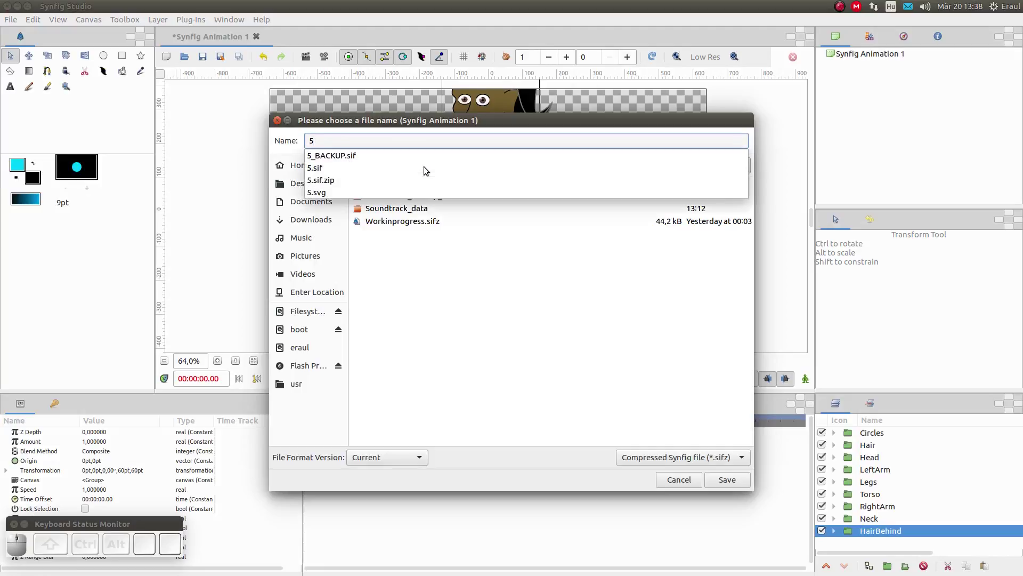
pyautogui.click(720, 487)
pyautogui.click(722, 487)
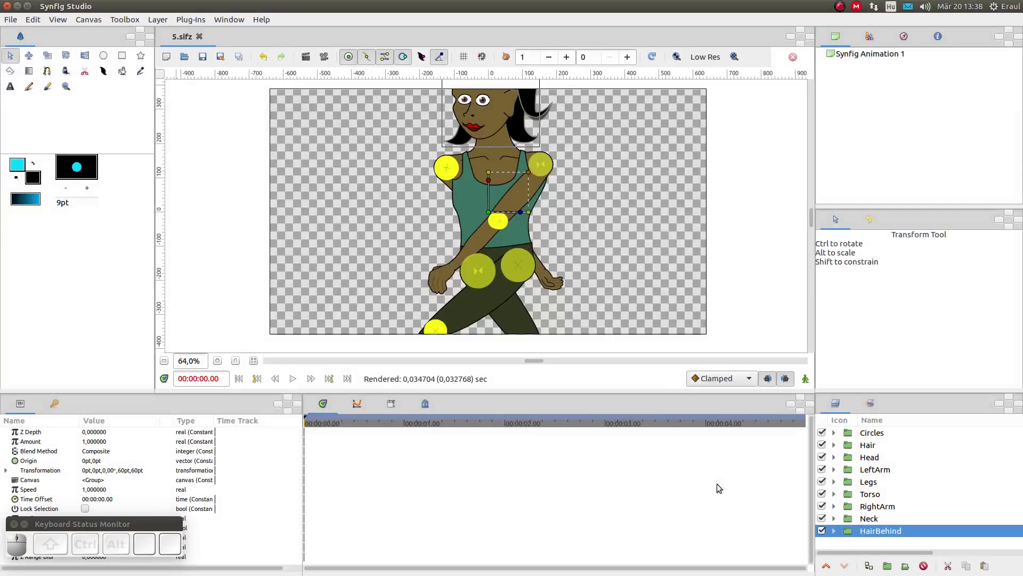
# - Group all body part layers into one new group and rename it Character5
pyautogui.press('ctrl+r')
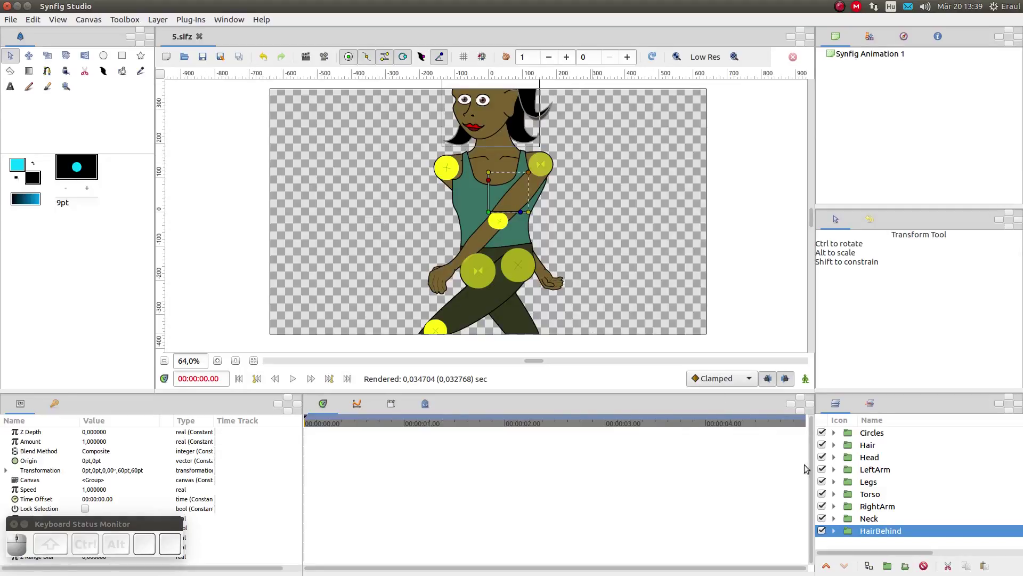
pyautogui.scroll(3)
pyautogui.middleClick(881, 441)
pyautogui.moveTo(882, 439); pyautogui.dragTo(888, 533)
pyautogui.click(888, 534)
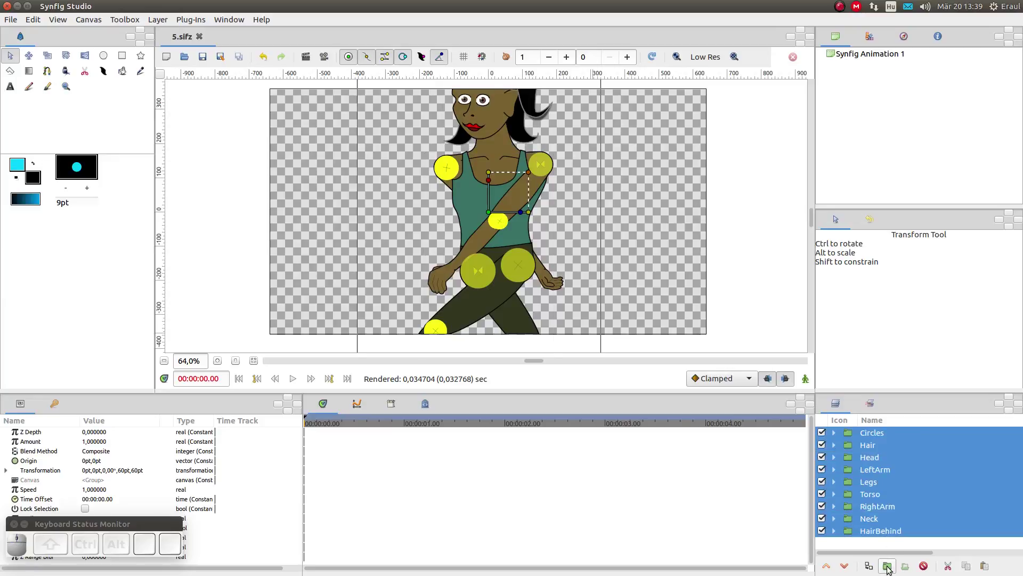
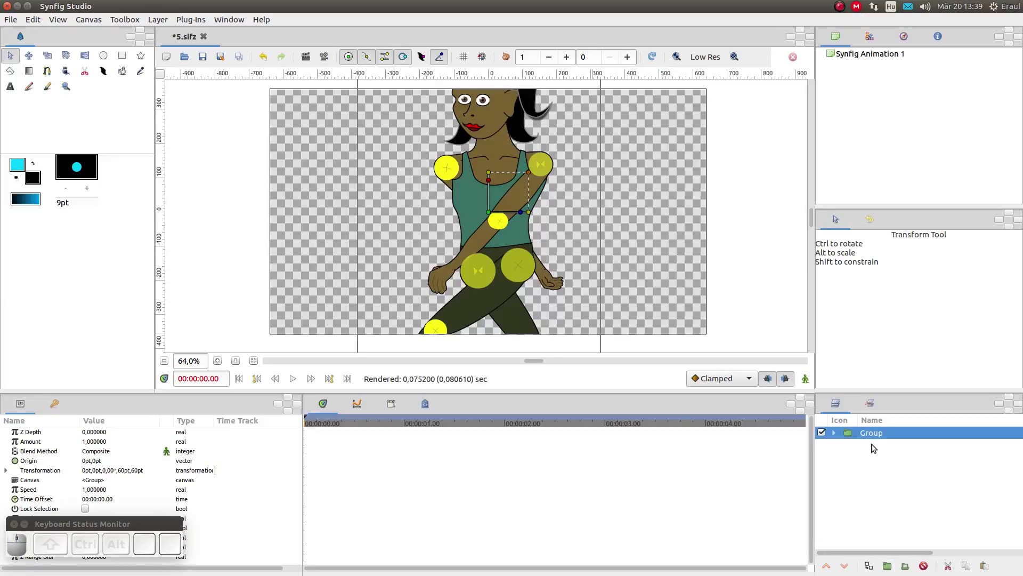
pyautogui.click(875, 438)
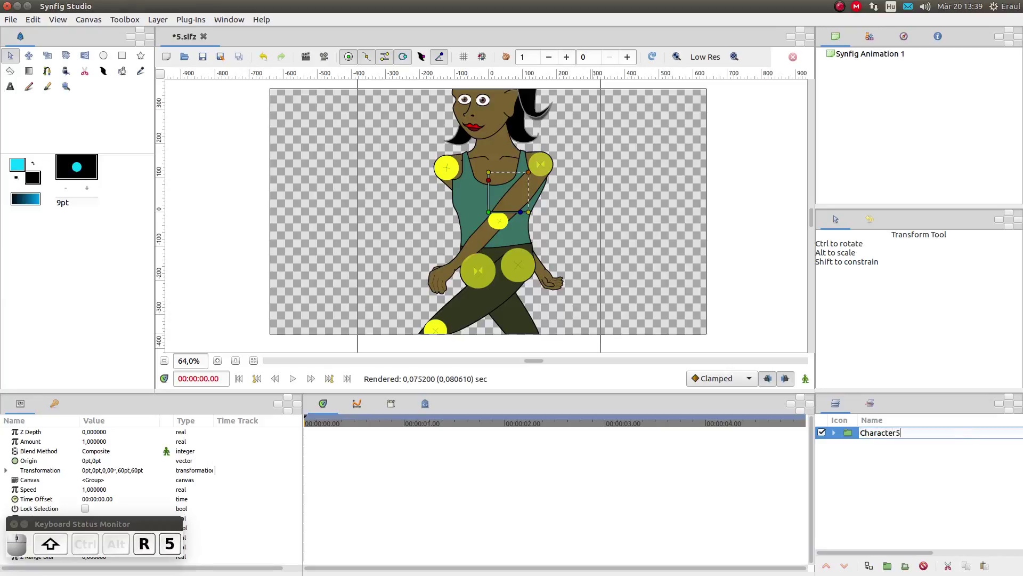
pyautogui.press('Return')
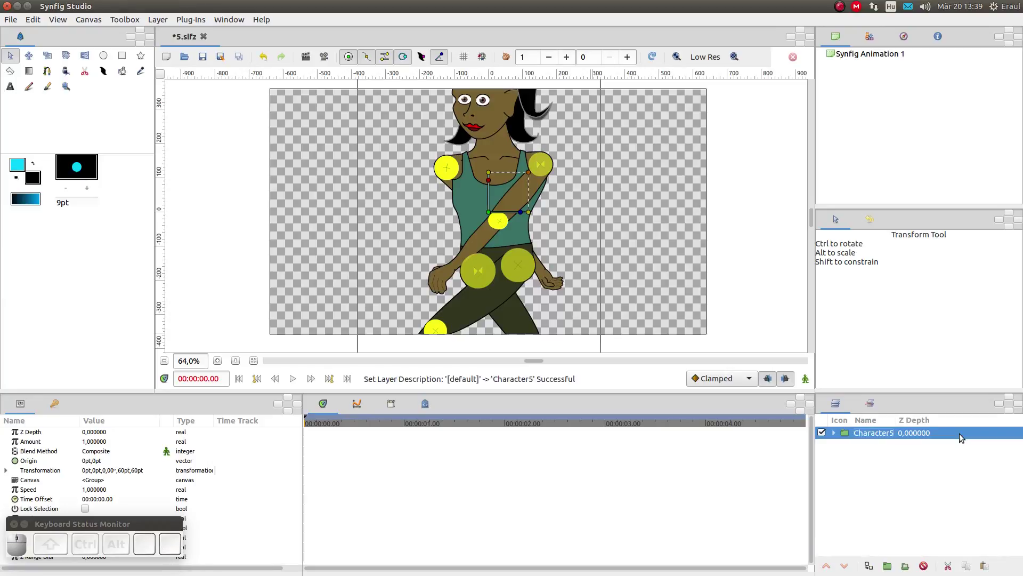
# - Resize Character5 on the canvas, undo to restore full size, and expand the group's layers
pyautogui.moveTo(530, 177); pyautogui.dragTo(494, 179)
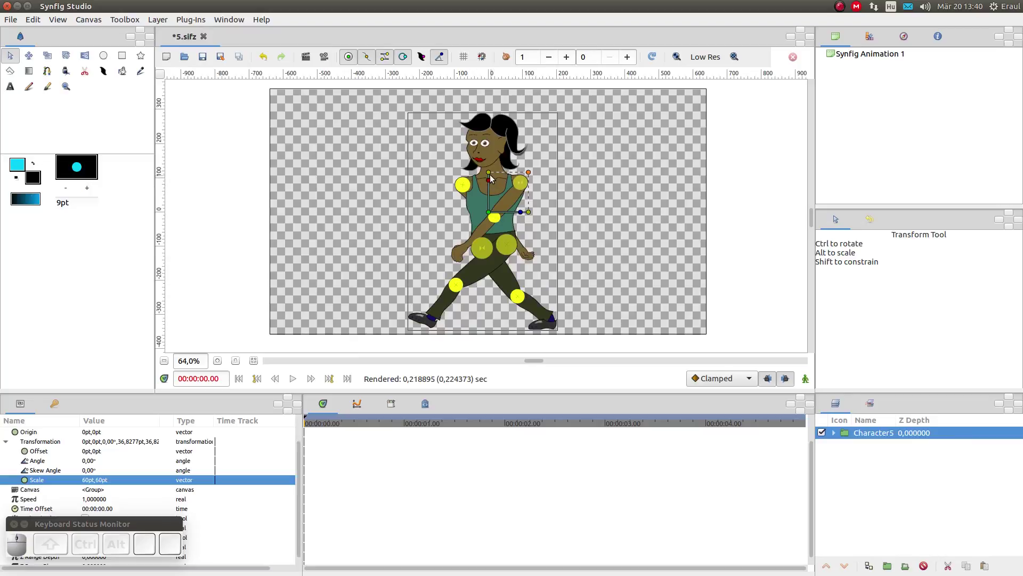
pyautogui.moveTo(490, 174); pyautogui.dragTo(536, 214)
pyautogui.moveTo(535, 214); pyautogui.dragTo(538, 242)
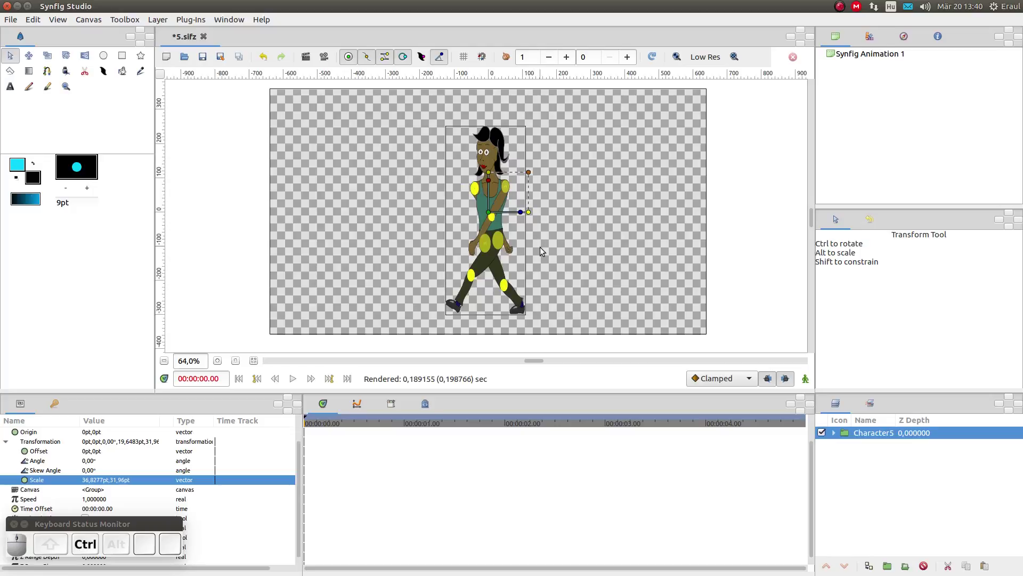
pyautogui.press('ctrl+z')
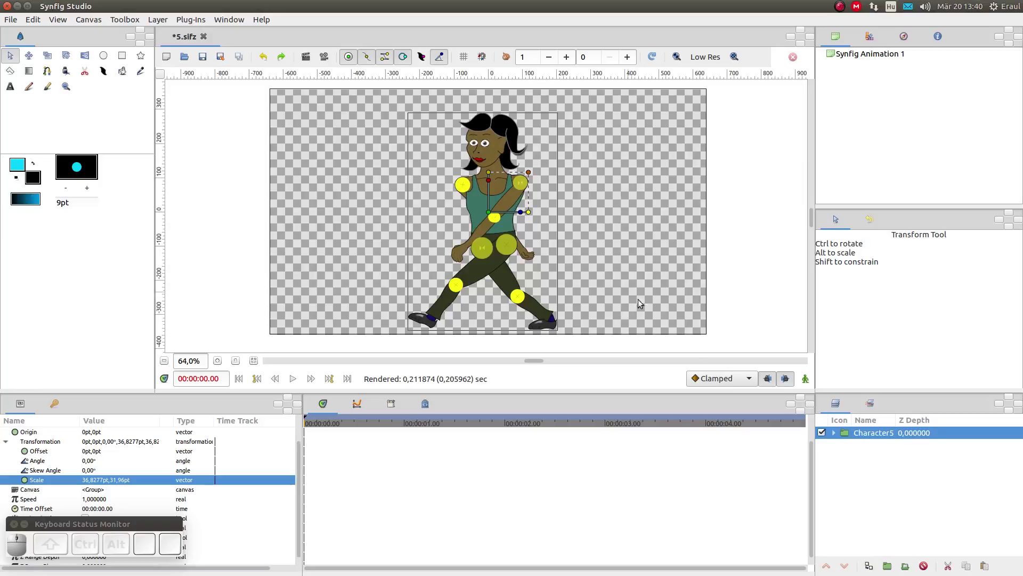
pyautogui.click(835, 437)
# - Add a Skeleton layer at the top of the Character5 group and zoom in on the torso
pyautogui.click(852, 448)
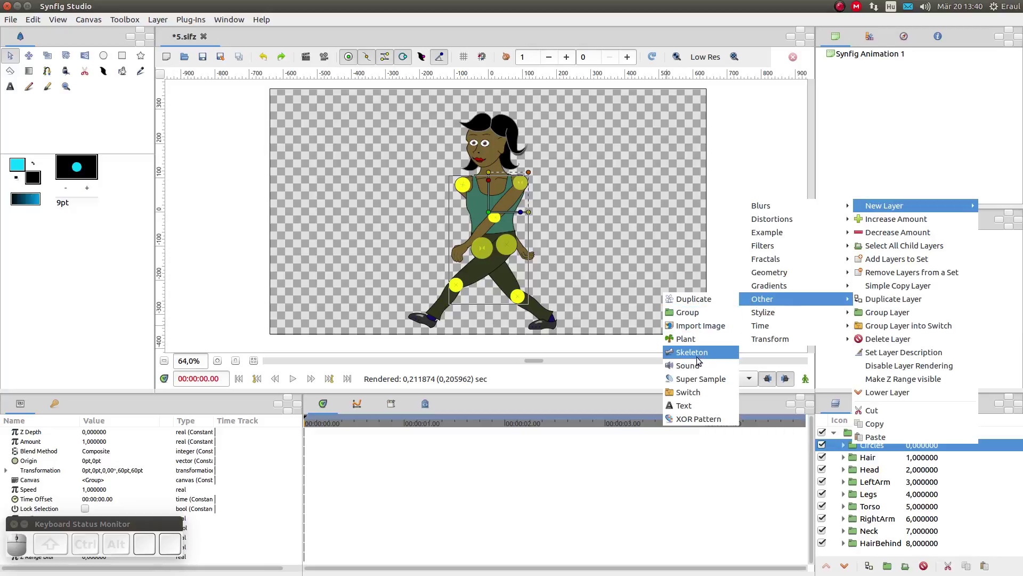
pyautogui.click(699, 357)
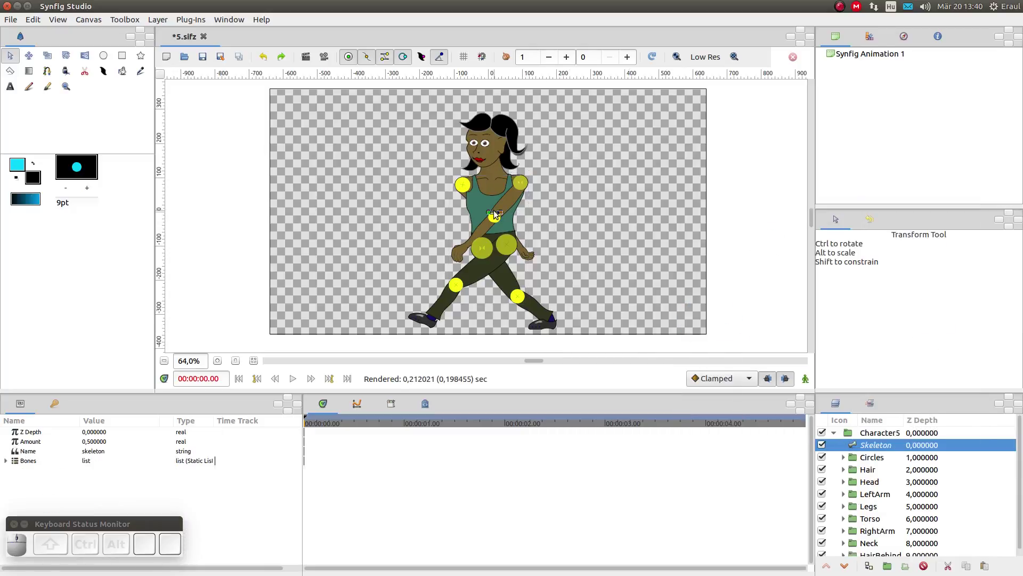
pyautogui.scroll(3)
pyautogui.scroll(3)
# - Drag Bone 1's origin and tip so it lies along the strap on the upper torso
pyautogui.moveTo(498, 214); pyautogui.dragTo(470, 222)
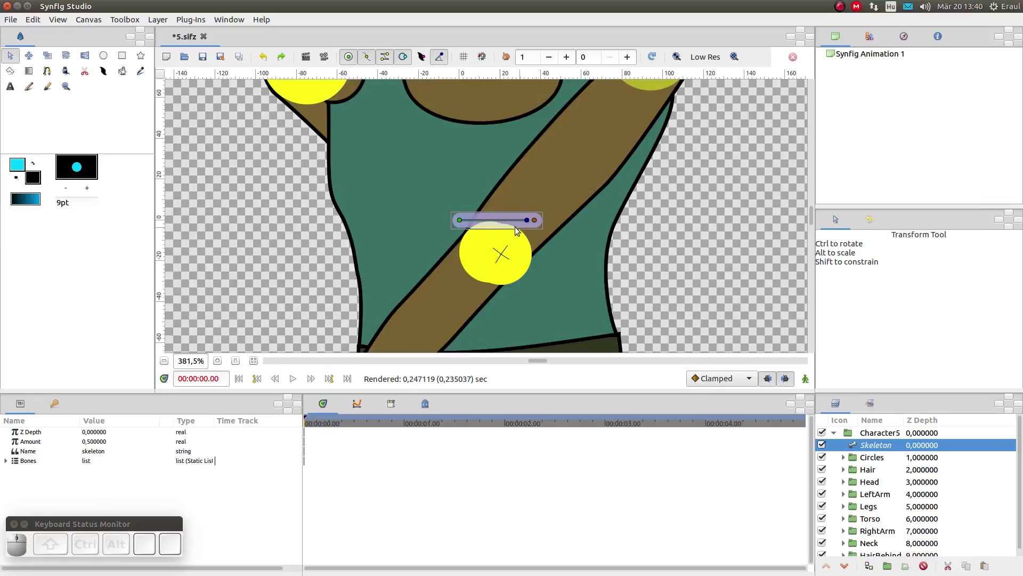
pyautogui.moveTo(462, 222); pyautogui.dragTo(490, 188)
pyautogui.click(564, 180)
pyautogui.moveTo(639, 181); pyautogui.dragTo(661, 181)
pyautogui.moveTo(660, 177); pyautogui.dragTo(665, 257)
pyautogui.moveTo(635, 247); pyautogui.dragTo(592, 161)
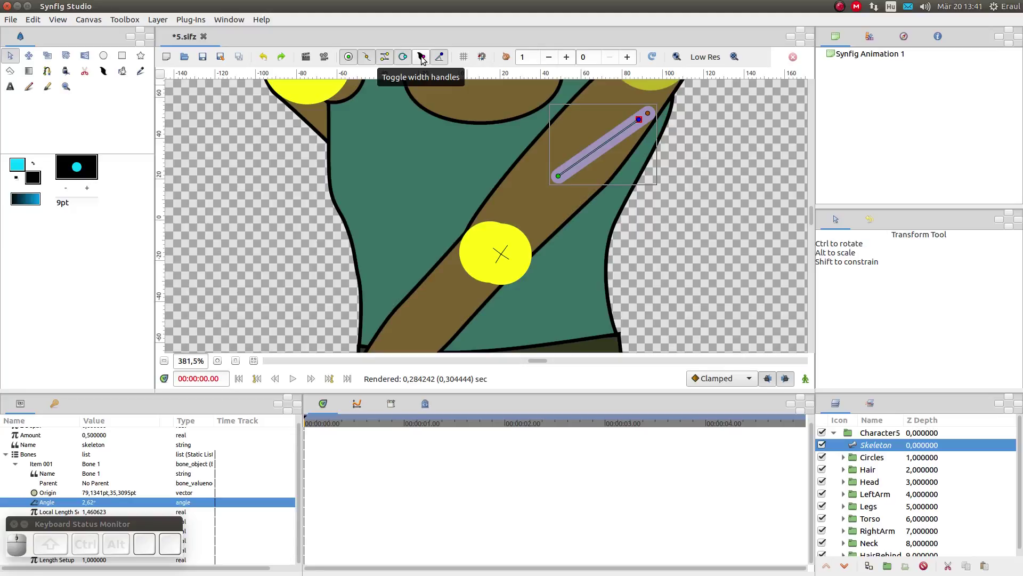
# - Adjust the bone's width with the width handles shown, then hide them again
pyautogui.click(425, 59)
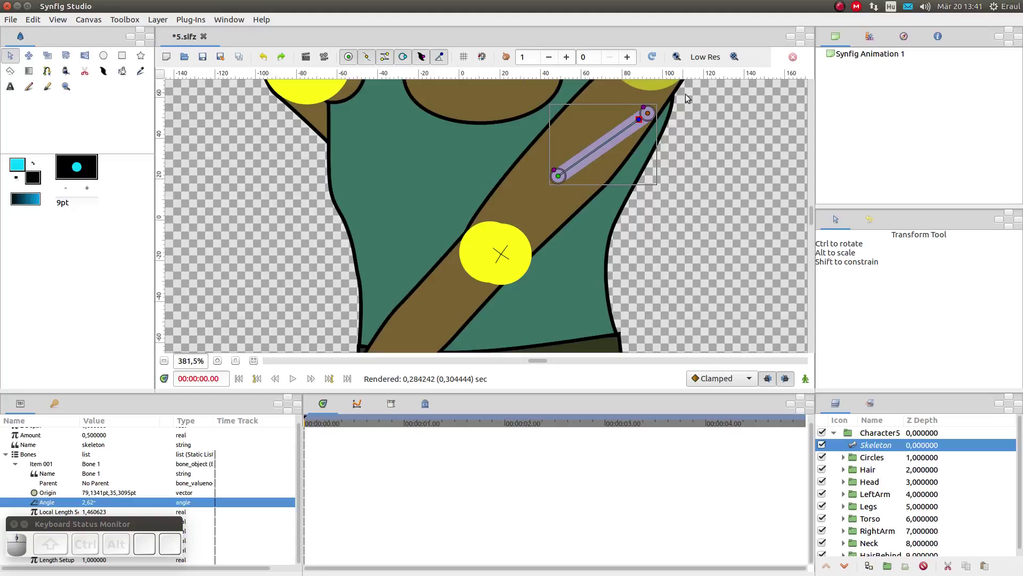
pyautogui.moveTo(643, 109); pyautogui.dragTo(568, 173)
pyautogui.click(559, 173)
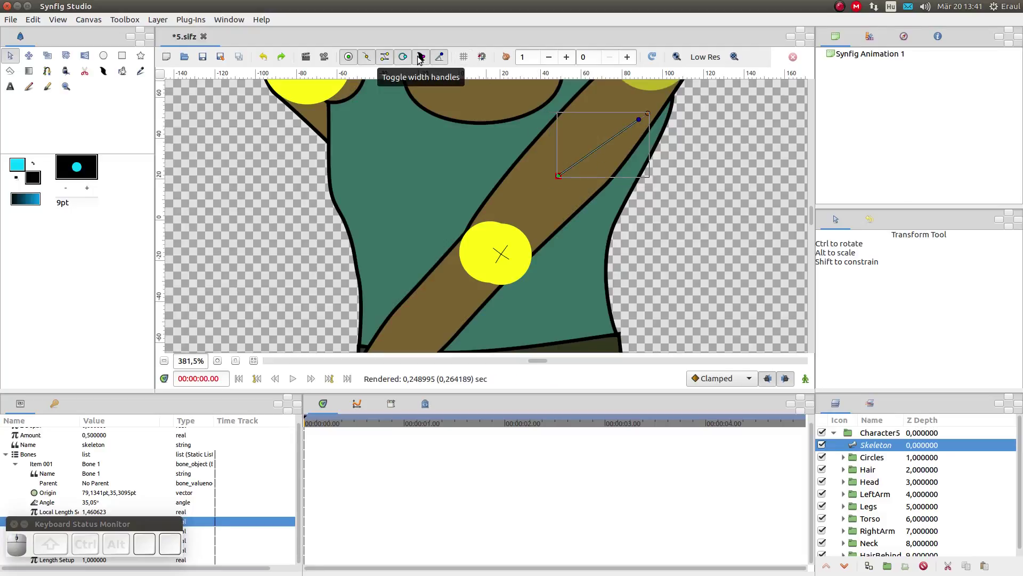
pyautogui.click(421, 60)
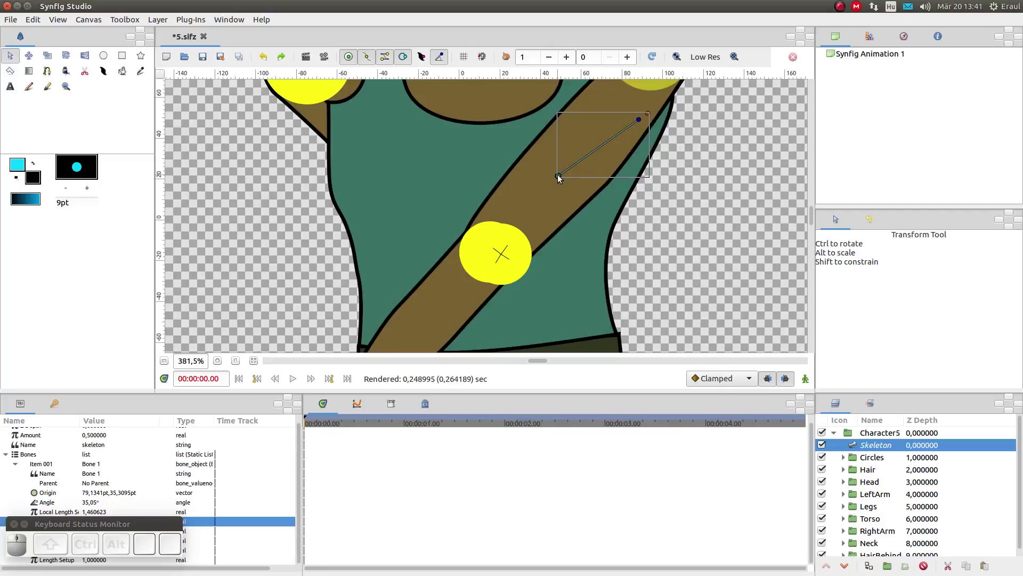
pyautogui.press('ctrl+alt+space')
pyautogui.press('ctrl+alt+r')
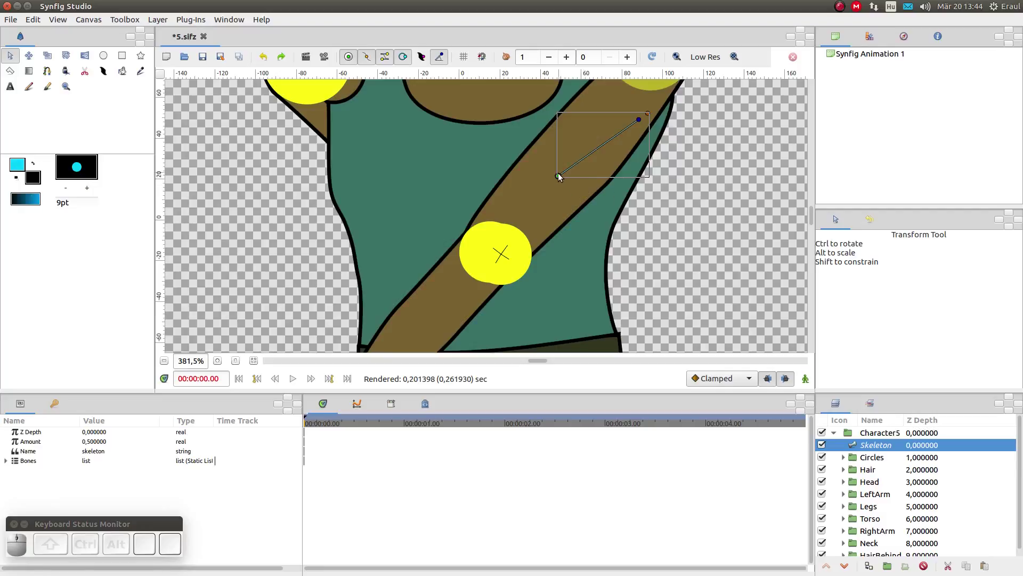
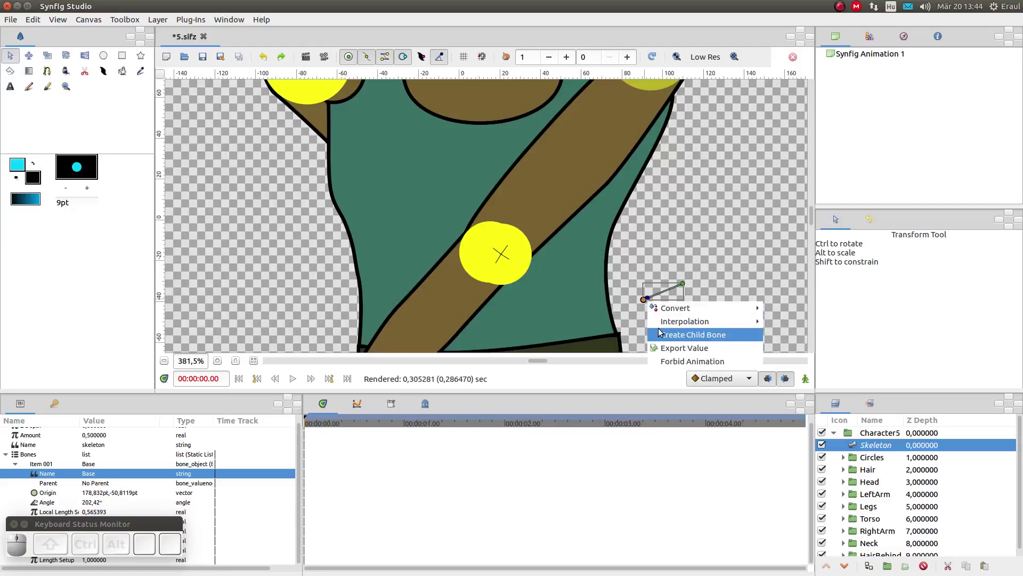
# - Create a child bone under Base, rough it into place and name it Torso
pyautogui.click(663, 332)
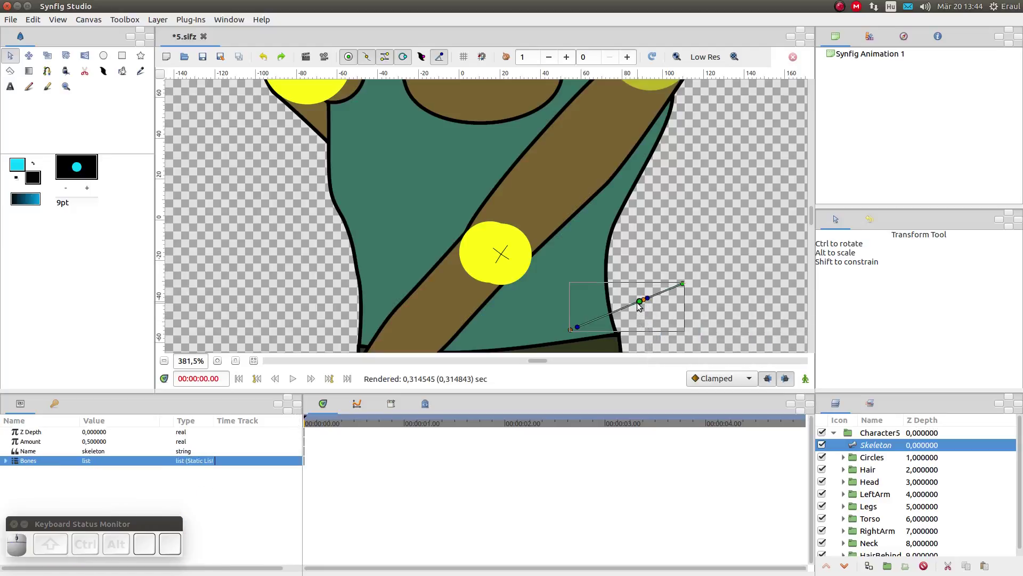
pyautogui.moveTo(642, 306); pyautogui.dragTo(185, 464)
pyautogui.moveTo(186, 466); pyautogui.dragTo(198, 473)
pyautogui.moveTo(107, 464); pyautogui.dragTo(324, 390)
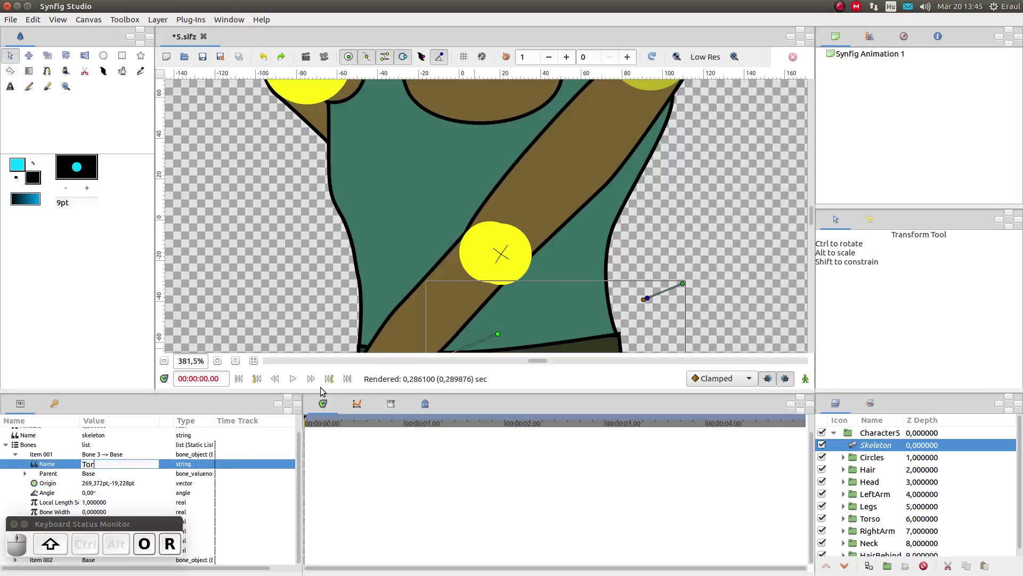
pyautogui.press('Return')
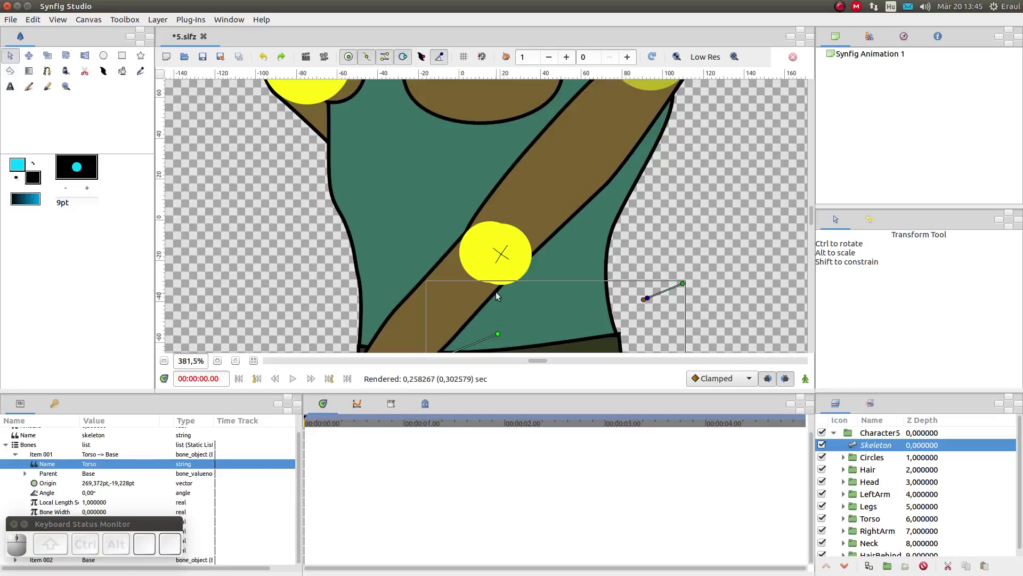
# - Zoom out and pan to see the whole torso for placing the new bone
pyautogui.scroll(-3)
pyautogui.moveTo(499, 315); pyautogui.dragTo(429, 344)
pyautogui.moveTo(425, 345); pyautogui.dragTo(487, 96)
pyautogui.scroll(3)
pyautogui.scroll(3)
pyautogui.moveTo(485, 193); pyautogui.dragTo(553, 260)
pyautogui.scroll(-3)
pyautogui.scroll(-3)
pyautogui.scroll(-3)
# - Run the Torso bone from the waist up the spine to the collarbone, undoing misplaced drags
pyautogui.moveTo(604, 296); pyautogui.dragTo(615, 271)
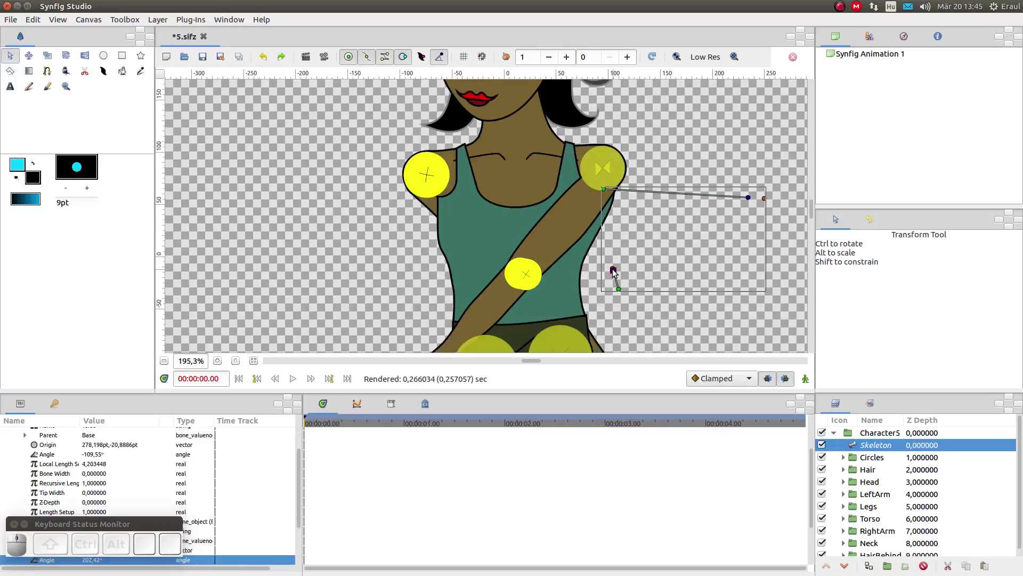
pyautogui.moveTo(616, 275); pyautogui.dragTo(544, 186)
pyautogui.moveTo(529, 163); pyautogui.dragTo(508, 186)
pyautogui.moveTo(502, 163); pyautogui.dragTo(448, 196)
pyautogui.press('ctrl+z')
pyautogui.press('ctrl+z')
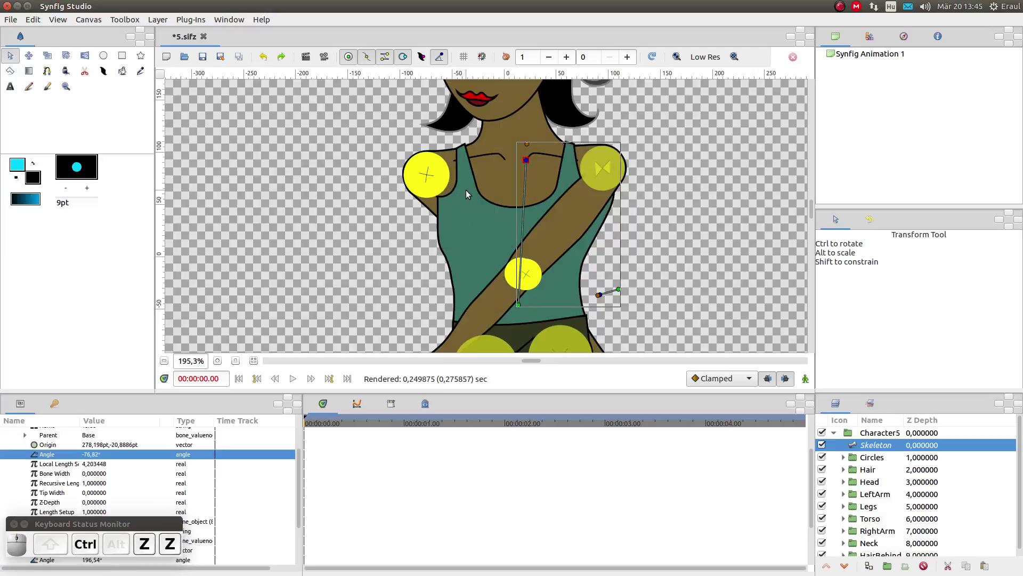
pyautogui.press('ctrl+z')
pyautogui.press('ctrl+z')
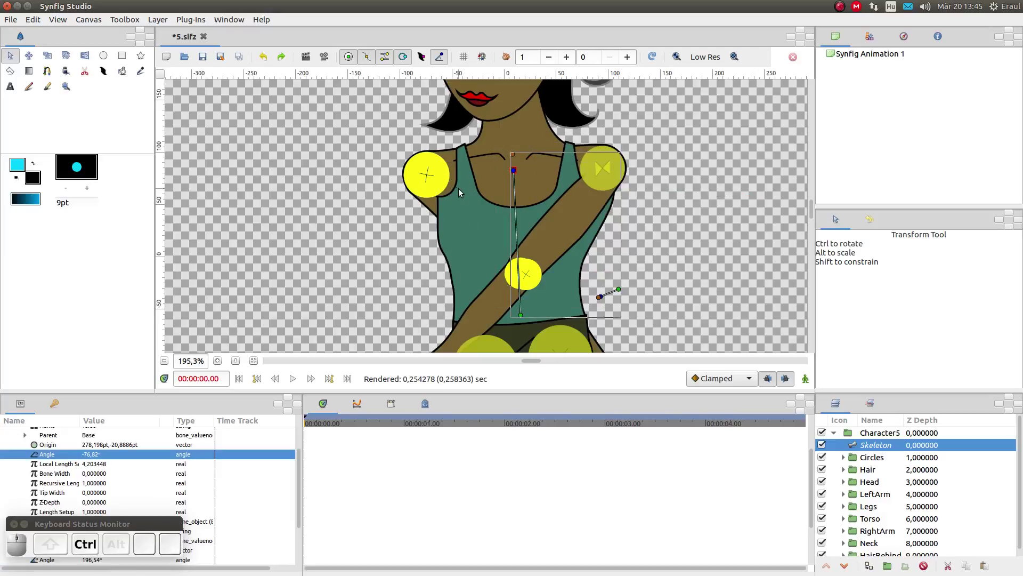
# - Create two chained child bones above Torso and stretch the upper one into the head
pyautogui.rightClick(516, 159)
pyautogui.click(538, 190)
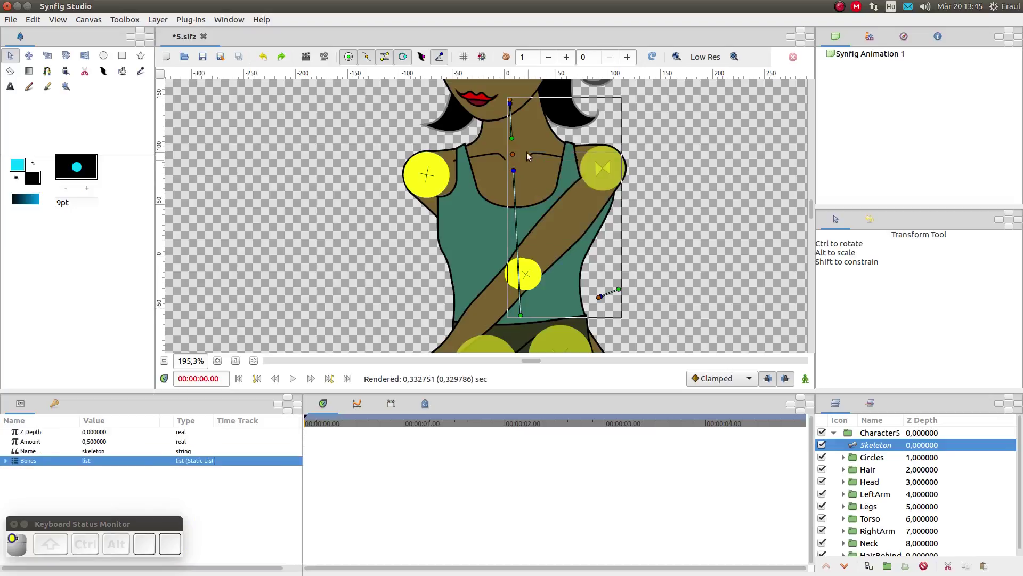
pyautogui.rightClick(511, 146)
pyautogui.click(535, 177)
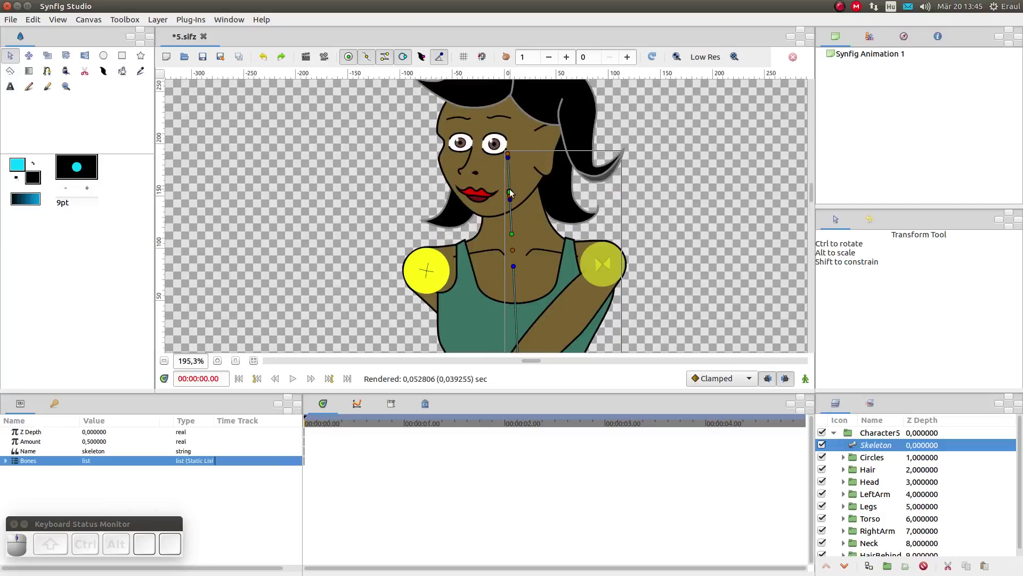
pyautogui.moveTo(510, 193); pyautogui.dragTo(446, 223)
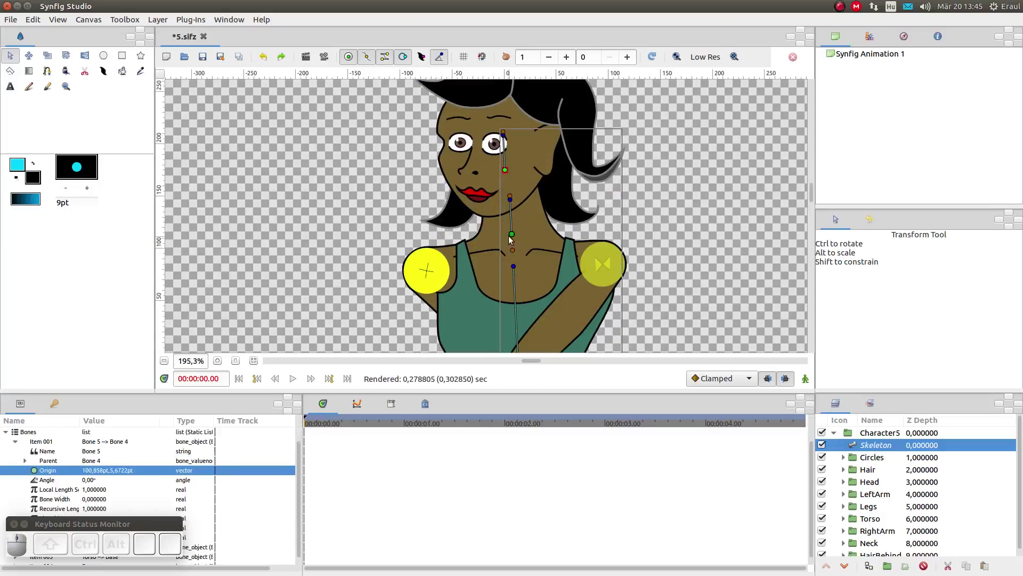
# - Name the top bone Neck, check its parent, then rename it Head
pyautogui.click(514, 236)
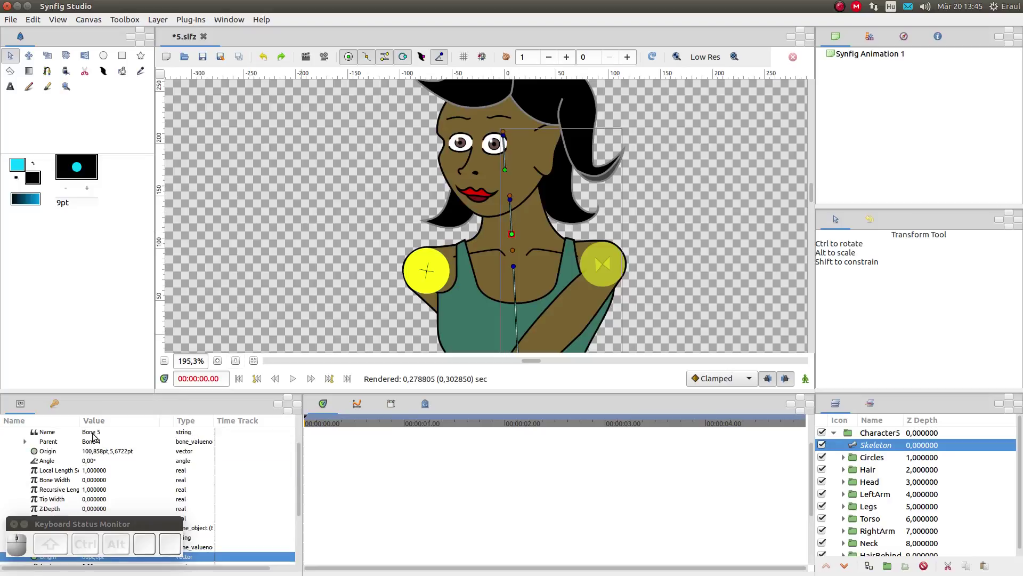
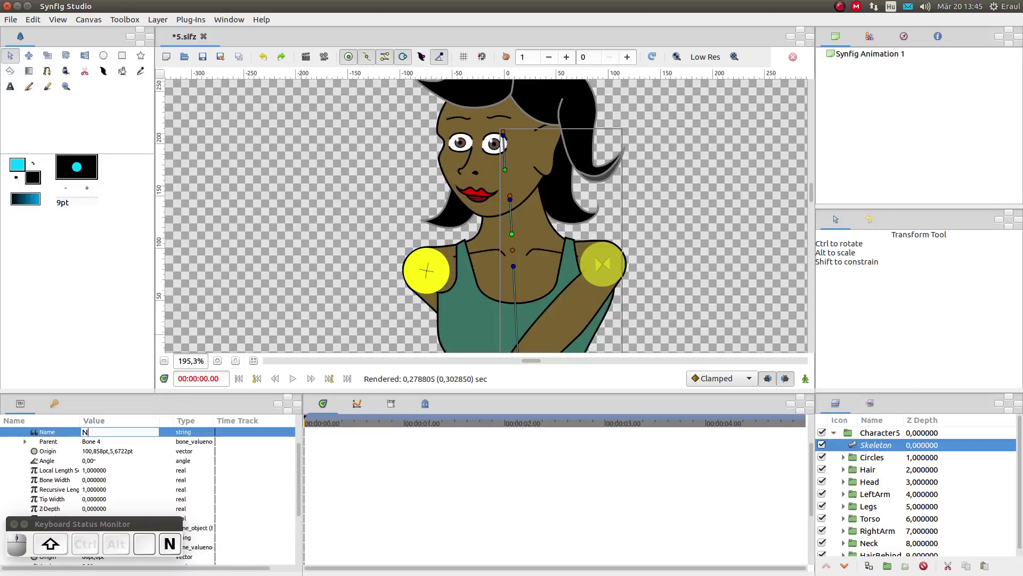
pyautogui.press('Return')
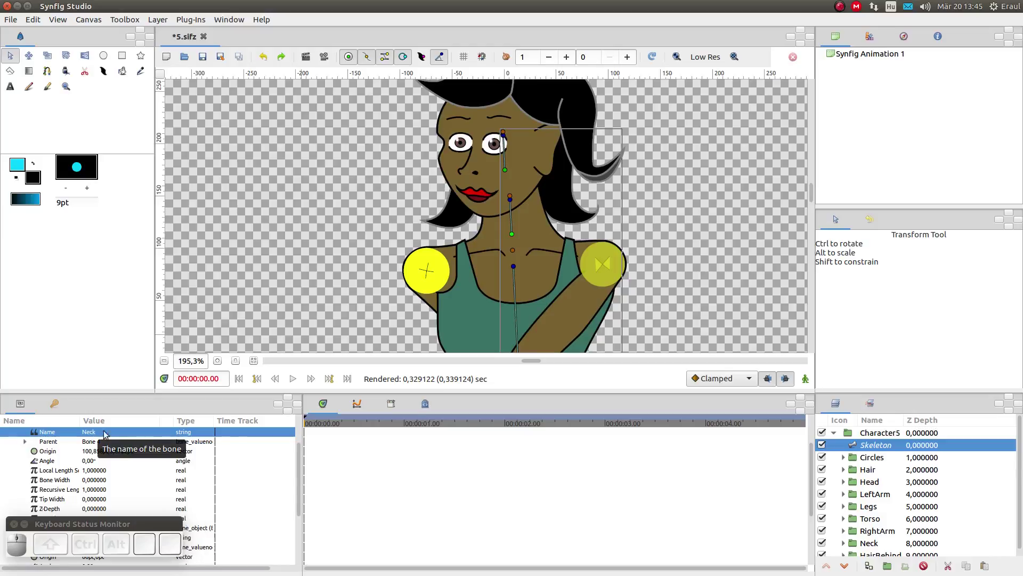
pyautogui.click(508, 173)
pyautogui.click(98, 442)
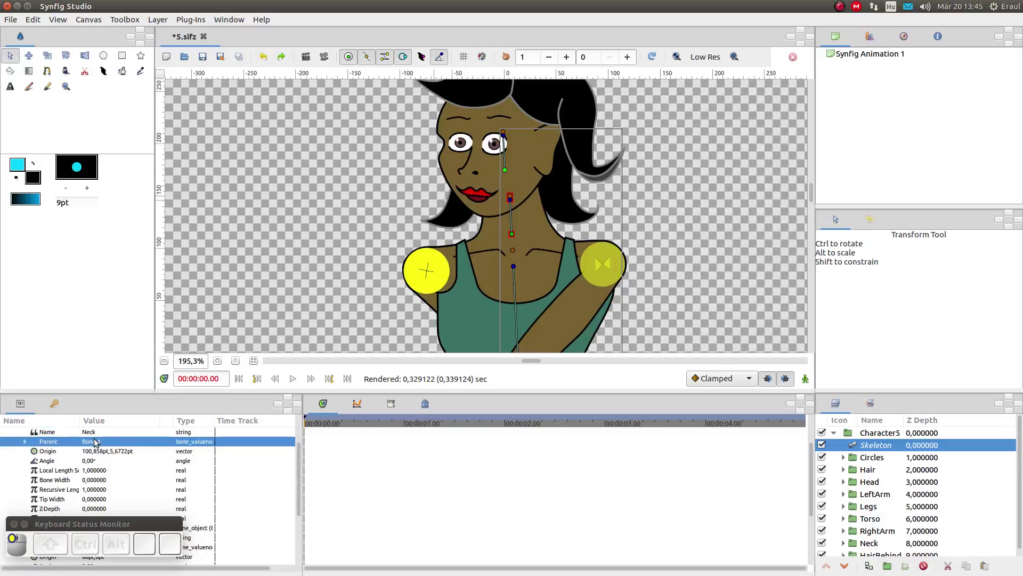
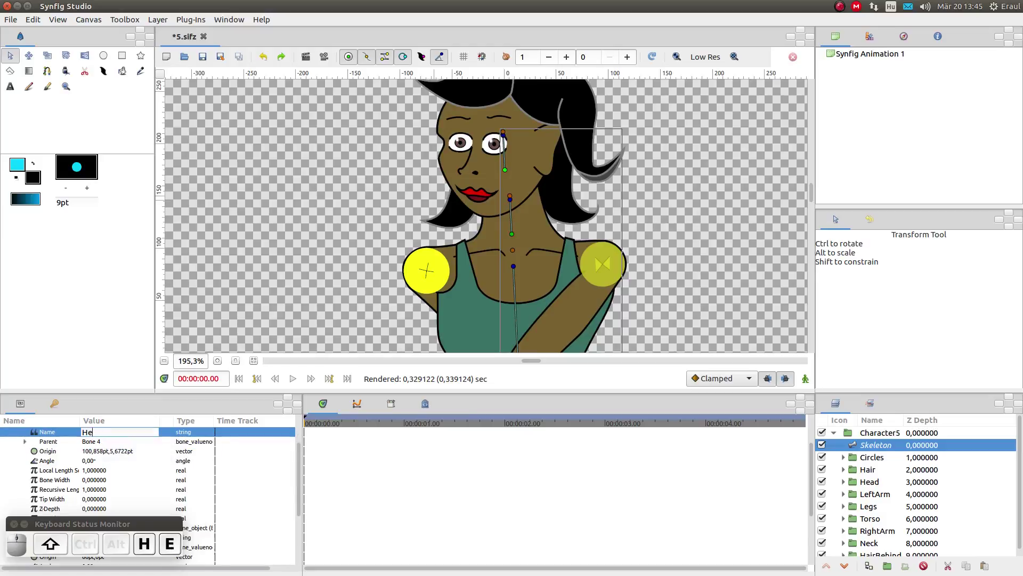
pyautogui.press('Return')
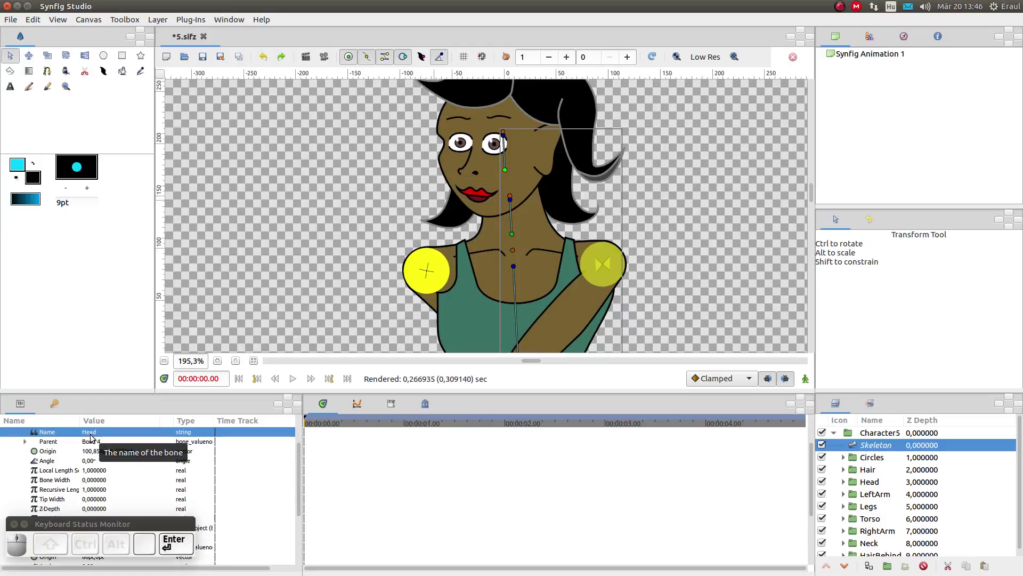
pyautogui.scroll(-3)
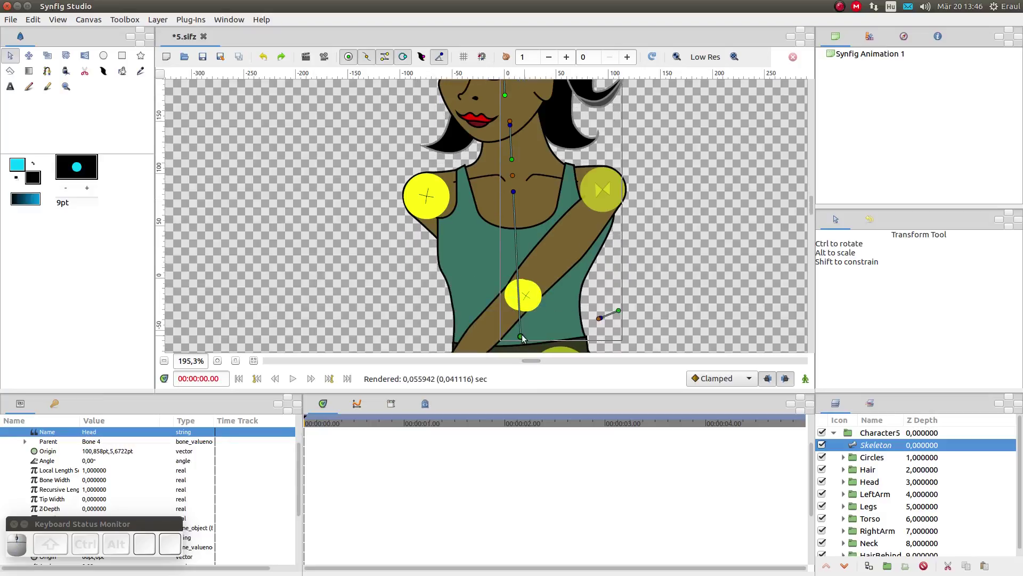
# - Create a new child bone of Torso and pull it out toward the right-hand arm
pyautogui.click(516, 193)
pyautogui.rightClick(515, 193)
pyautogui.click(535, 227)
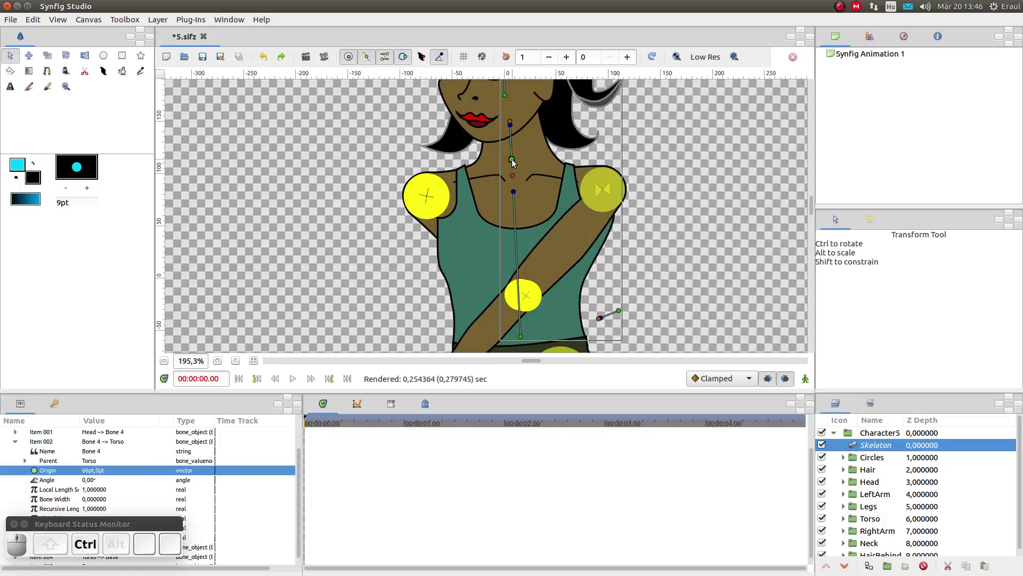
pyautogui.click(514, 163)
pyautogui.moveTo(514, 164); pyautogui.dragTo(599, 212)
pyautogui.moveTo(599, 211); pyautogui.dragTo(636, 194)
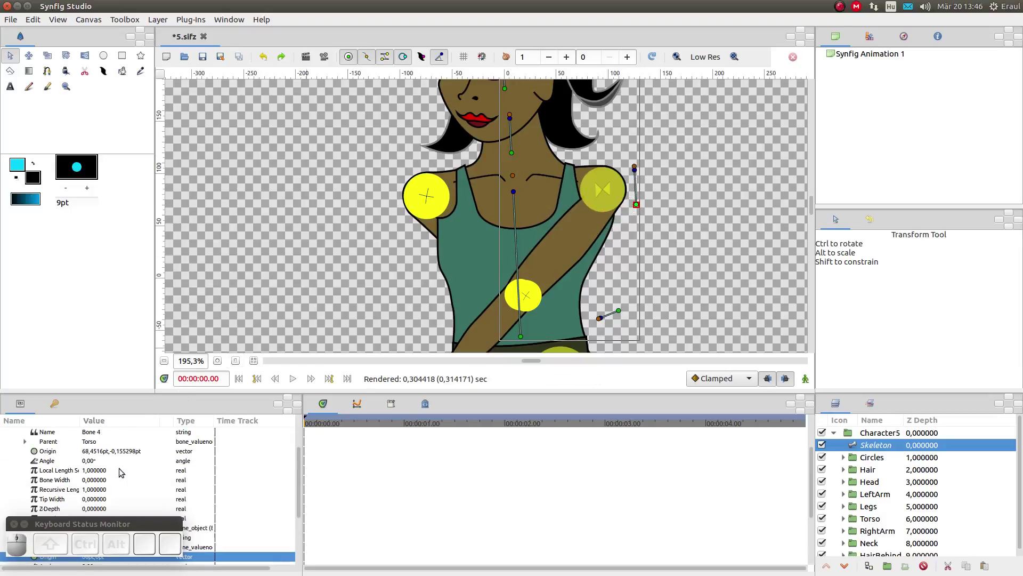
# - Rename the new Bone 4 to luarm in the Params panel
pyautogui.moveTo(101, 437); pyautogui.dragTo(443, 366)
pyautogui.press('l')
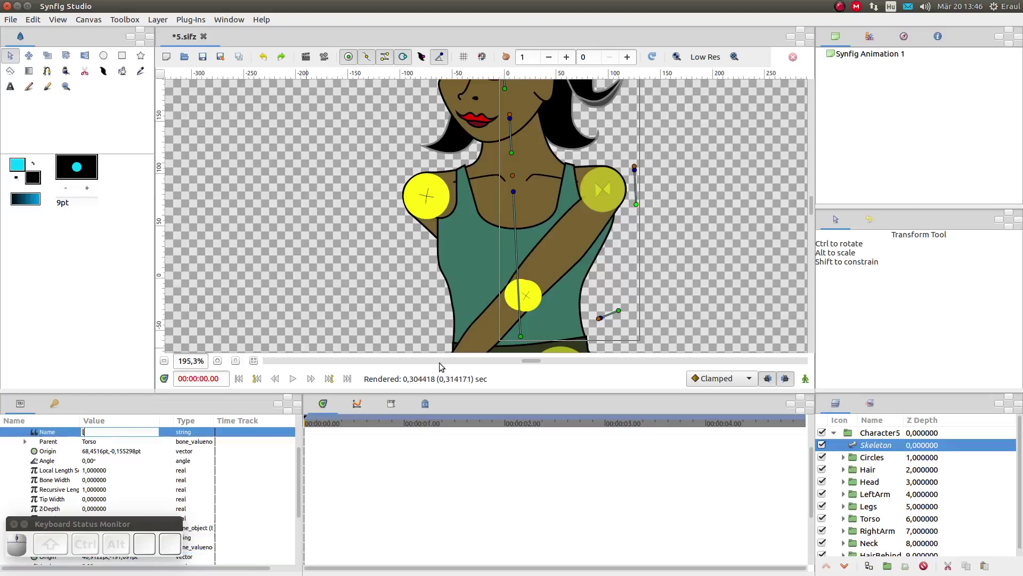
pyautogui.press('u')
pyautogui.press('a')
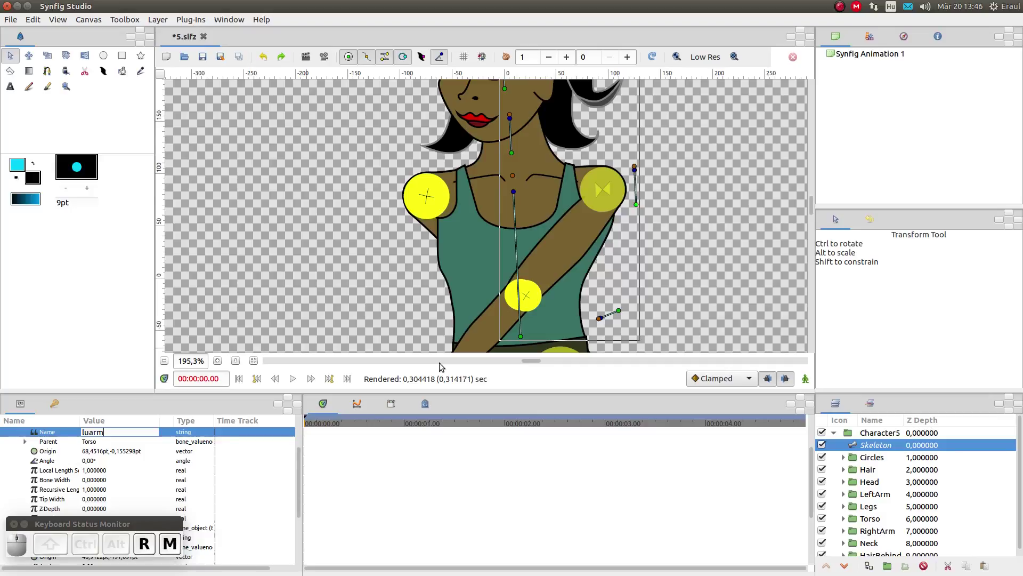
pyautogui.press('Return')
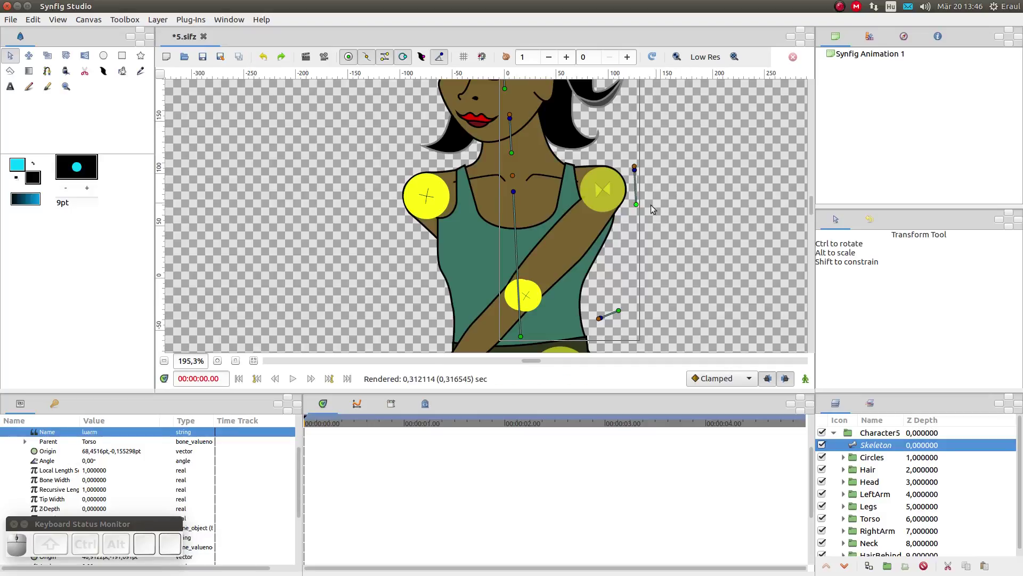
# - Lay luarm from the right-hand shoulder down toward the elbow
pyautogui.moveTo(637, 206); pyautogui.dragTo(607, 165)
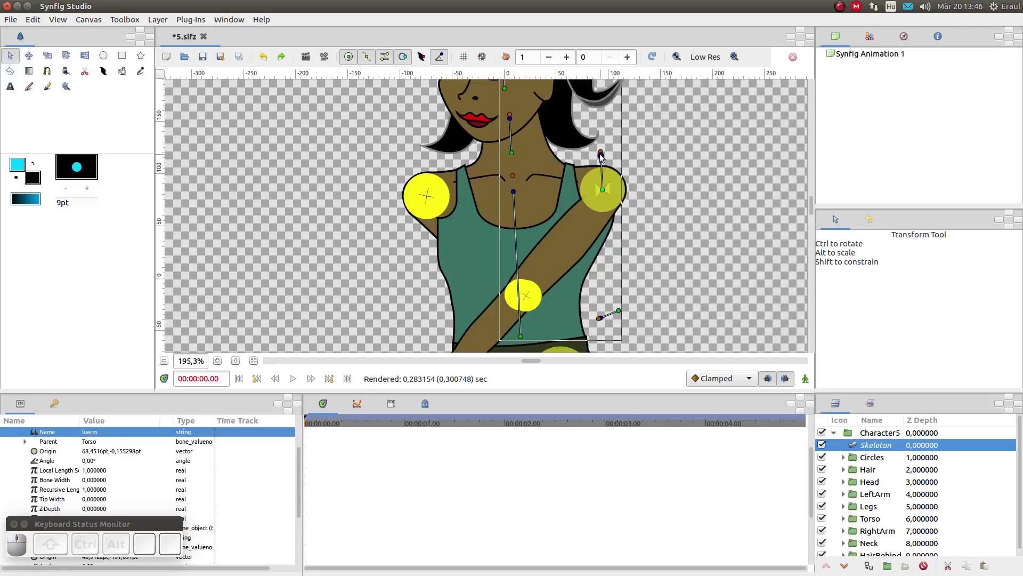
pyautogui.moveTo(601, 154); pyautogui.dragTo(556, 257)
# - Add a forearm child bone from luarm and stretch it down to the wrist
pyautogui.rightClick(556, 263)
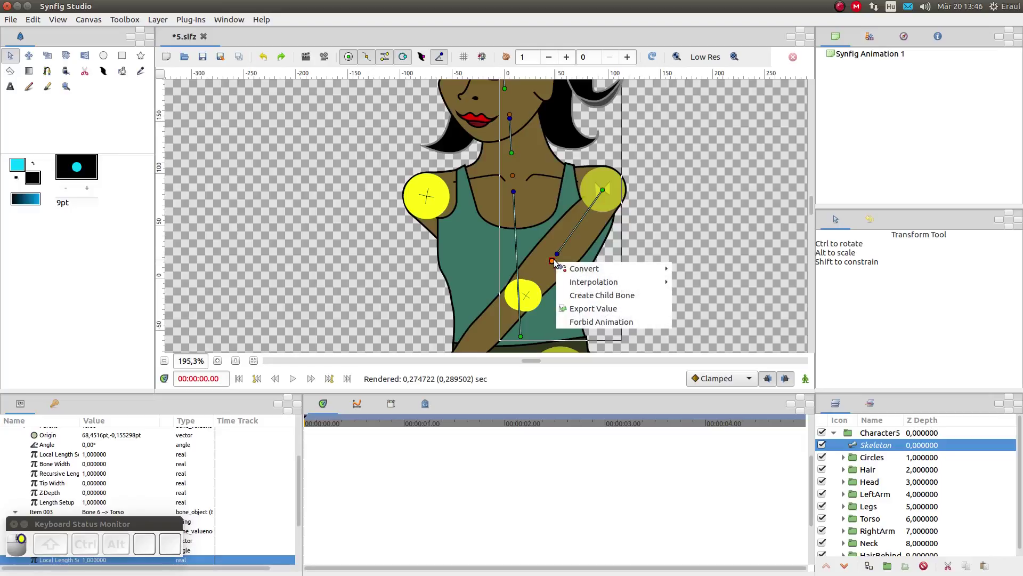
pyautogui.click(575, 294)
pyautogui.moveTo(549, 275); pyautogui.dragTo(548, 270)
pyautogui.moveTo(549, 270); pyautogui.dragTo(494, 344)
pyautogui.scroll(-3)
pyautogui.moveTo(504, 267); pyautogui.dragTo(453, 305)
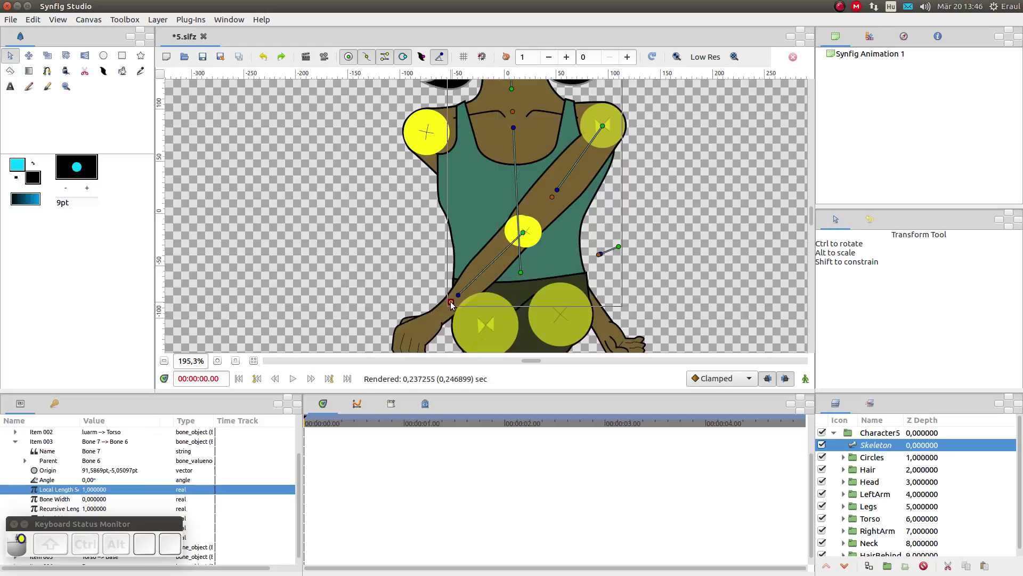
pyautogui.moveTo(481, 339); pyautogui.dragTo(444, 288)
pyautogui.scroll(-3)
pyautogui.moveTo(448, 272); pyautogui.dragTo(415, 304)
# - Add a hand child bone pointing into the hand, first named llarm
pyautogui.click(411, 304)
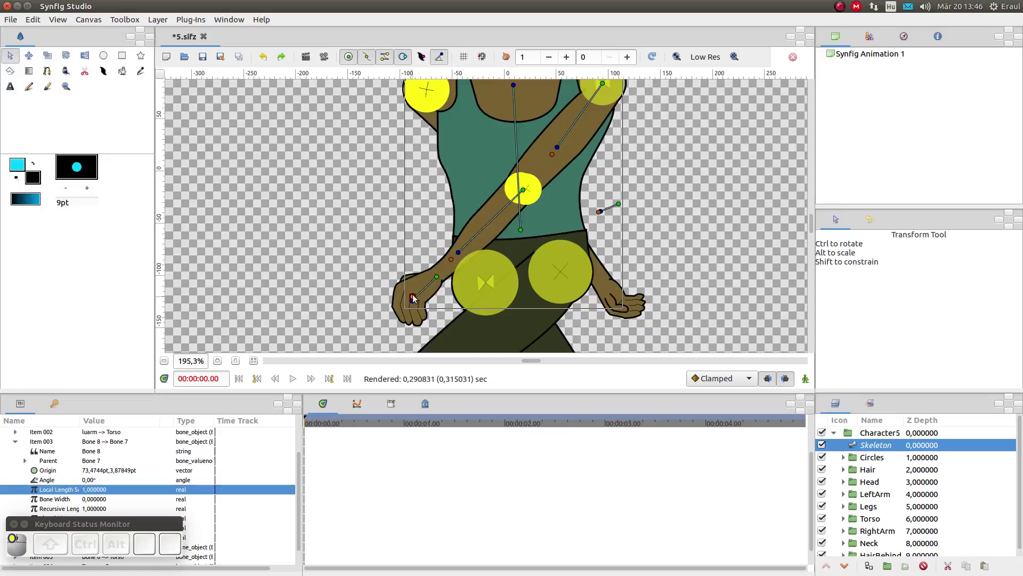
pyautogui.moveTo(524, 192); pyautogui.dragTo(83, 441)
pyautogui.click(94, 440)
pyautogui.scroll(3)
pyautogui.scroll(-3)
pyautogui.click(101, 458)
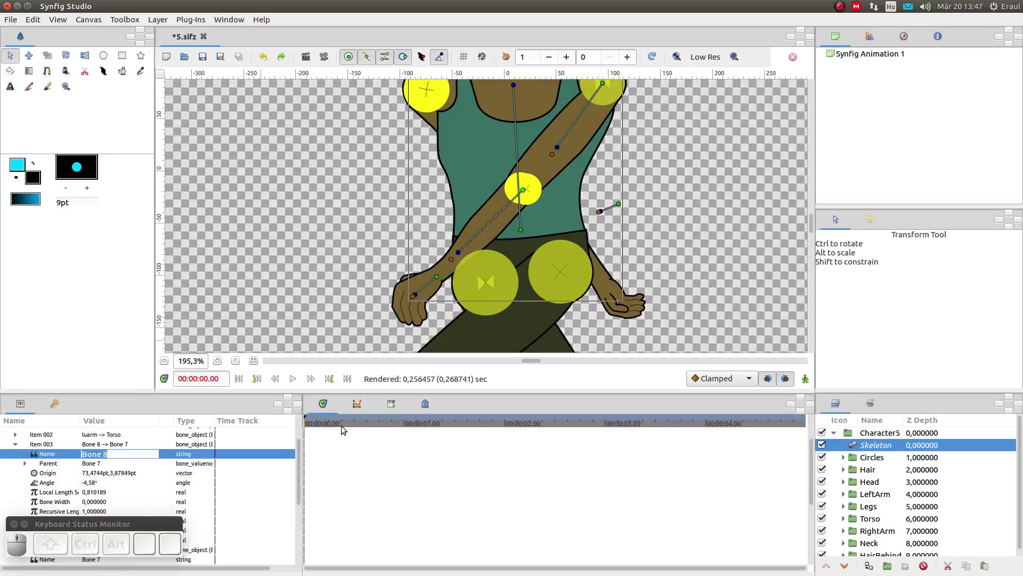
pyautogui.press('l')
pyautogui.press('l')
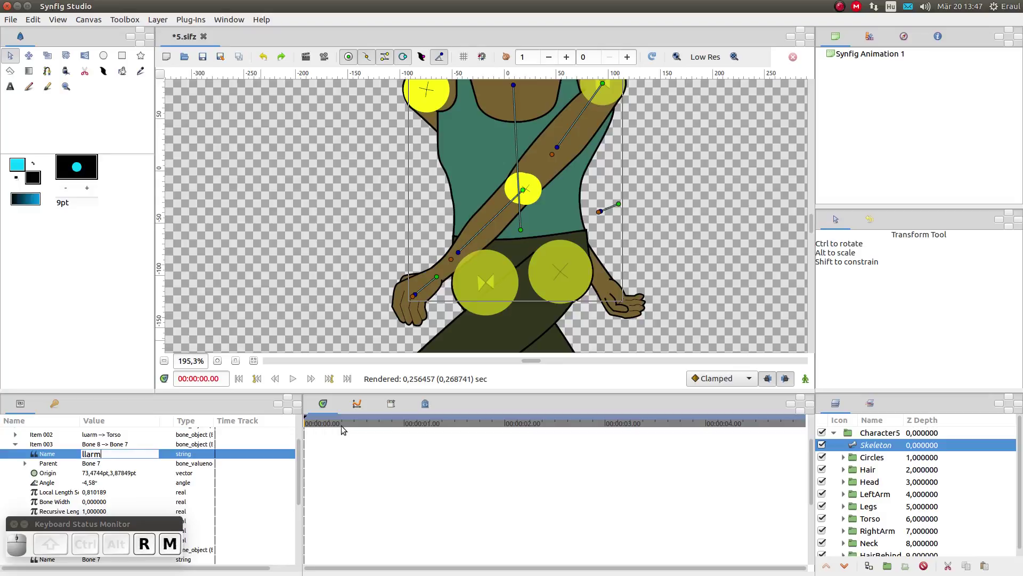
pyautogui.press('Return')
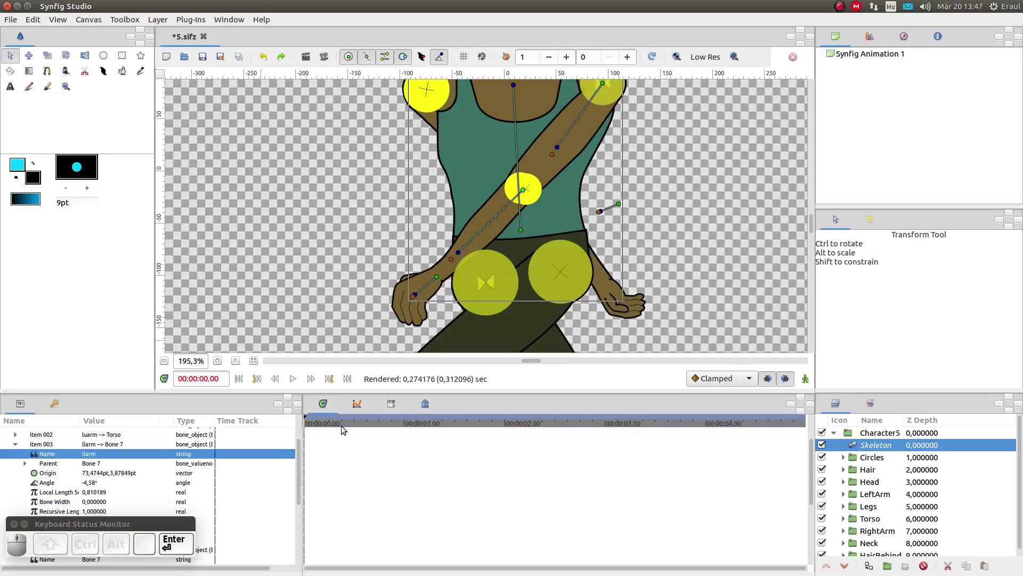
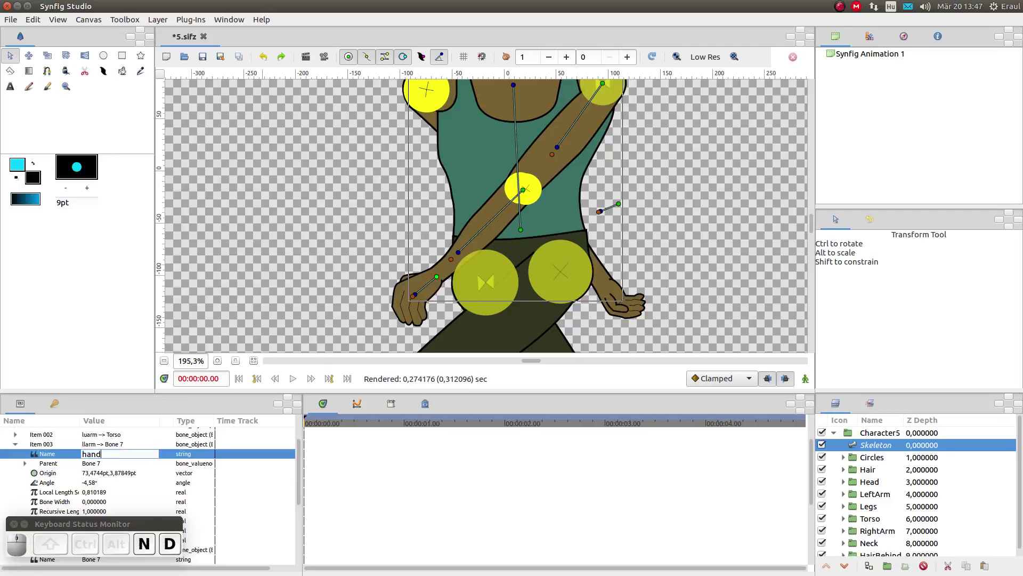
# - Correct the hand bone's name to lhand
pyautogui.press('BackSpace')
pyautogui.press('BackSpace')
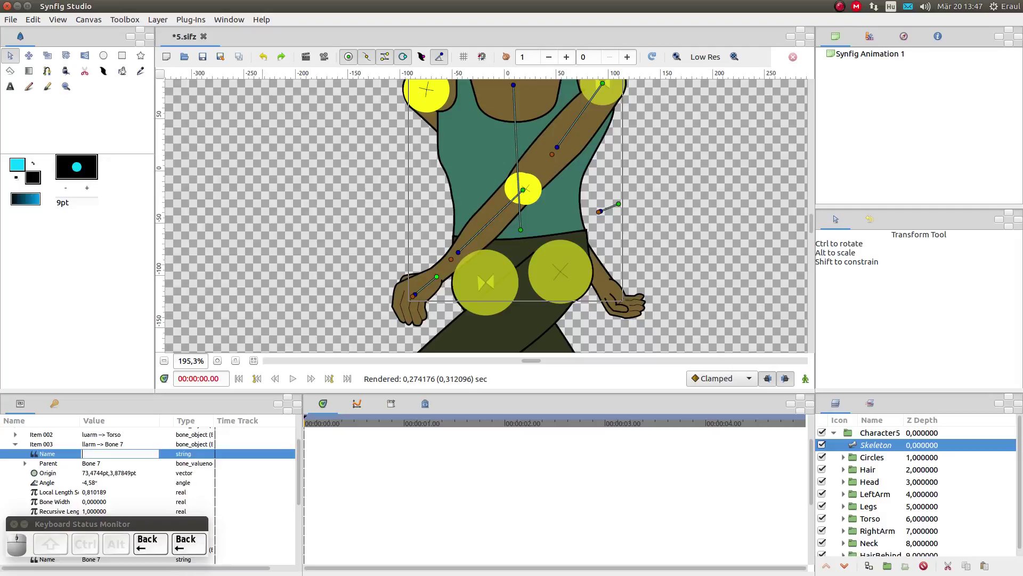
pyautogui.press('l')
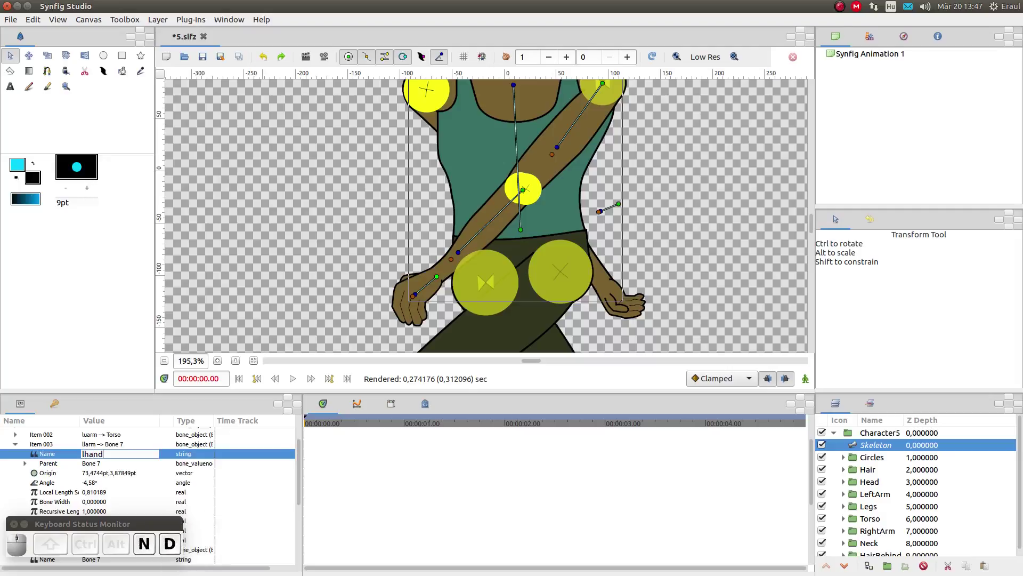
pyautogui.press('Return')
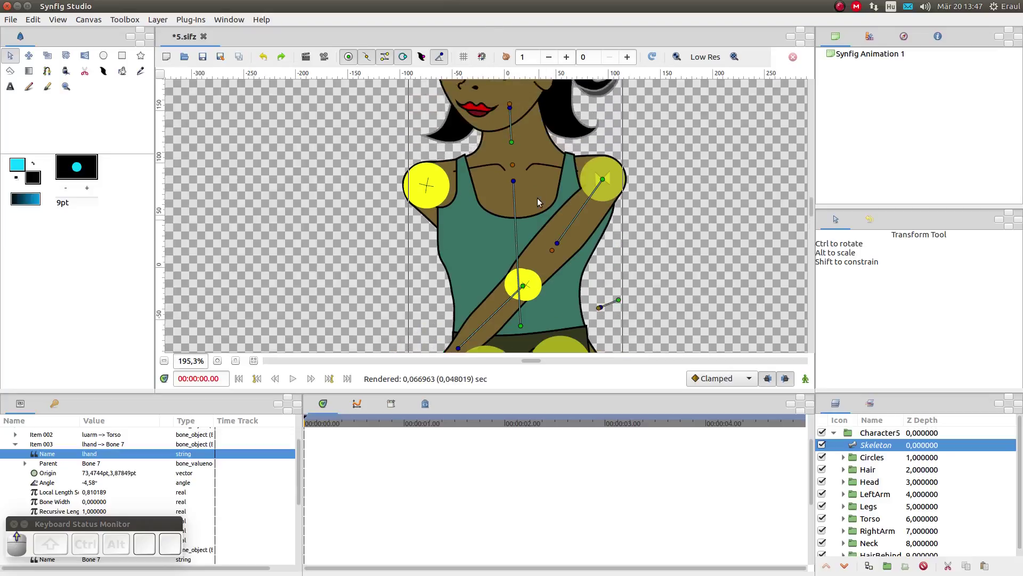
# - Place the second arm's upper bone from the torso down to the elbow
pyautogui.click(515, 193)
pyautogui.click(538, 228)
pyautogui.moveTo(516, 161); pyautogui.dragTo(455, 176)
pyautogui.moveTo(426, 159); pyautogui.dragTo(496, 279)
pyautogui.rightClick(497, 278)
pyautogui.moveTo(522, 312); pyautogui.dragTo(540, 287)
pyautogui.scroll(-3)
# - Add forearm and hand child bones reaching to the second hand
pyautogui.click(503, 256)
pyautogui.scroll(-3)
pyautogui.moveTo(546, 253); pyautogui.dragTo(612, 336)
pyautogui.rightClick(597, 307)
pyautogui.click(616, 339)
pyautogui.scroll(-3)
pyautogui.click(605, 274)
pyautogui.click(635, 310)
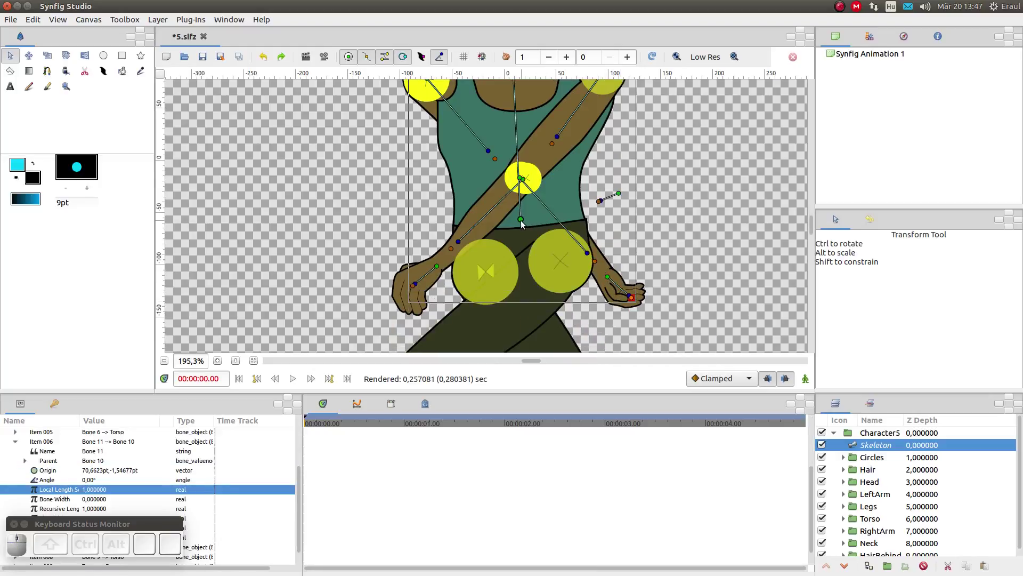
# - Start a new child bone off the Base bone for the leg
pyautogui.click(600, 206)
pyautogui.rightClick(600, 206)
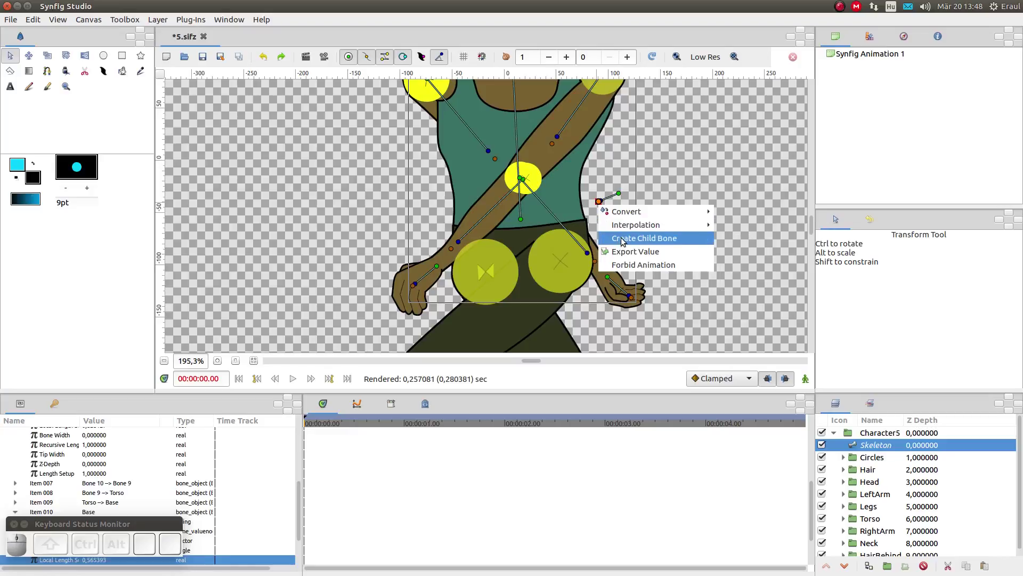
pyautogui.click(626, 241)
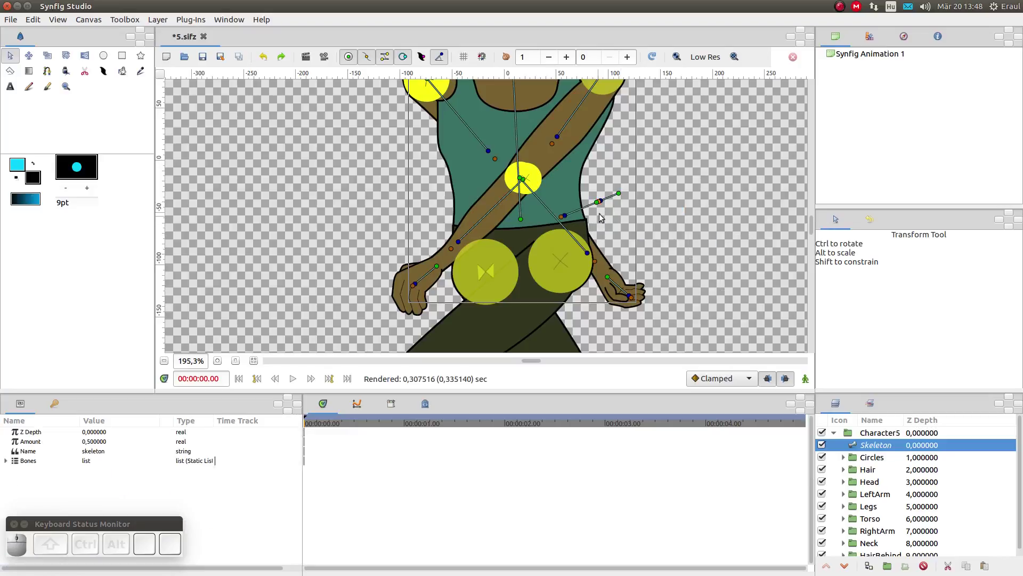
# - Lay the thigh bone from the hip and a shin bone down toward the ankle
pyautogui.moveTo(601, 209); pyautogui.dragTo(513, 247)
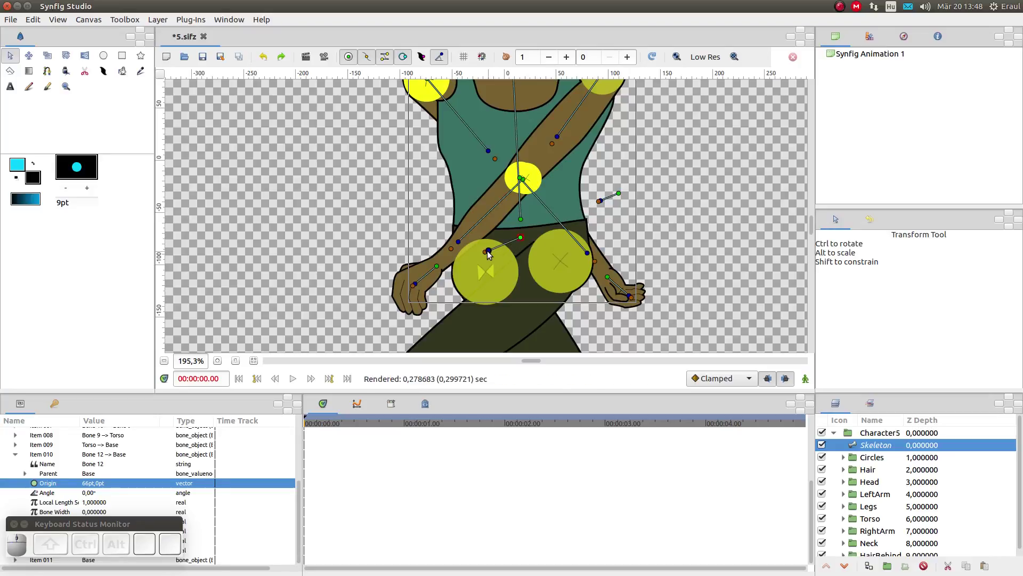
pyautogui.moveTo(486, 259); pyautogui.dragTo(522, 260)
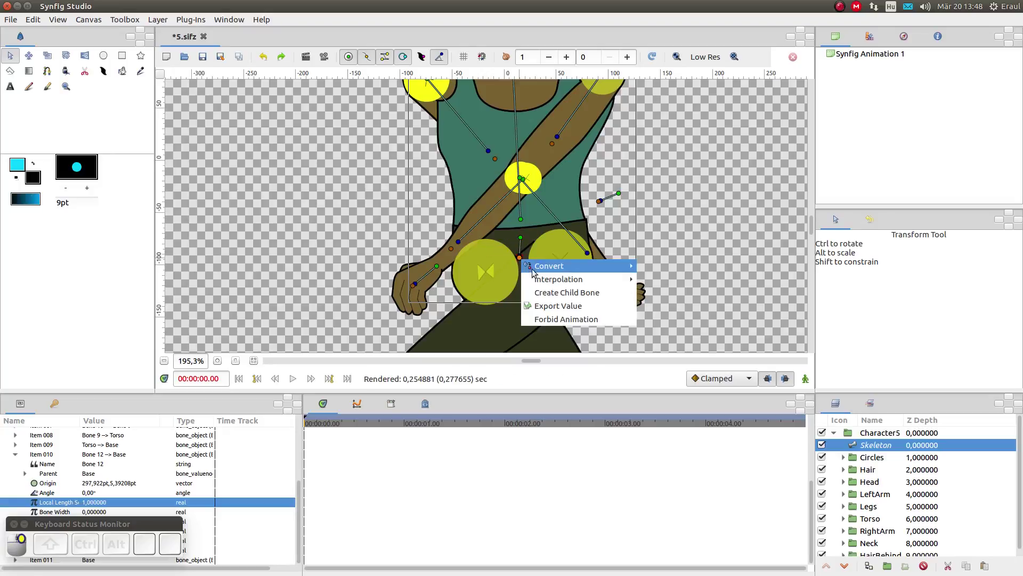
pyautogui.click(547, 296)
pyautogui.scroll(-3)
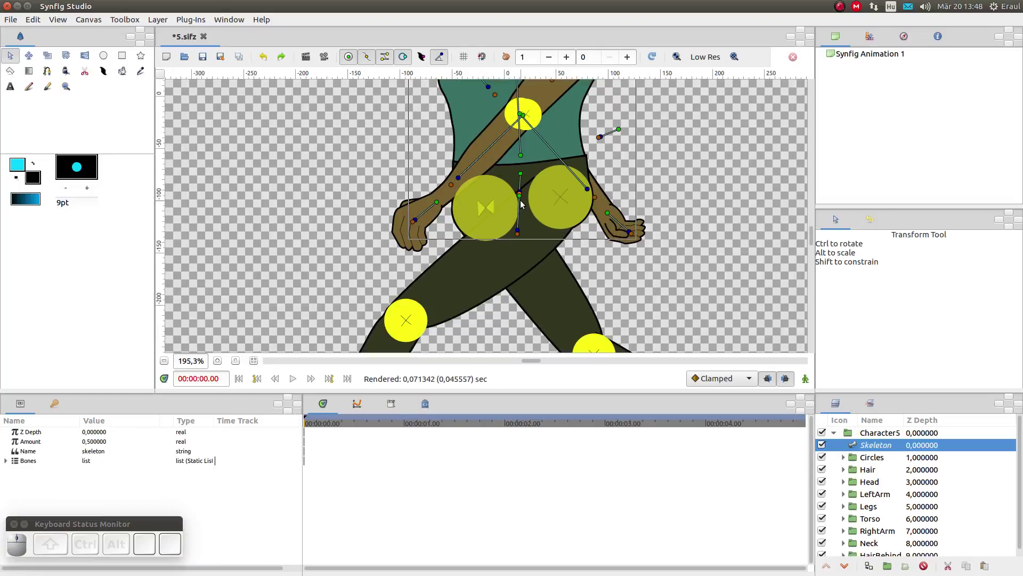
pyautogui.moveTo(521, 201); pyautogui.dragTo(551, 240)
pyautogui.moveTo(559, 240); pyautogui.dragTo(452, 288)
# - Add a lower-leg child bone to the ankle and save the file
pyautogui.rightClick(452, 289)
pyautogui.click(474, 324)
pyautogui.scroll(-3)
pyautogui.moveTo(440, 222); pyautogui.dragTo(400, 260)
pyautogui.moveTo(378, 271); pyautogui.dragTo(347, 336)
pyautogui.press('ctrl+s')
pyautogui.scroll(-3)
# - Move the foot bone into the shoe and lay it along its length
pyautogui.rightClick(348, 261)
pyautogui.moveTo(372, 298); pyautogui.dragTo(346, 272)
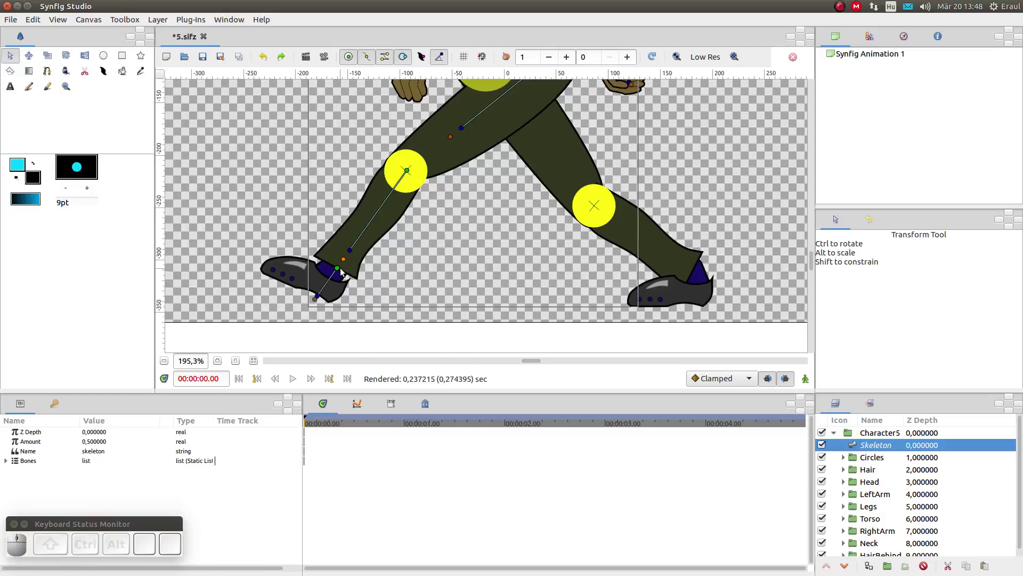
pyautogui.moveTo(341, 271); pyautogui.dragTo(315, 302)
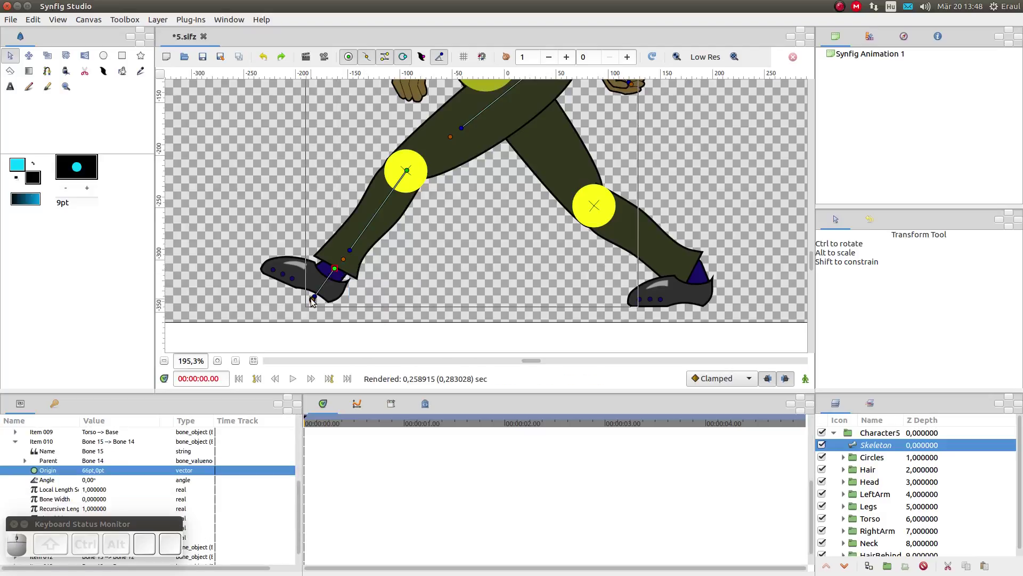
pyautogui.moveTo(315, 302); pyautogui.dragTo(433, 171)
pyautogui.scroll(3)
pyautogui.scroll(3)
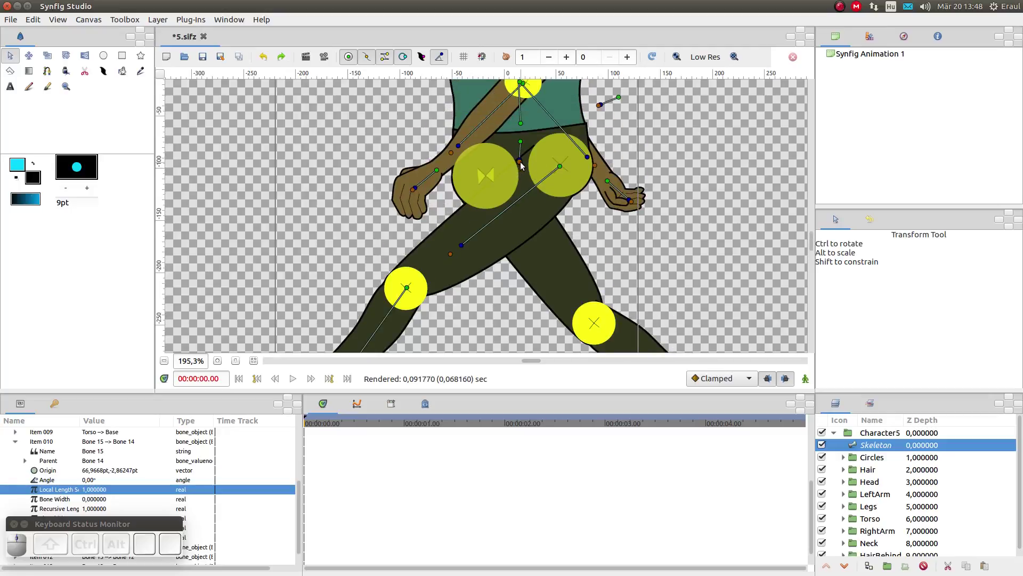
# - Add a child bone off Base at the right-hand hip pointing down the thigh
pyautogui.click(523, 165)
pyautogui.rightClick(520, 165)
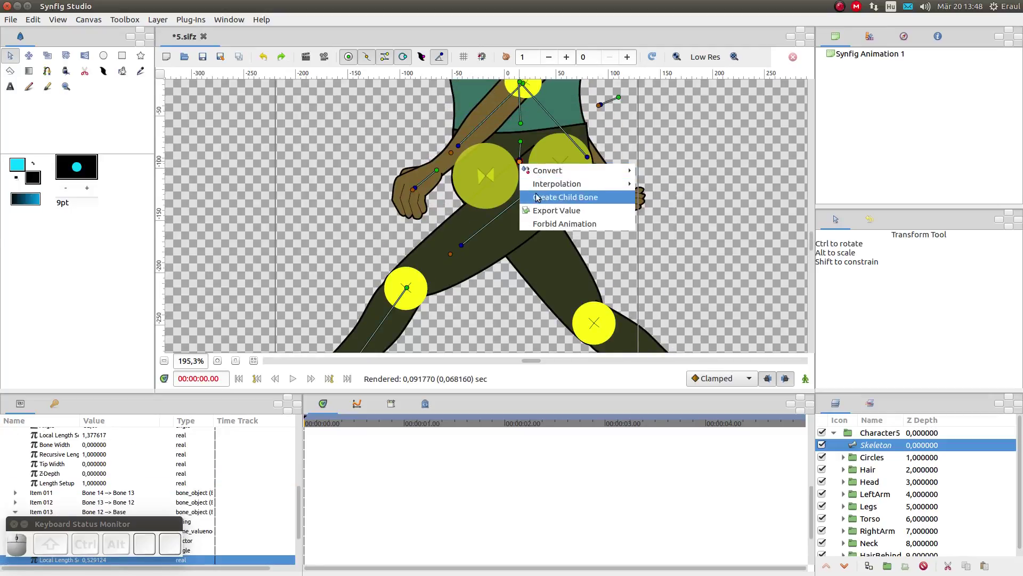
pyautogui.click(541, 198)
pyautogui.moveTo(520, 168); pyautogui.dragTo(516, 230)
pyautogui.scroll(-3)
pyautogui.moveTo(486, 175); pyautogui.dragTo(563, 239)
# - Add a shin child bone below the knee stretched to the ankle
pyautogui.rightClick(563, 239)
pyautogui.click(574, 274)
pyautogui.scroll(-3)
pyautogui.moveTo(571, 164); pyautogui.dragTo(618, 227)
pyautogui.moveTo(618, 230); pyautogui.dragTo(676, 253)
# - Add a foot child bone laid inside the right-hand shoe
pyautogui.rightClick(671, 251)
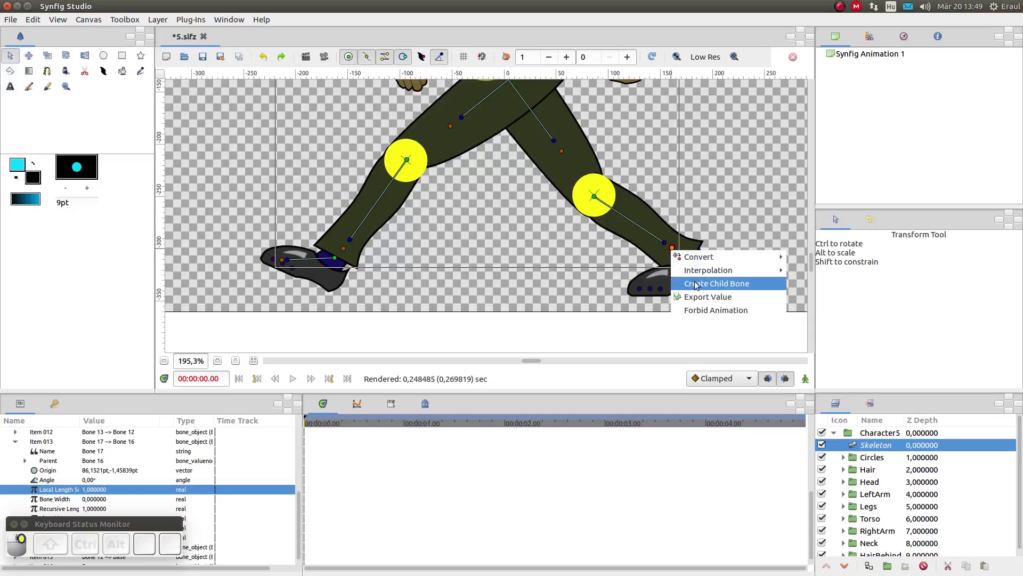
pyautogui.click(705, 290)
pyautogui.scroll(-3)
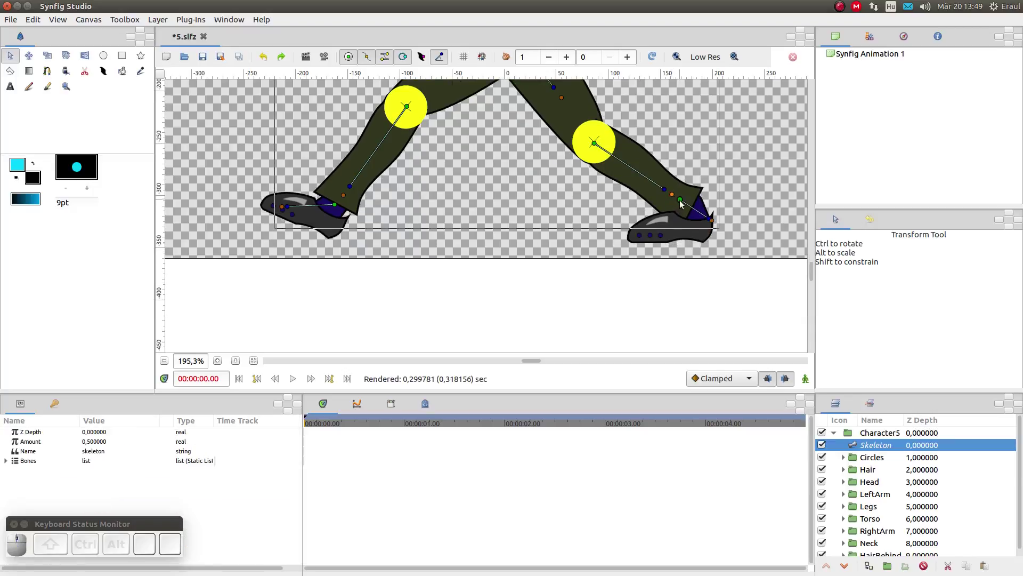
pyautogui.moveTo(682, 205); pyautogui.dragTo(721, 231)
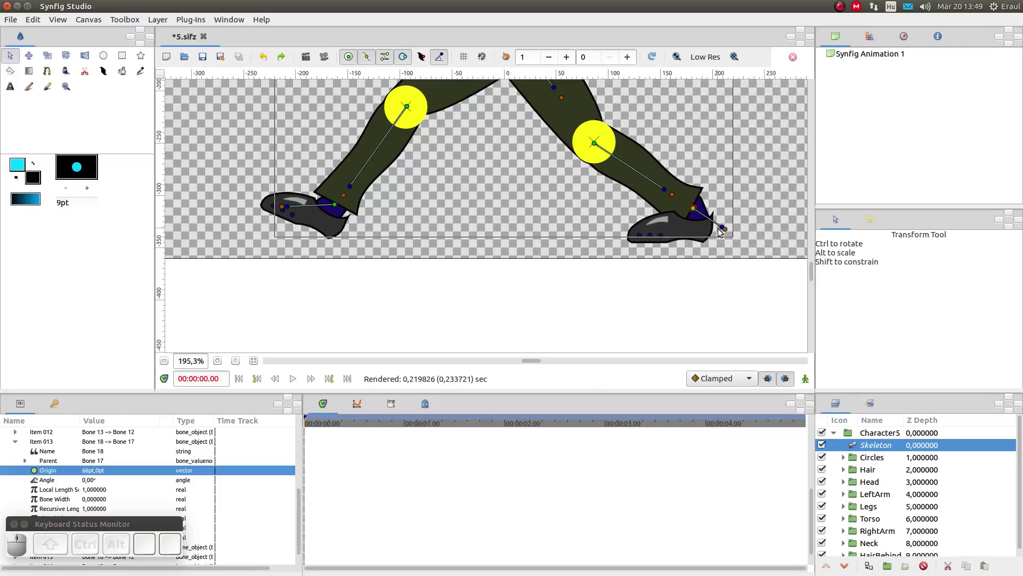
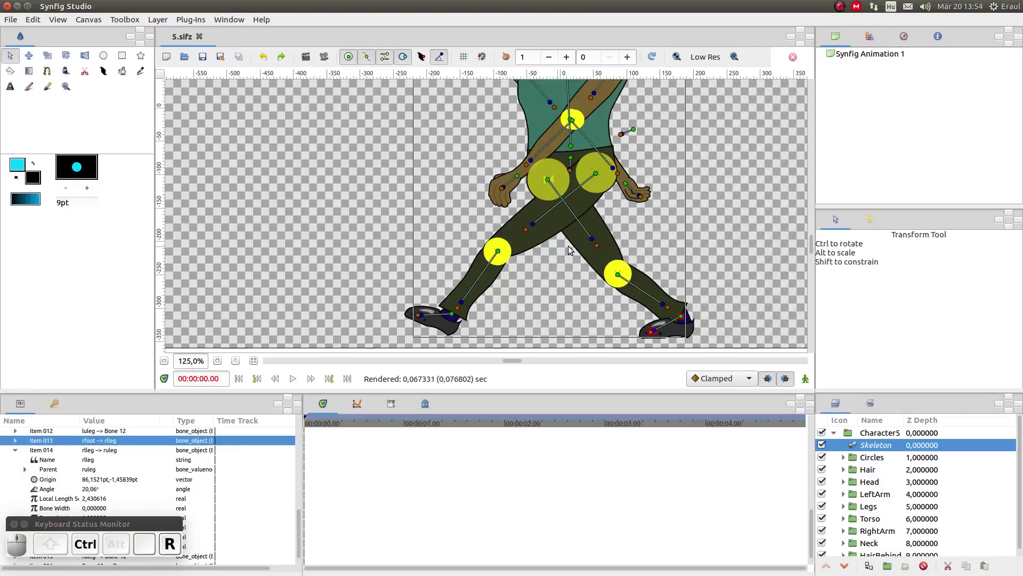
# - Undo stray bone edits and try fitting the foot bone into the left shoe
pyautogui.moveTo(533, 228); pyautogui.dragTo(549, 248)
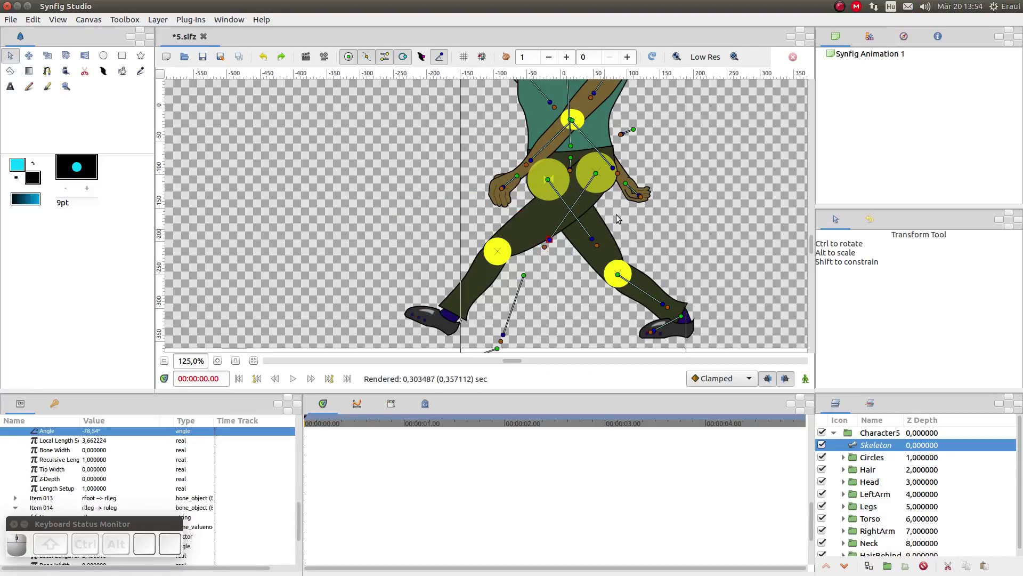
pyautogui.press('ctrl+z')
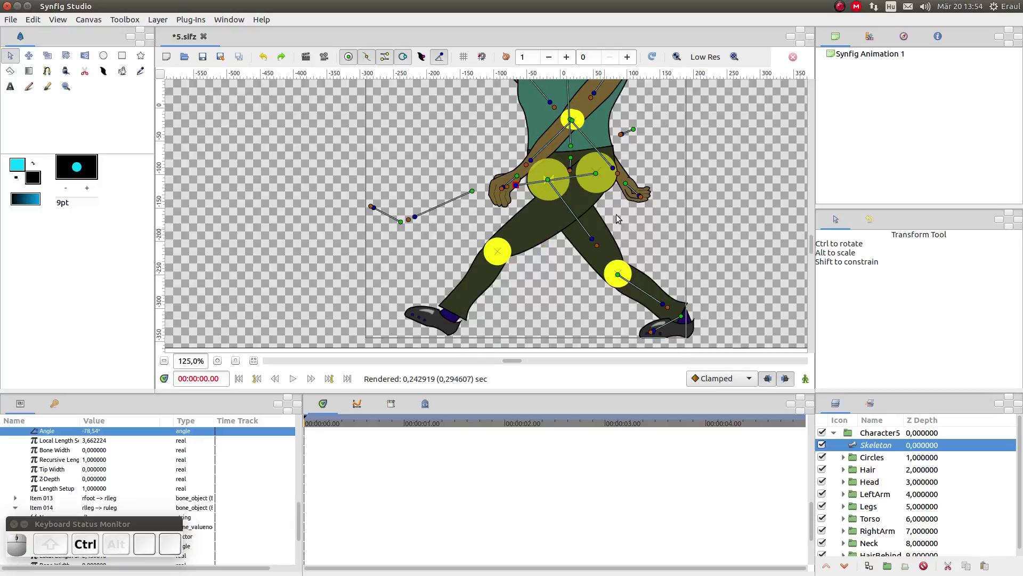
pyautogui.press('ctrl+z')
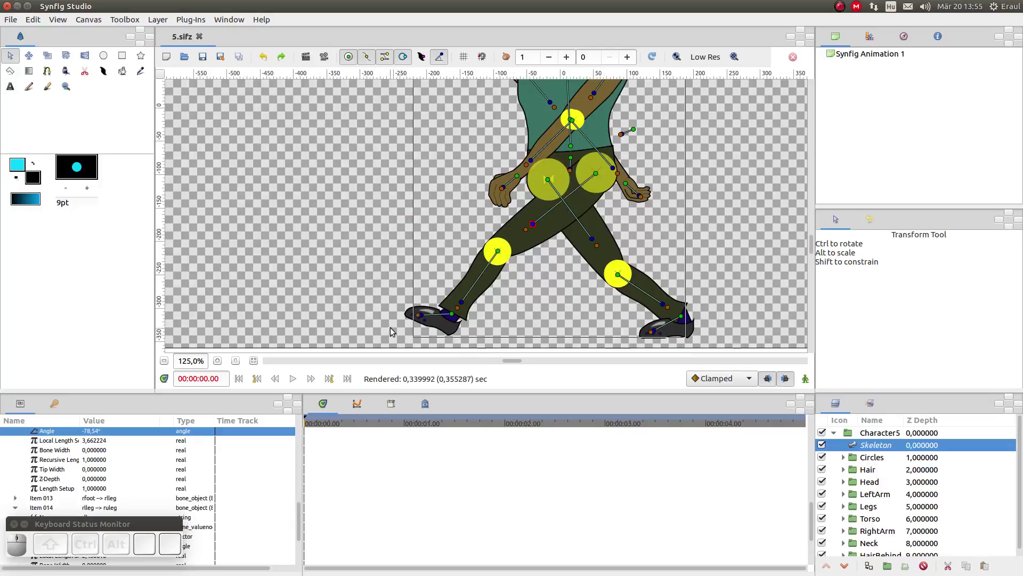
pyautogui.moveTo(426, 317); pyautogui.dragTo(442, 283)
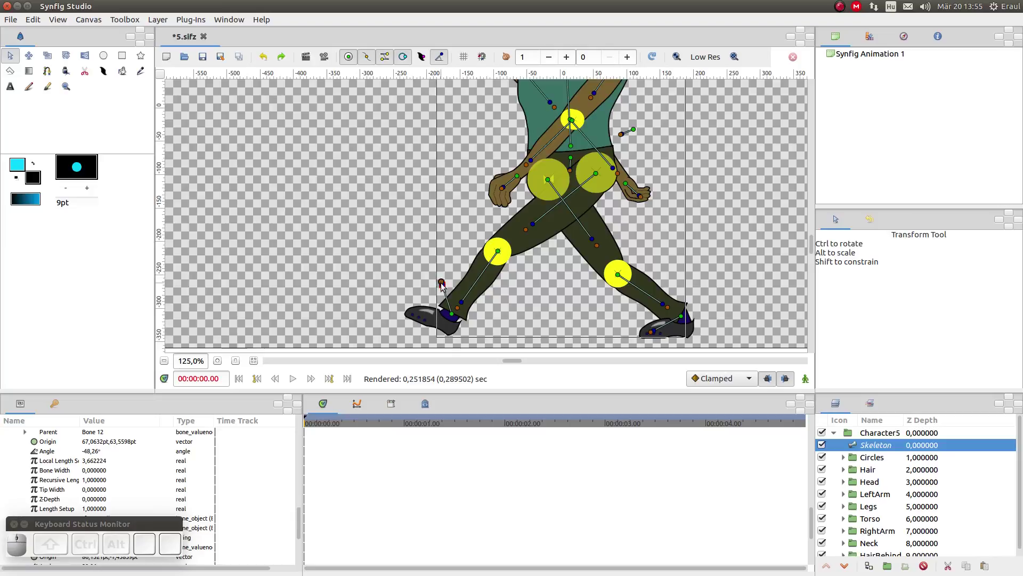
pyautogui.moveTo(445, 288); pyautogui.dragTo(420, 324)
pyautogui.press('ctrl+z')
pyautogui.press('ctrl+z')
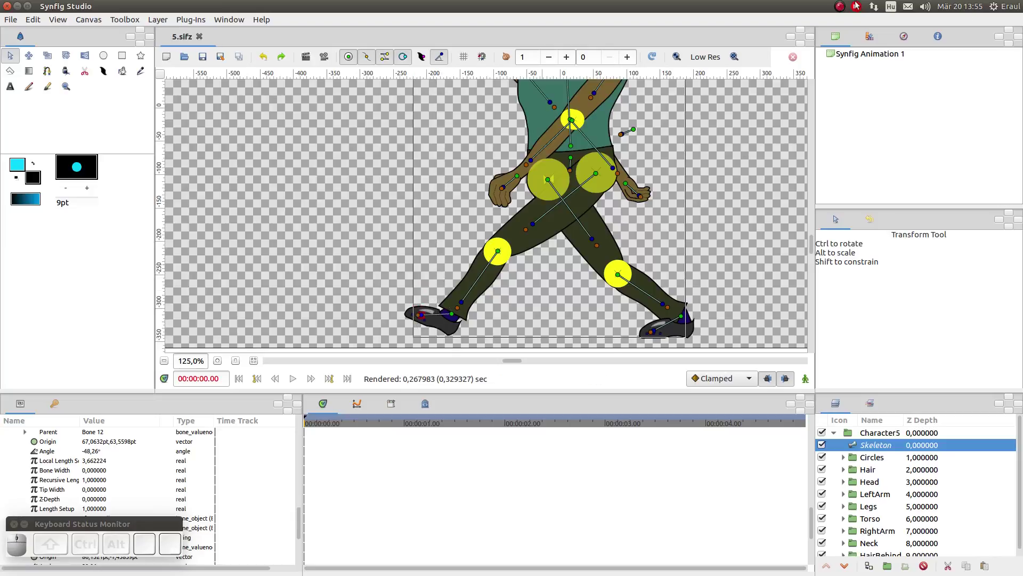
# - Undo accidental moves of a bone group so the skeleton sits back over the body
pyautogui.moveTo(637, 132); pyautogui.dragTo(734, 142)
pyautogui.moveTo(734, 143); pyautogui.dragTo(730, 117)
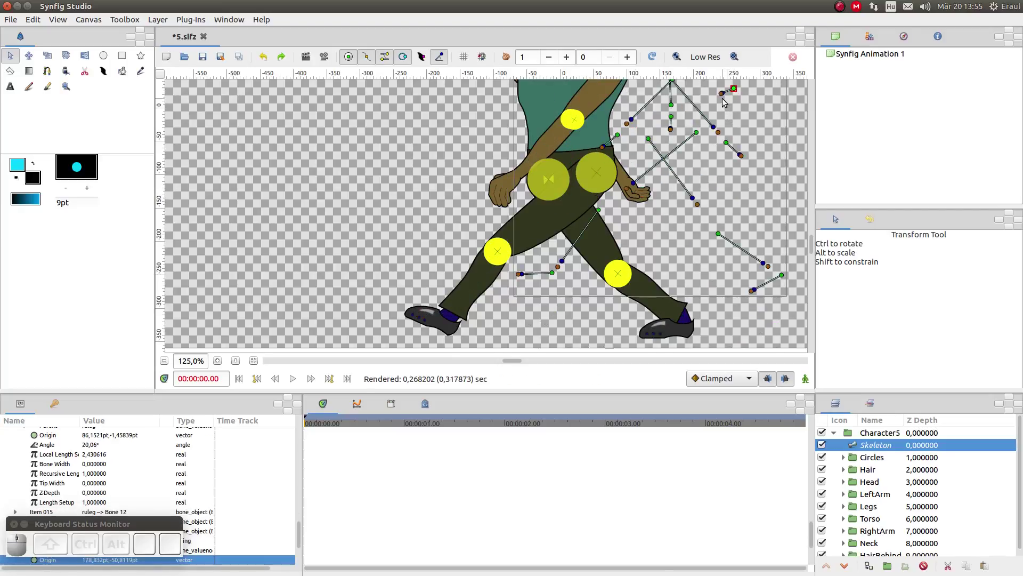
pyautogui.moveTo(728, 99); pyautogui.dragTo(746, 107)
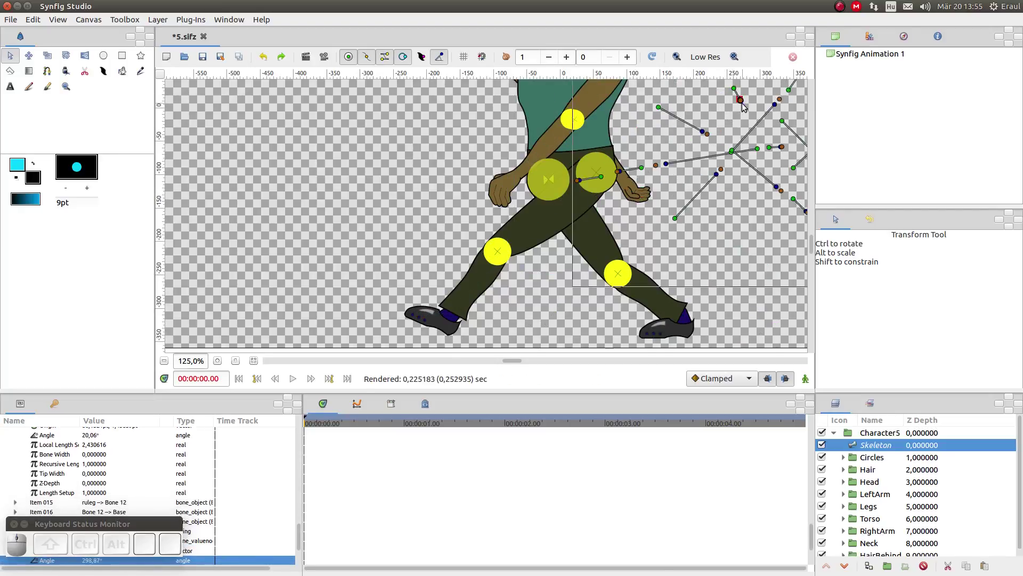
pyautogui.moveTo(748, 104); pyautogui.dragTo(729, 150)
pyautogui.press('ctrl+z')
pyautogui.press('ctrl+z')
pyautogui.press('ctrl+z')
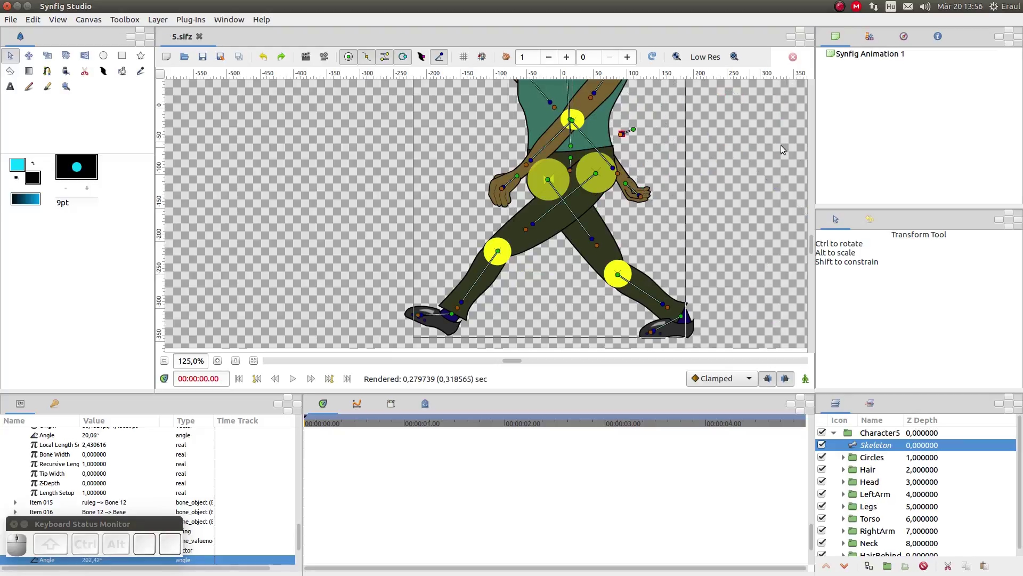
pyautogui.scroll(3)
pyautogui.scroll(3)
pyautogui.scroll(-3)
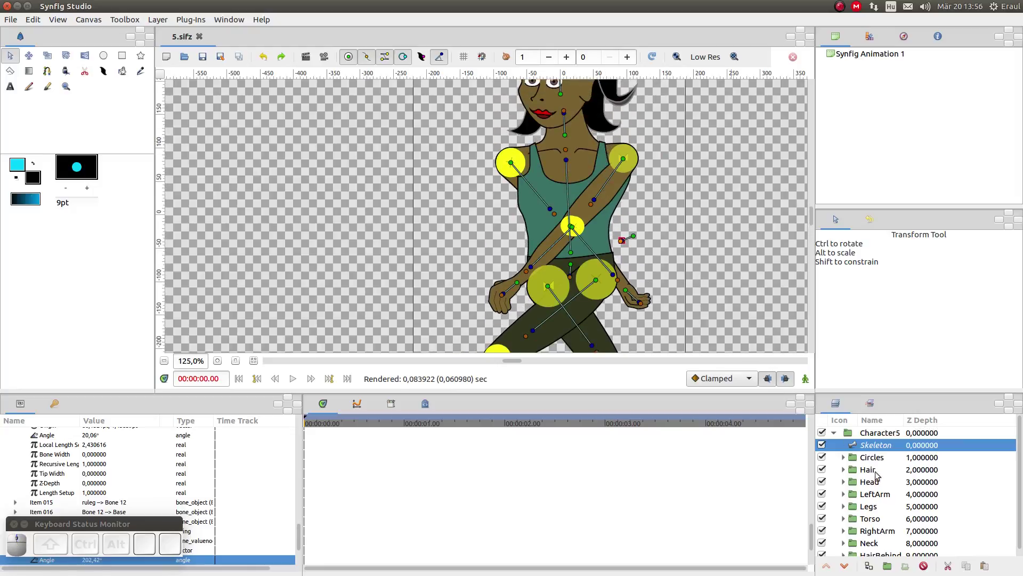
# - Select all Torso shapes plus the Skeleton layer and Link to Bone on the torso bone
pyautogui.click(875, 519)
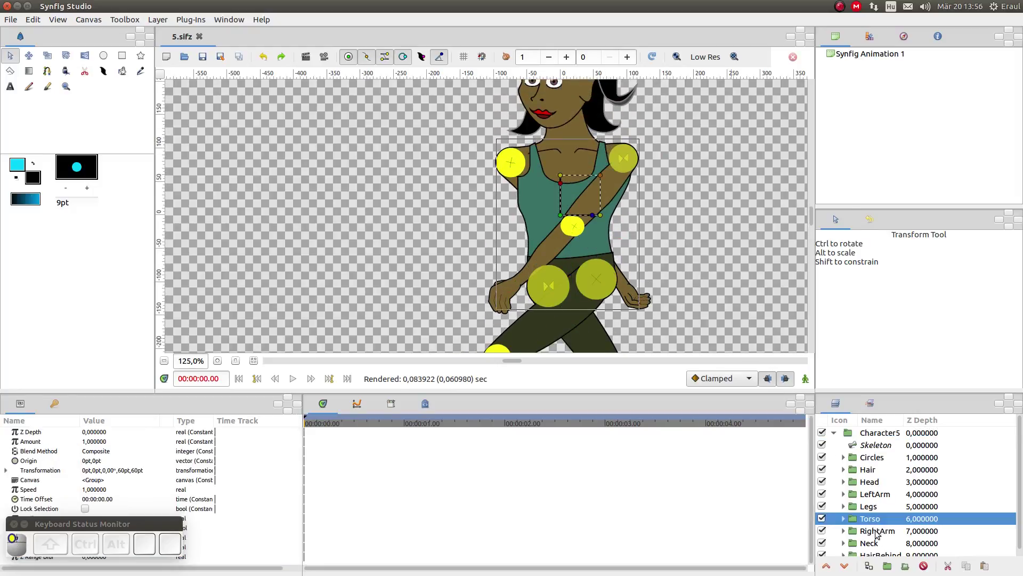
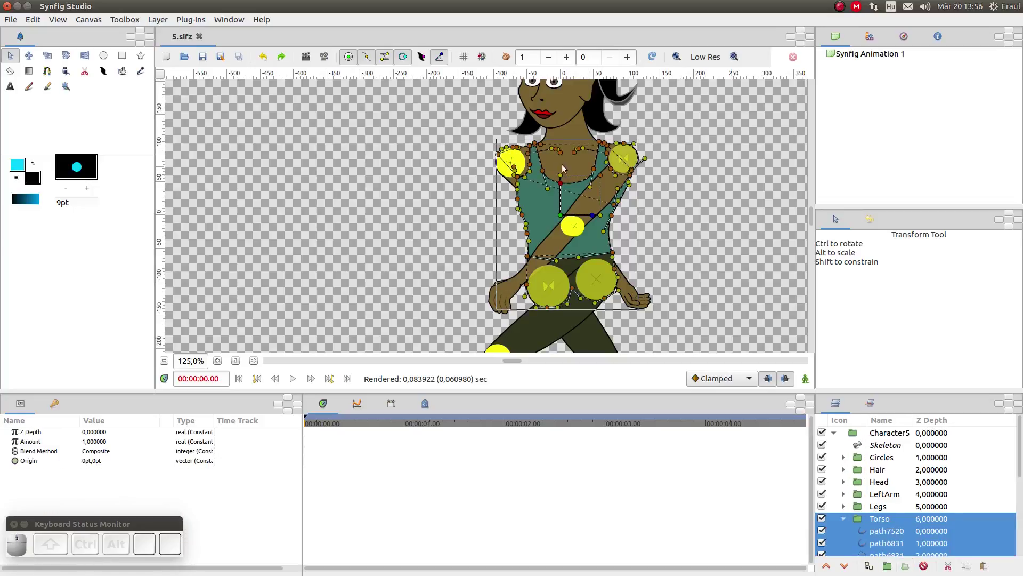
pyautogui.moveTo(477, 142); pyautogui.dragTo(705, 302)
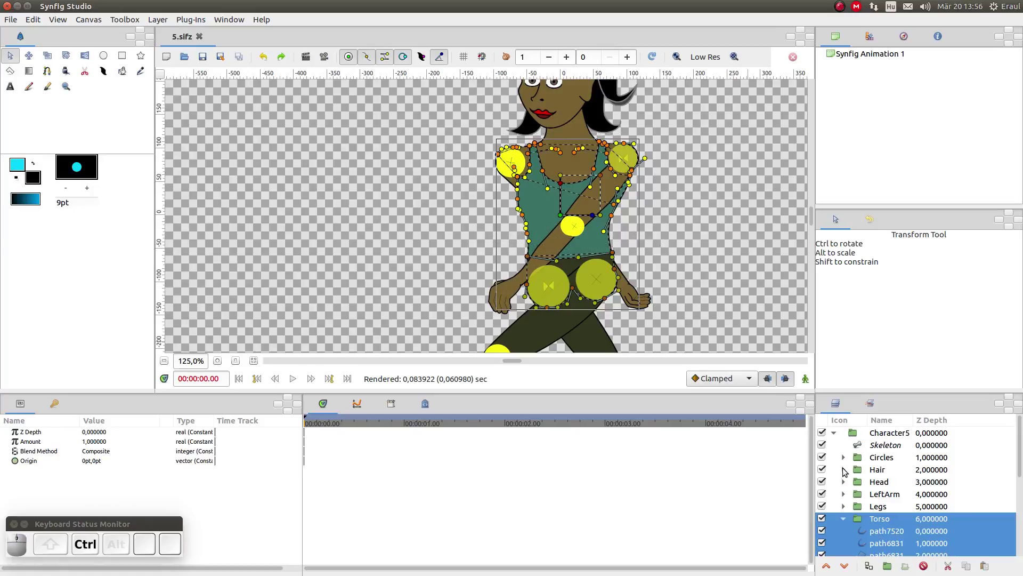
pyautogui.click(861, 447)
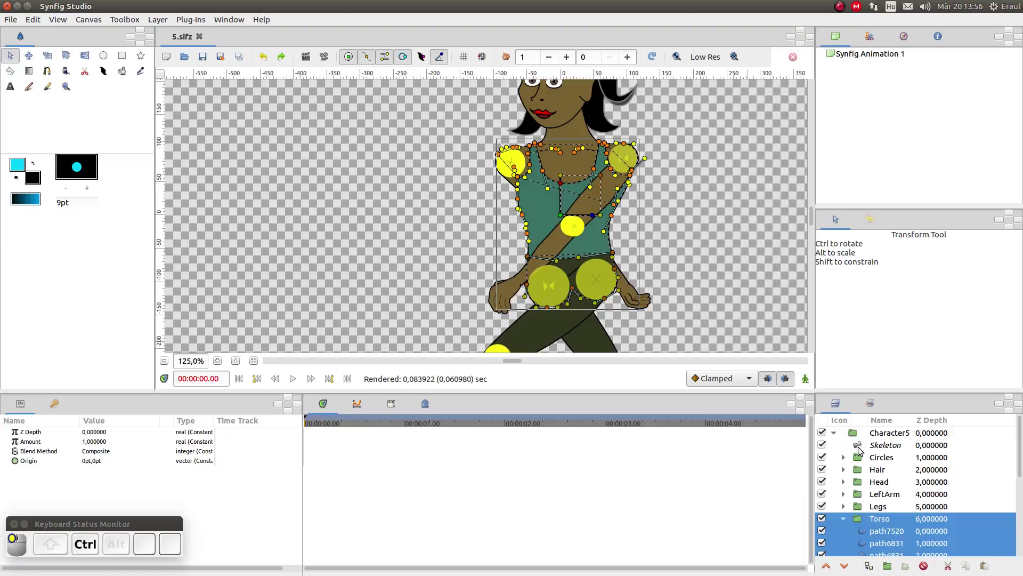
pyautogui.click(862, 450)
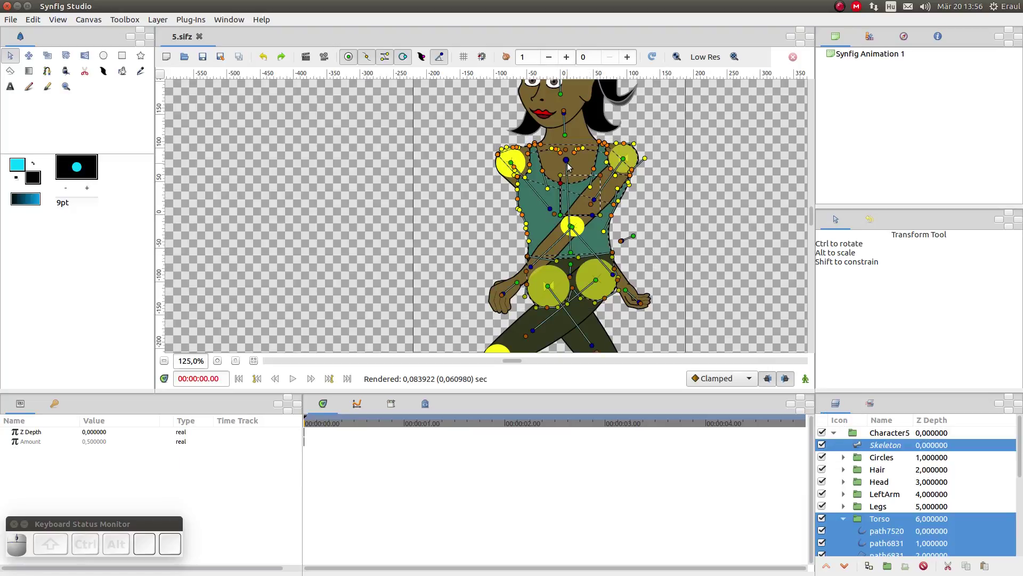
pyautogui.middleClick(570, 166)
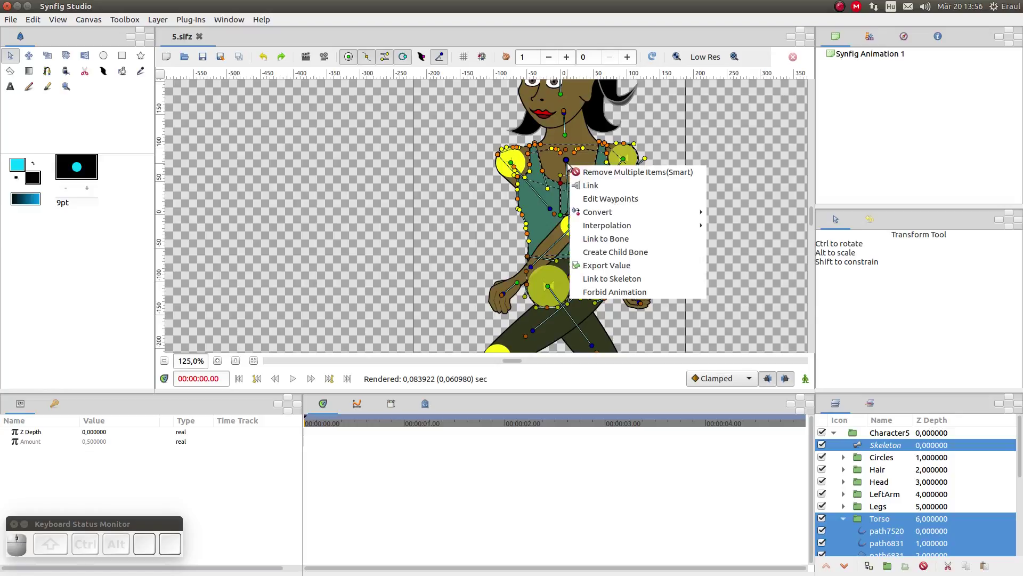
pyautogui.click(618, 237)
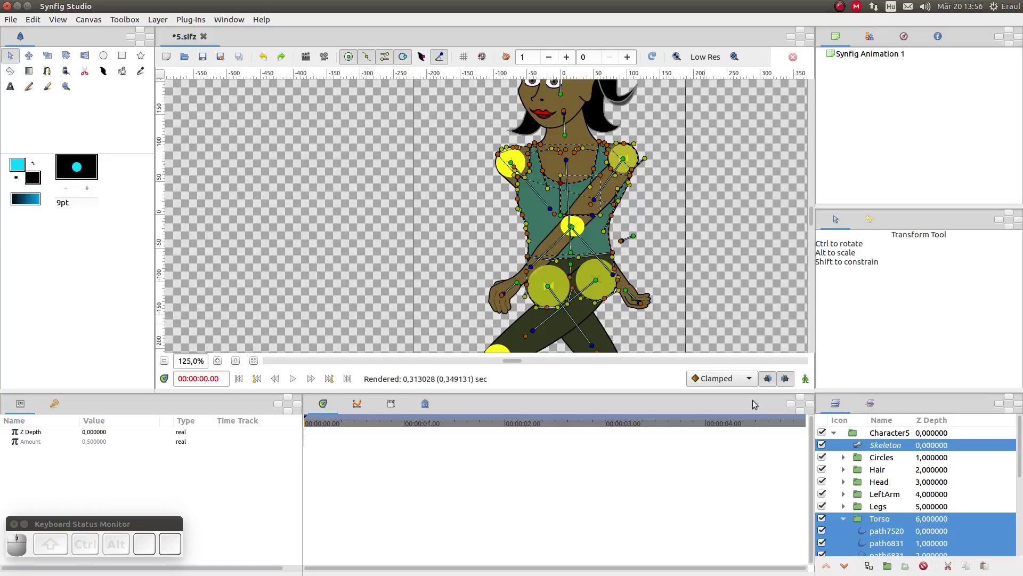
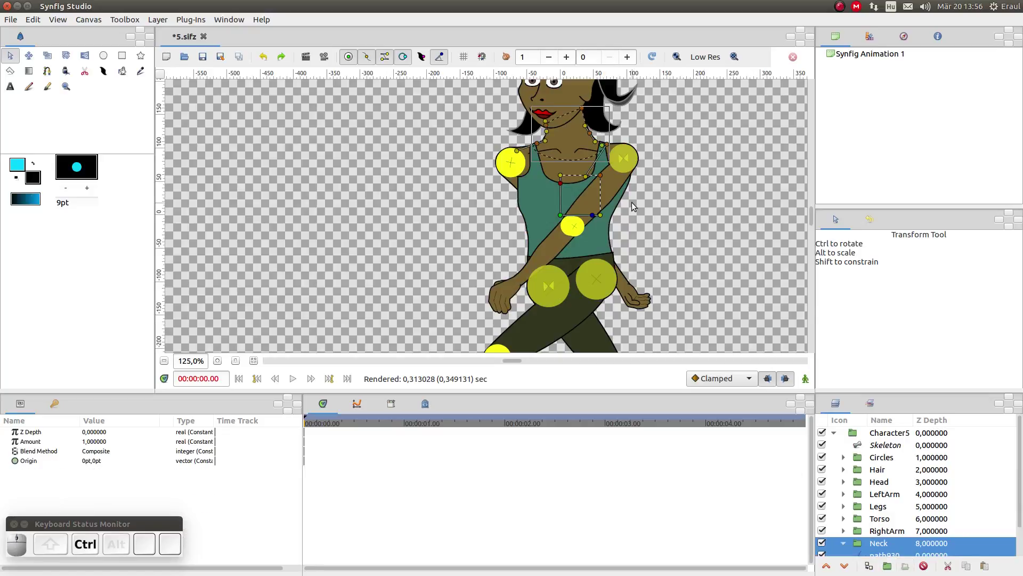
# - Select all Neck shapes plus the Skeleton layer and Link to Bone on the neck-base bone
pyautogui.press('ctrl+a')
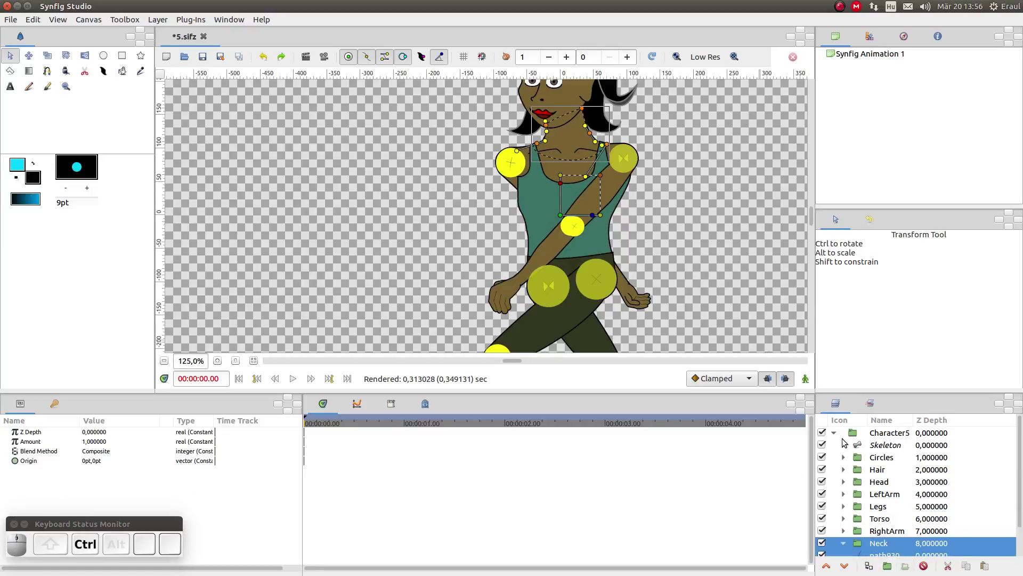
pyautogui.click(861, 449)
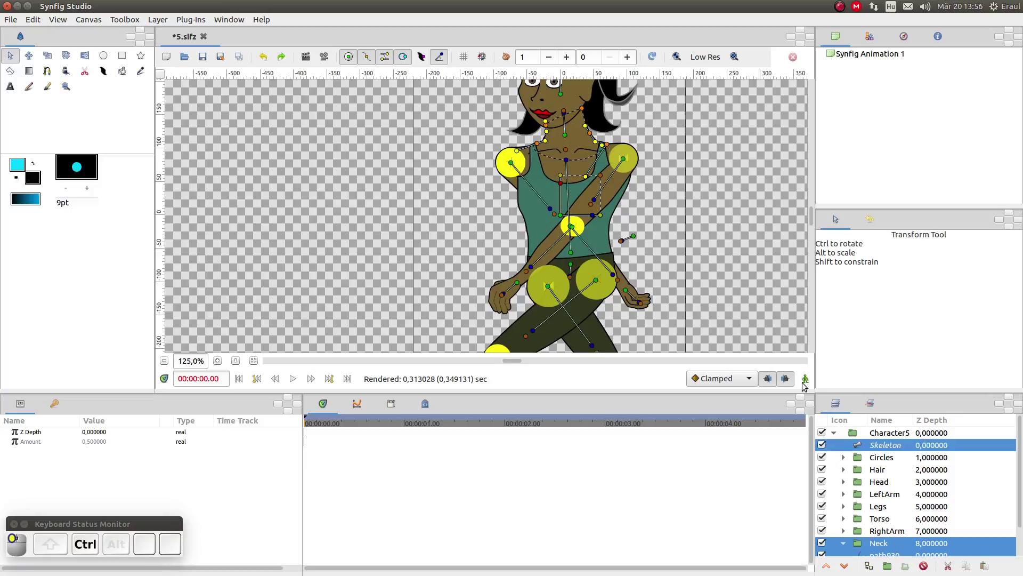
pyautogui.middleClick(570, 141)
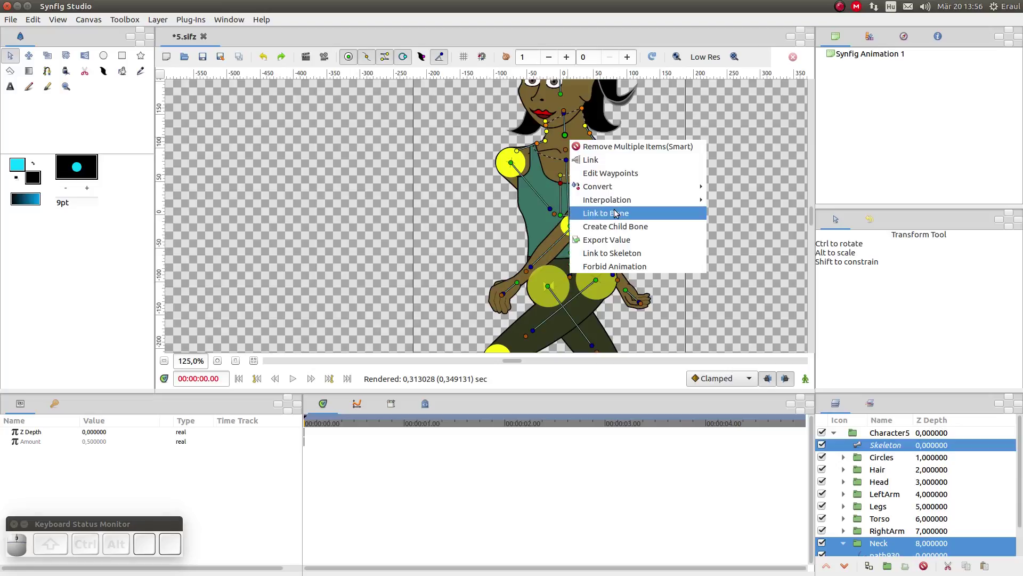
pyautogui.click(617, 213)
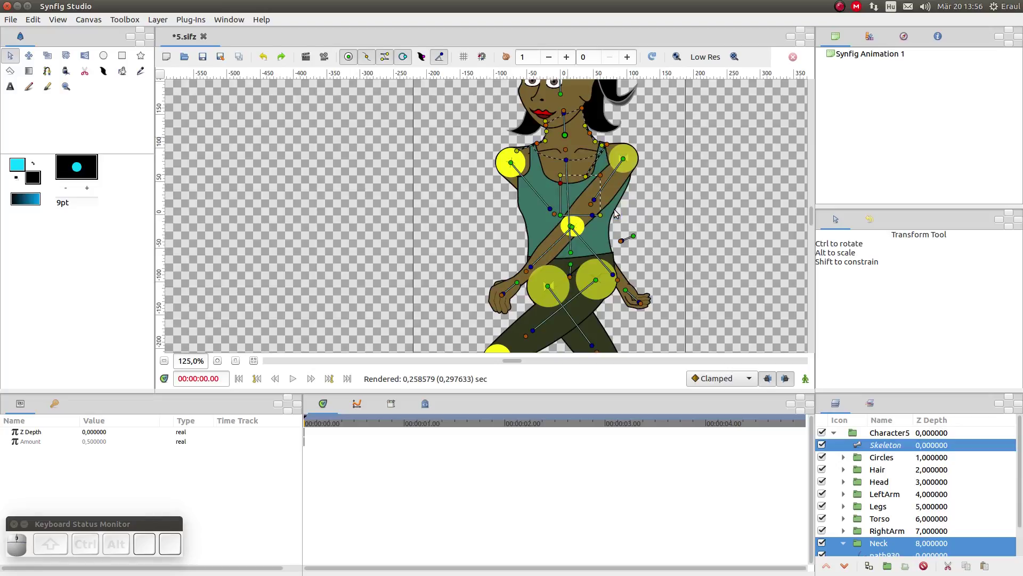
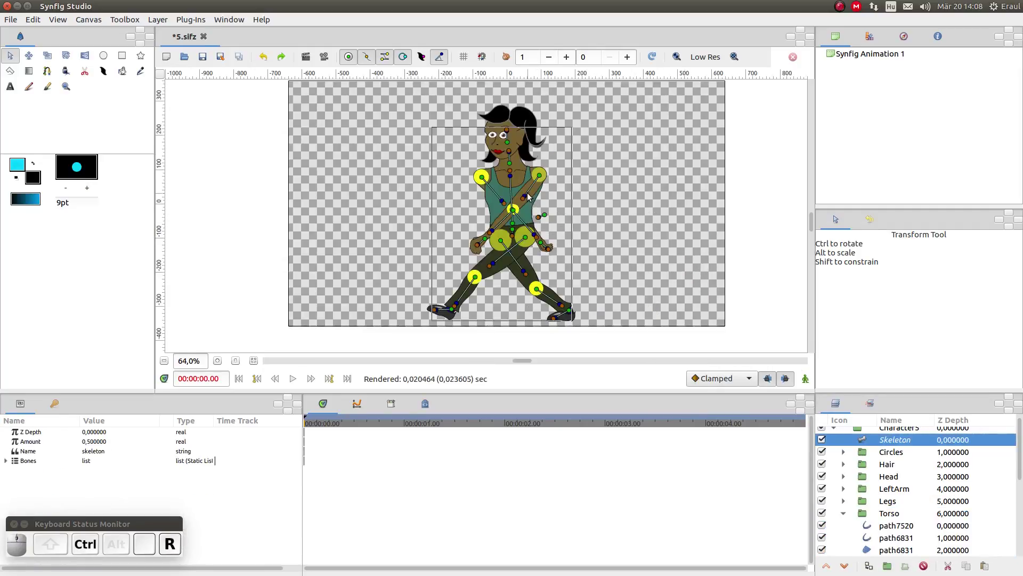
pyautogui.moveTo(528, 197); pyautogui.dragTo(565, 196)
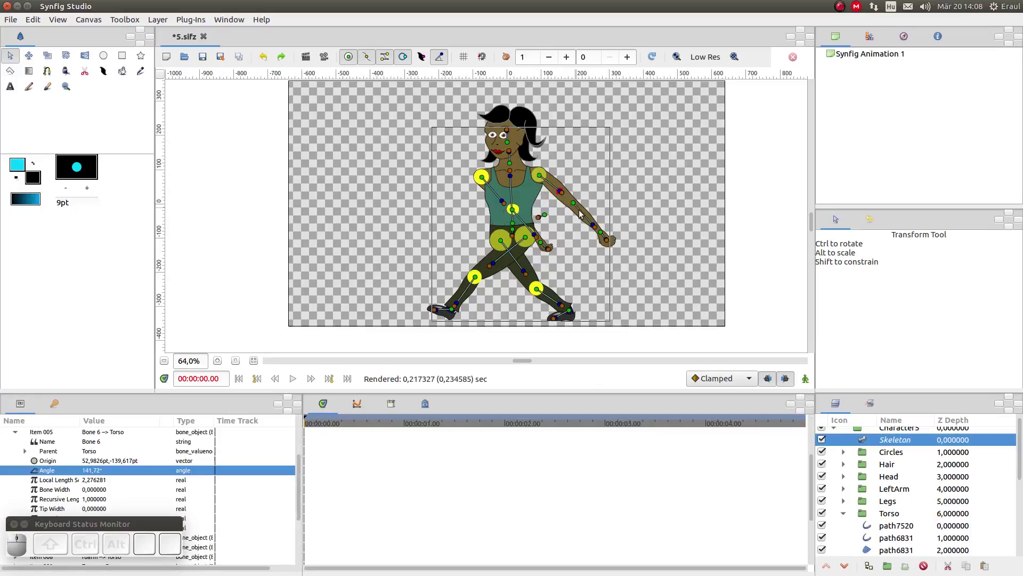
pyautogui.moveTo(593, 226); pyautogui.dragTo(535, 246)
pyautogui.moveTo(499, 202); pyautogui.dragTo(462, 219)
pyautogui.moveTo(423, 226); pyautogui.dragTo(412, 224)
pyautogui.moveTo(399, 216); pyautogui.dragTo(390, 288)
pyautogui.moveTo(427, 169); pyautogui.dragTo(368, 259)
pyautogui.click(443, 209)
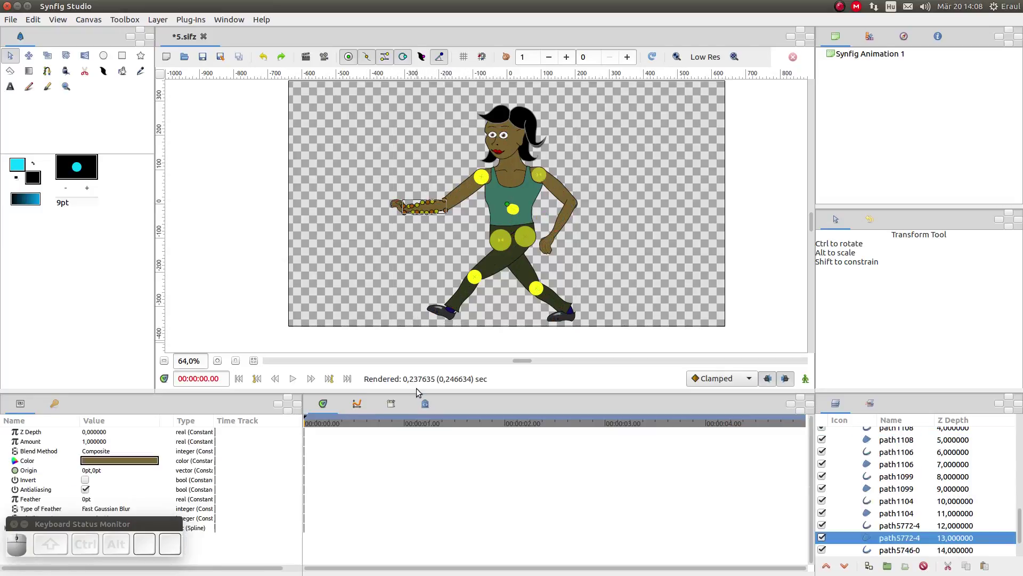
pyautogui.press('ctrl+z')
pyautogui.press('ctrl+z')
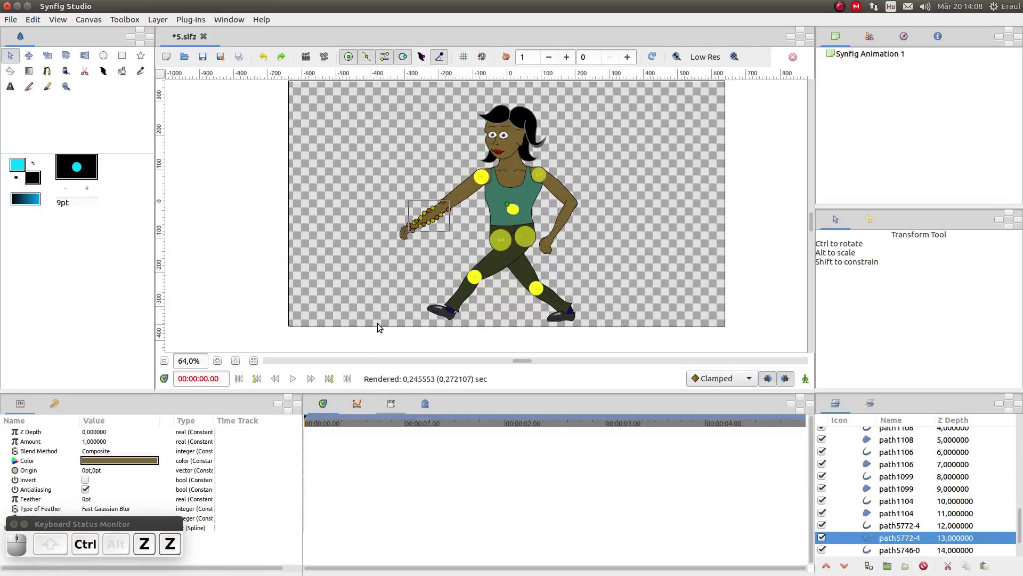
pyautogui.press('ctrl+z')
pyautogui.press('ctrl+z')
pyautogui.press('ctrl+z')
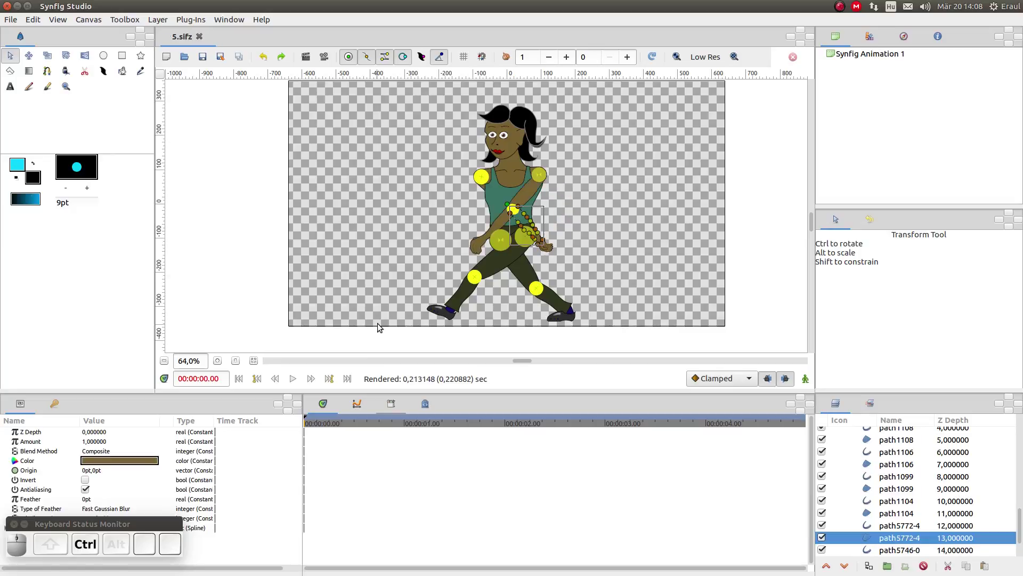